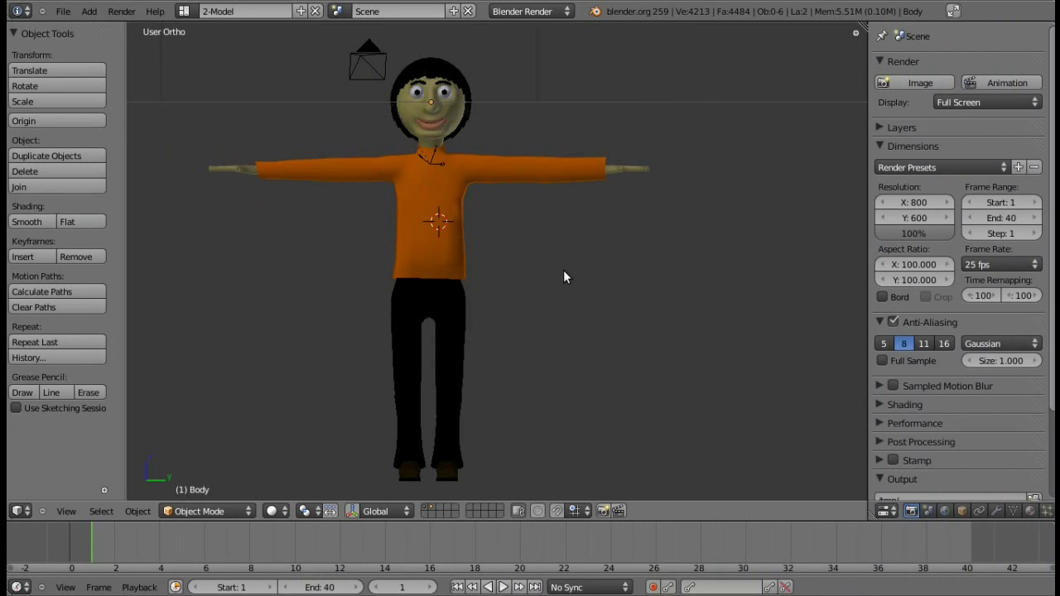
Orbit around the character with the numpad keys to look it over from several angles.
key("KP_4")
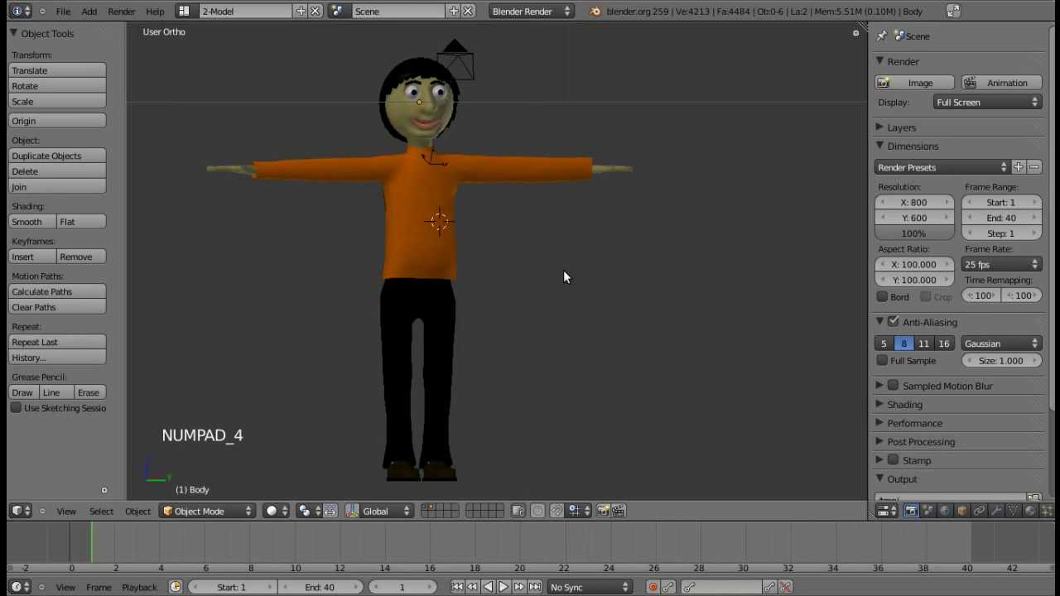
key("KP_4")
key("KP_4")
key("KP_6")
key("KP_6")
key("KP_6")
key("KP_8")
key("KP_8")
key("KP_8")
key("KP_2")
key("KP_2")
key("KP_2")
key("KP_2")
key("KP_8")
key("KP_4")
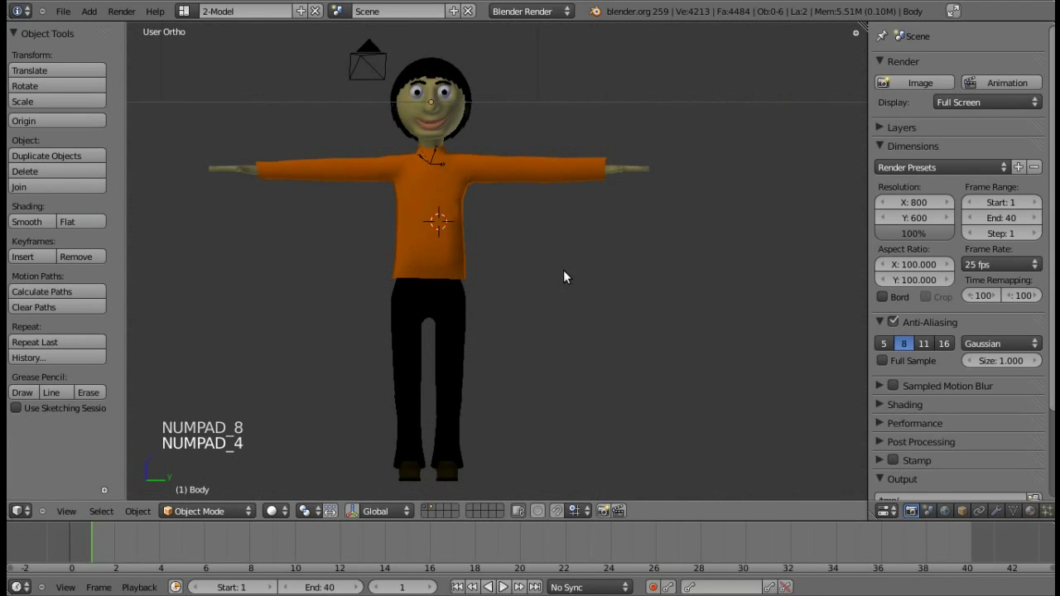
Return to the front view and add a single-bone armature at the centre of the body.
key("KP_4")
key("KP_6")
key("KP_6")
key("KP_6")
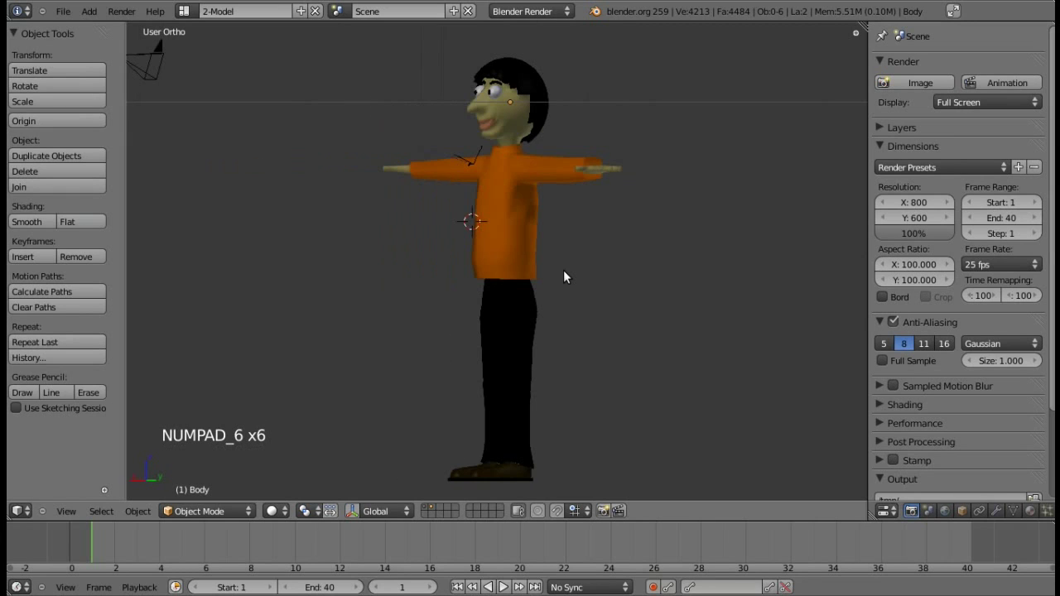
key("KP_6")
key("KP_6")
key("KP_4")
key("KP_4")
key("KP_4")
key("KP_4")
key("KP_4")
key("KP_4")
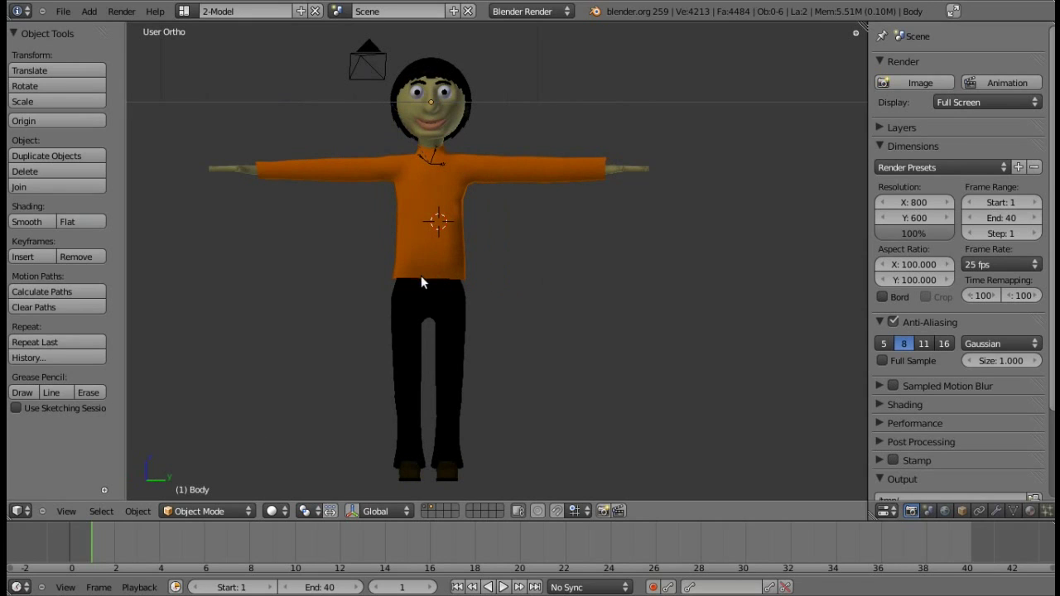
left_click(435, 286)
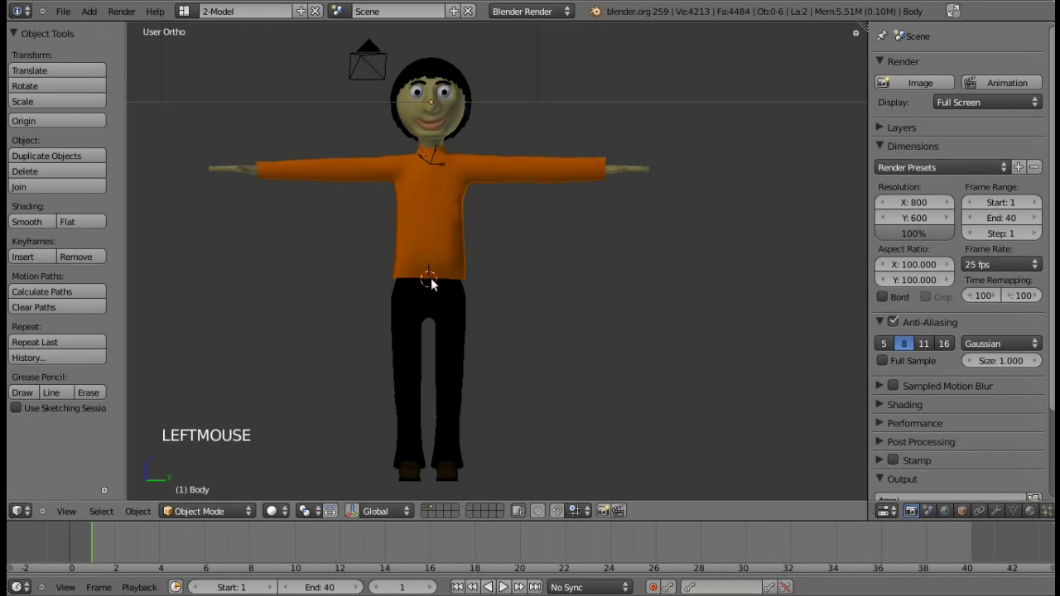
left_click(436, 282)
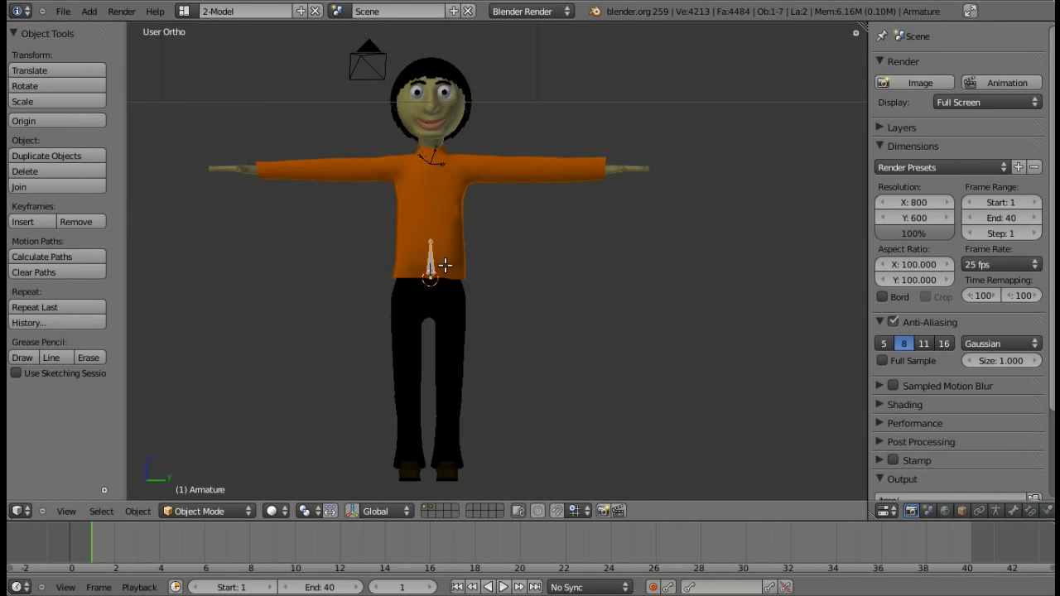
In Edit Mode, raise the first bone's tip up to the character's chest.
key("Tab")
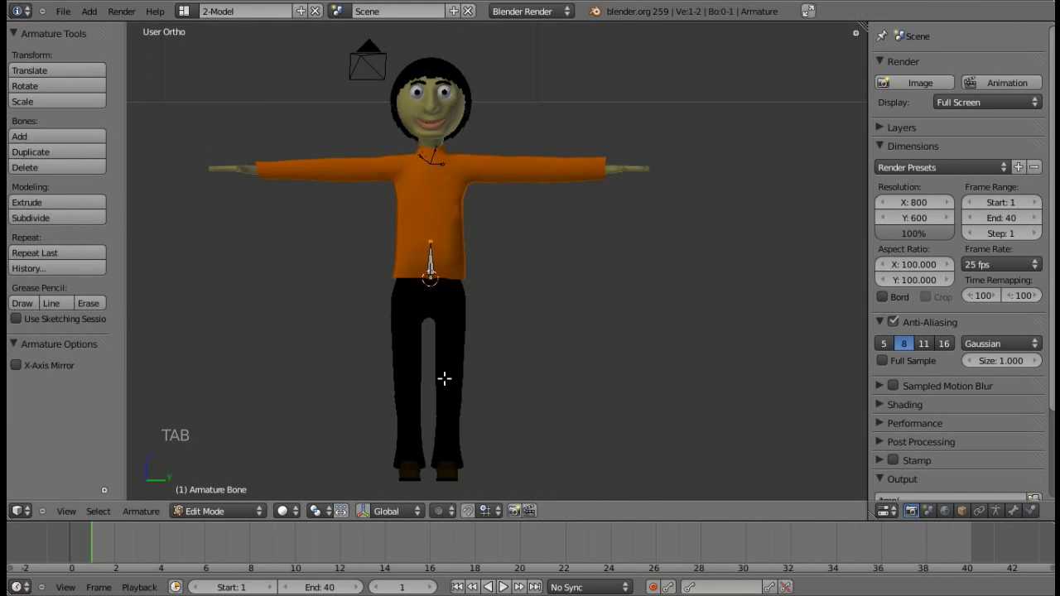
left_click(368, 511)
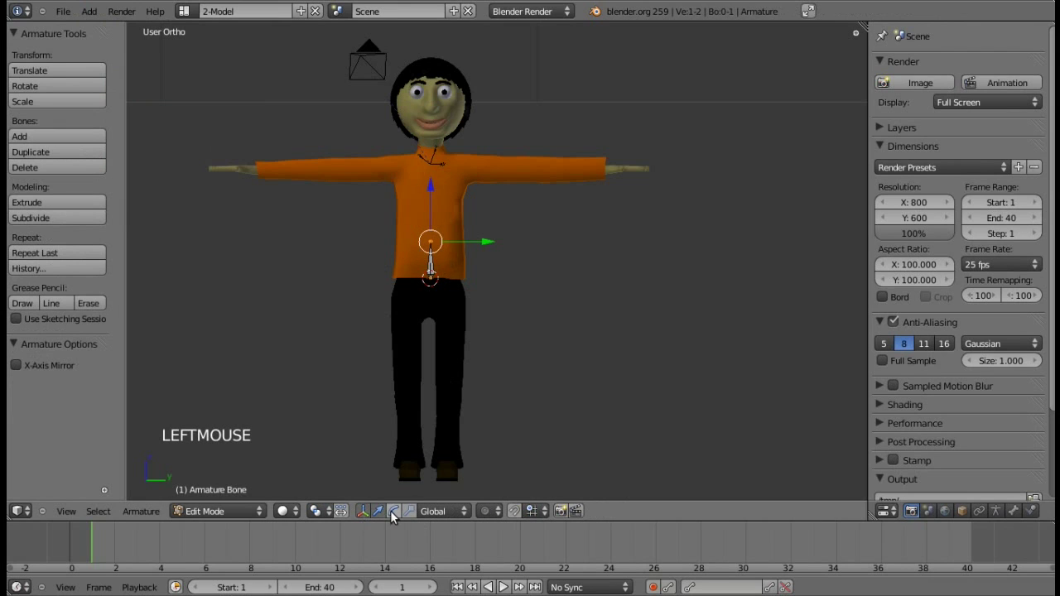
left_click(390, 510)
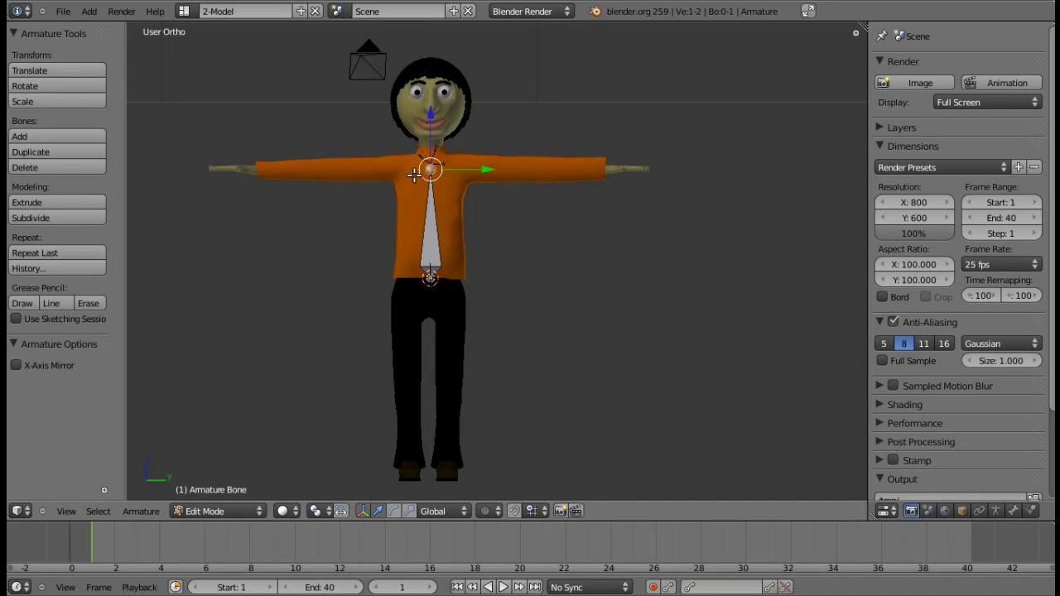
Extrude new bones from the chest out along the upper arm and forearm.
key("e")
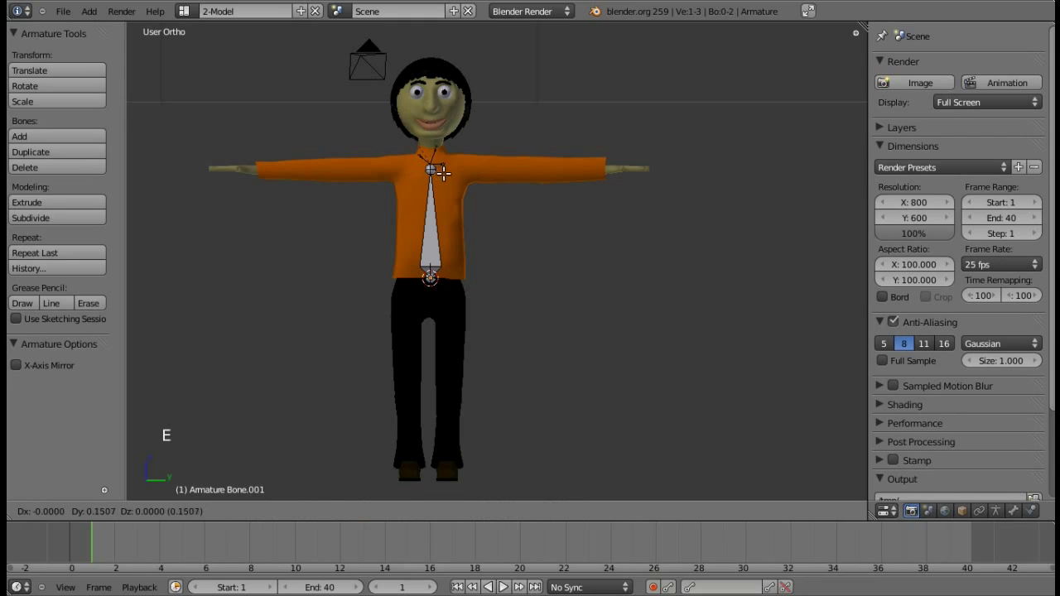
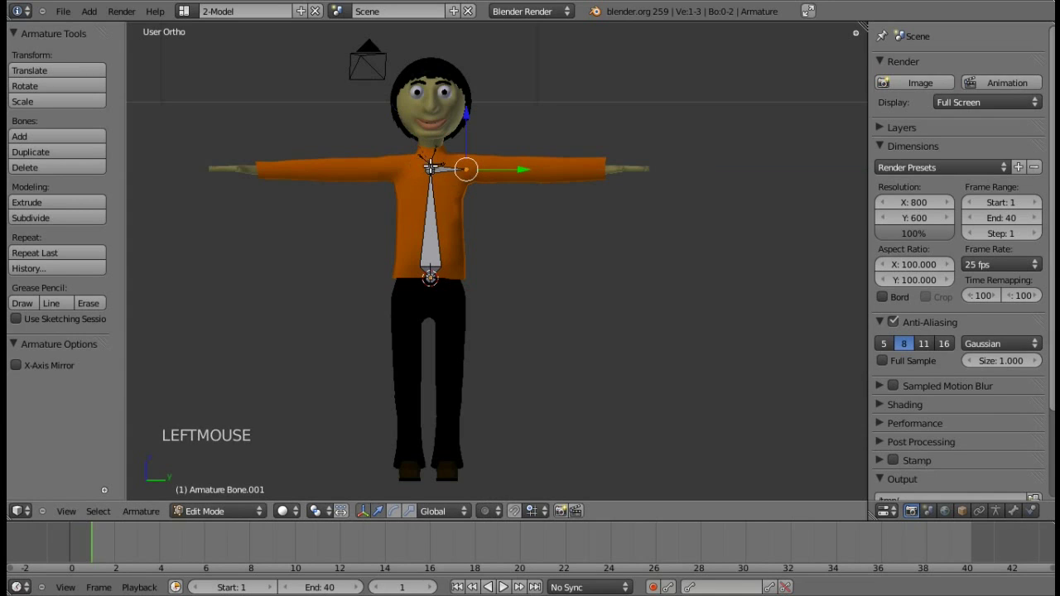
key("e")
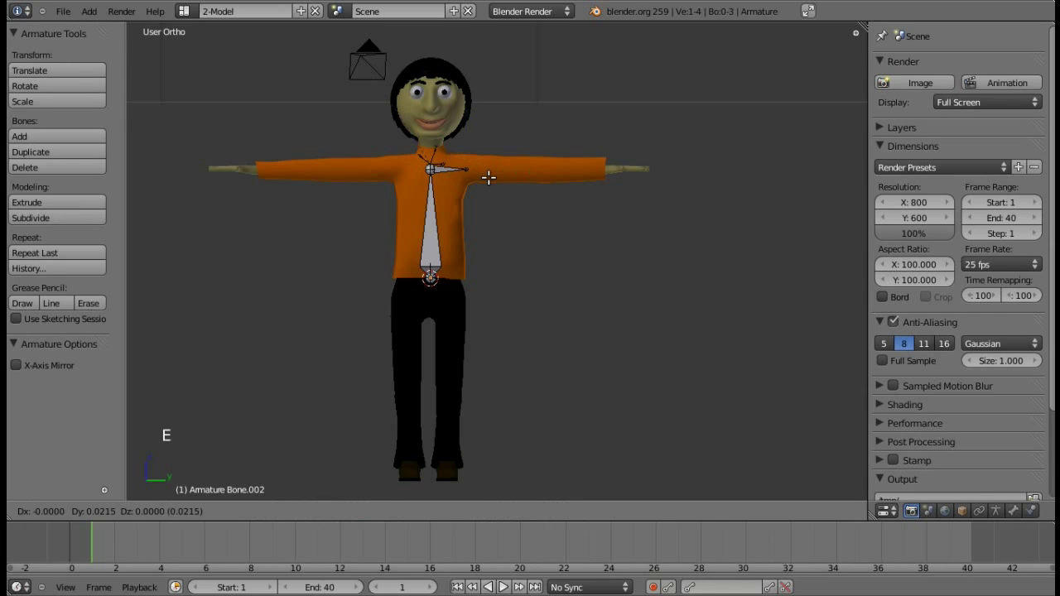
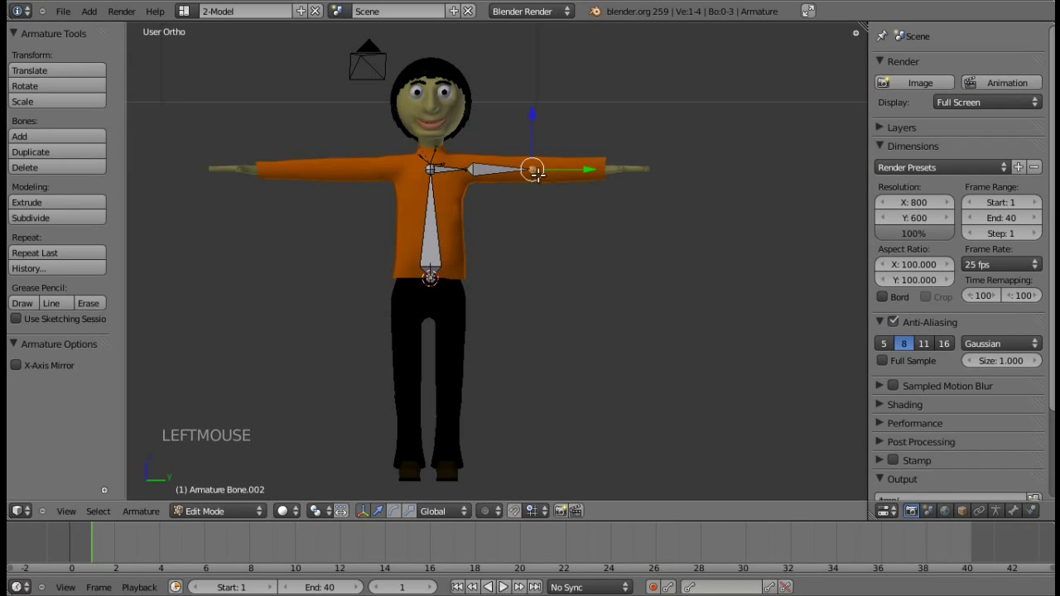
key("e")
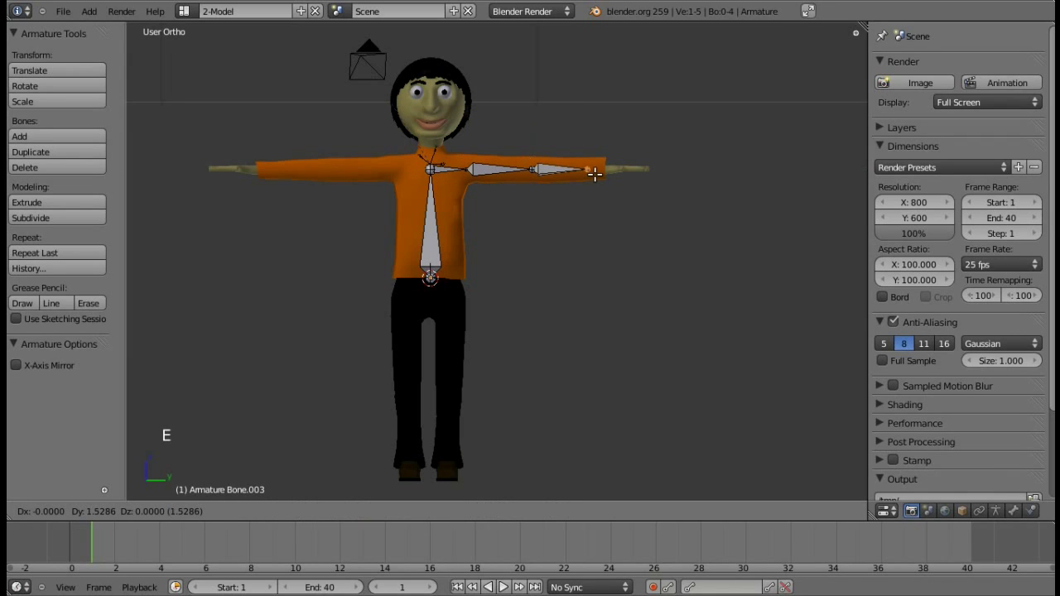
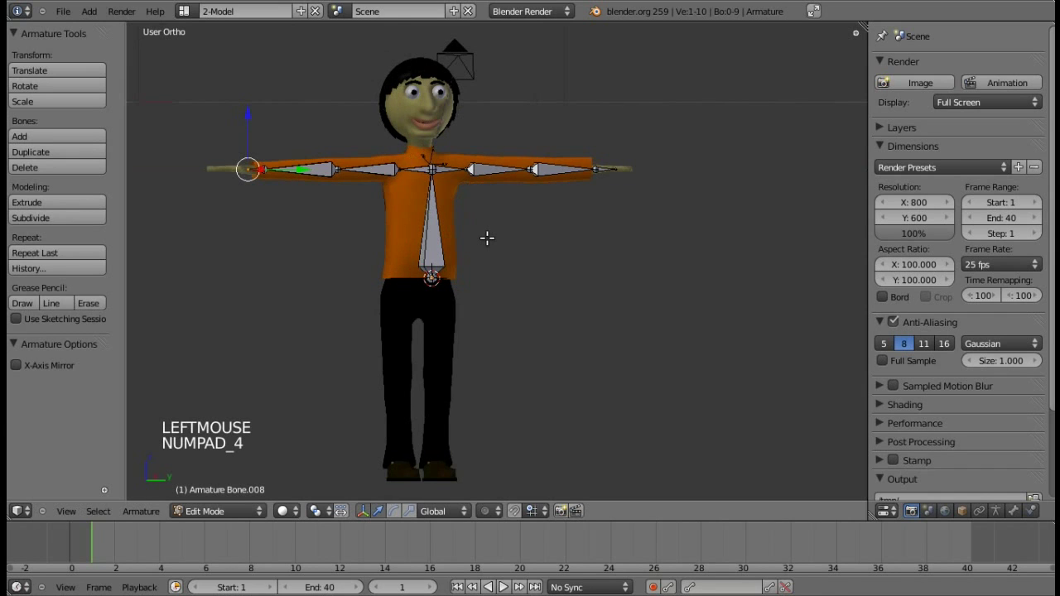
From the side view, select all bones and move the skeleton inside the body, then face it front-on.
key("KP_4")
key("KP_4")
key("KP_4")
key("KP_4")
key("KP_4")
key("KP_6")
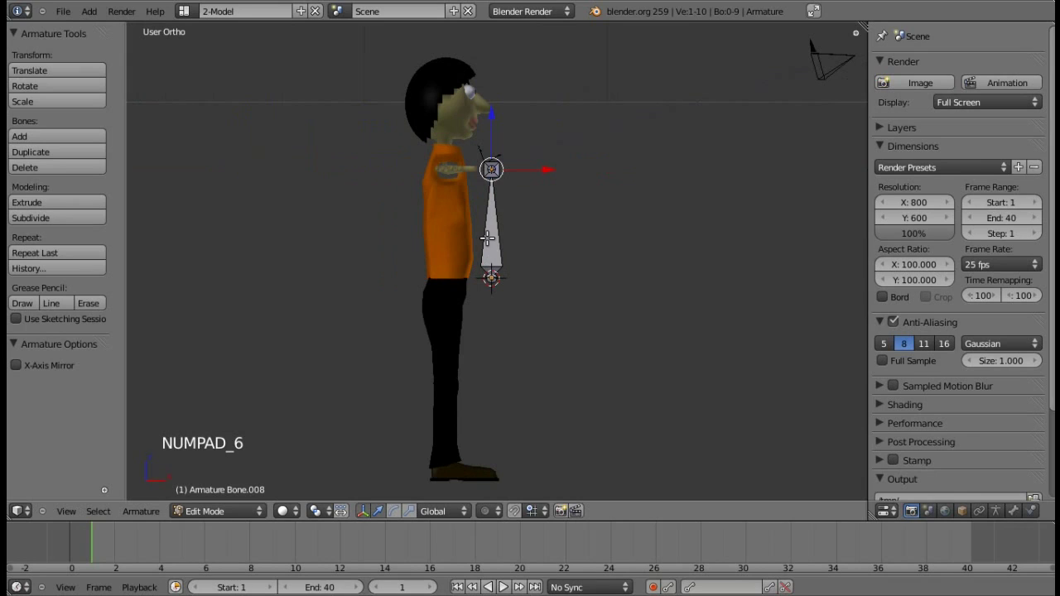
key("a")
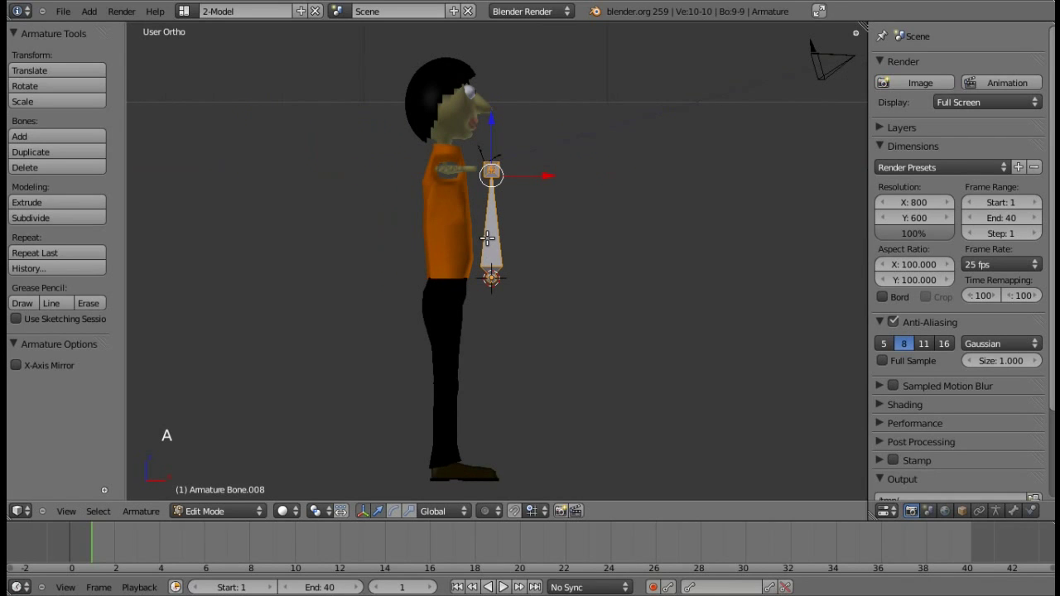
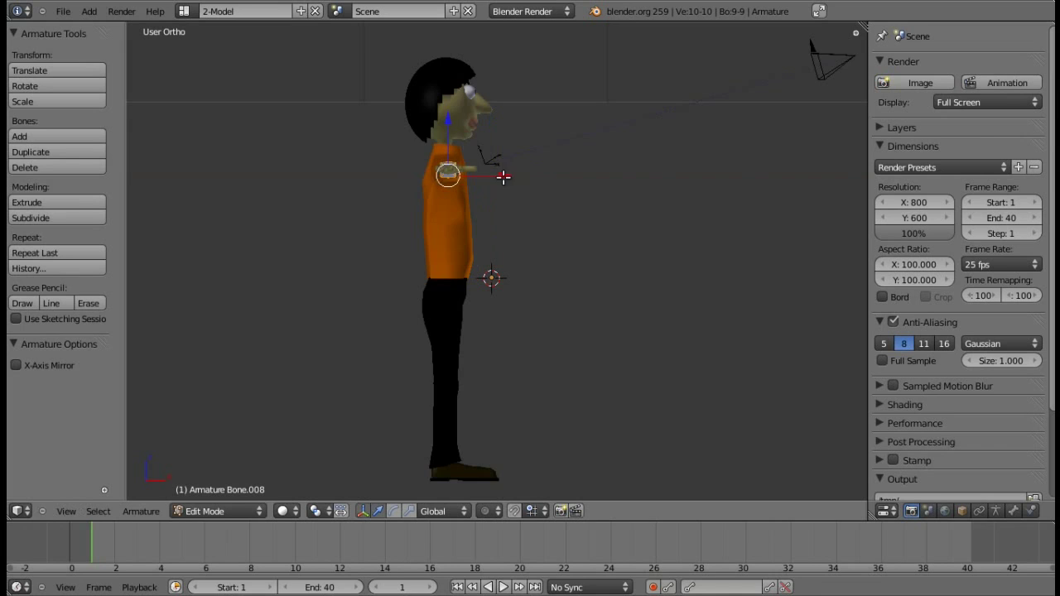
key("KP_6")
key("KP_6")
key("KP_6")
key("KP_6")
key("KP_6")
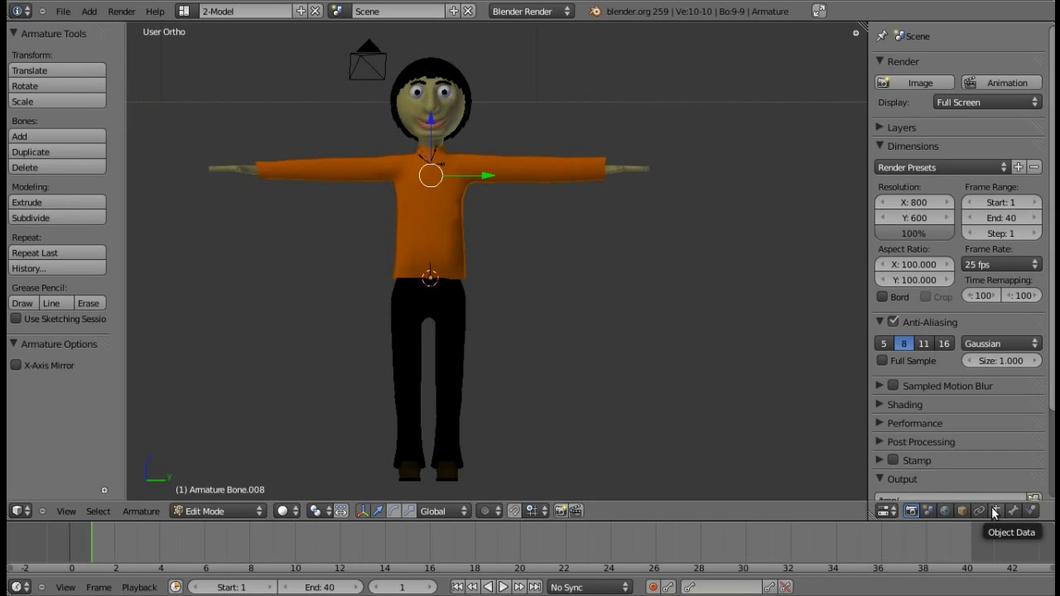
Enable X-Ray in the armature's data settings and extrude a further bone up toward the head.
left_click(1001, 511)
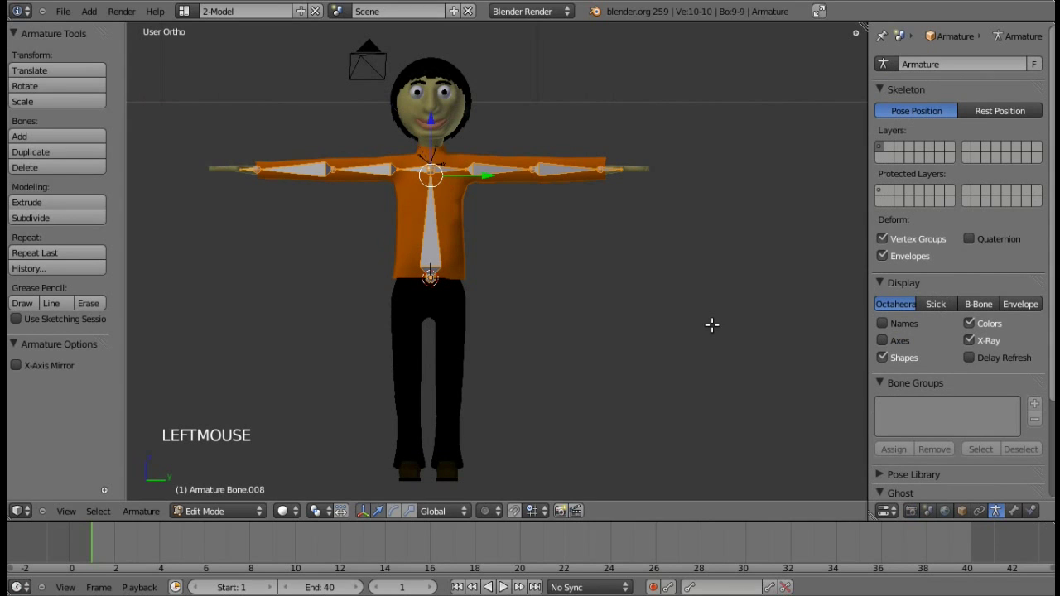
key("a")
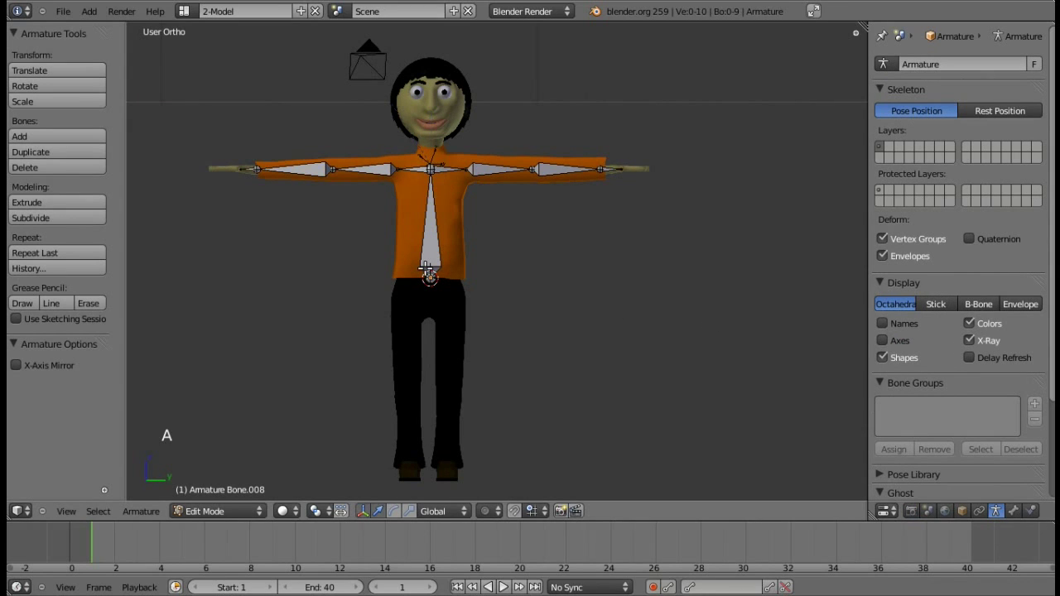
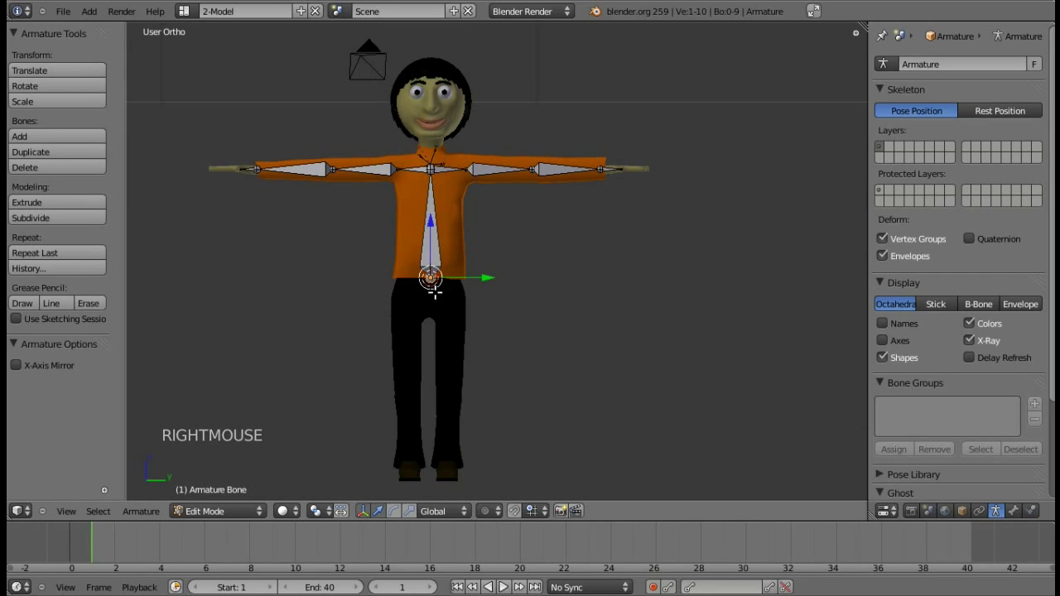
key("e")
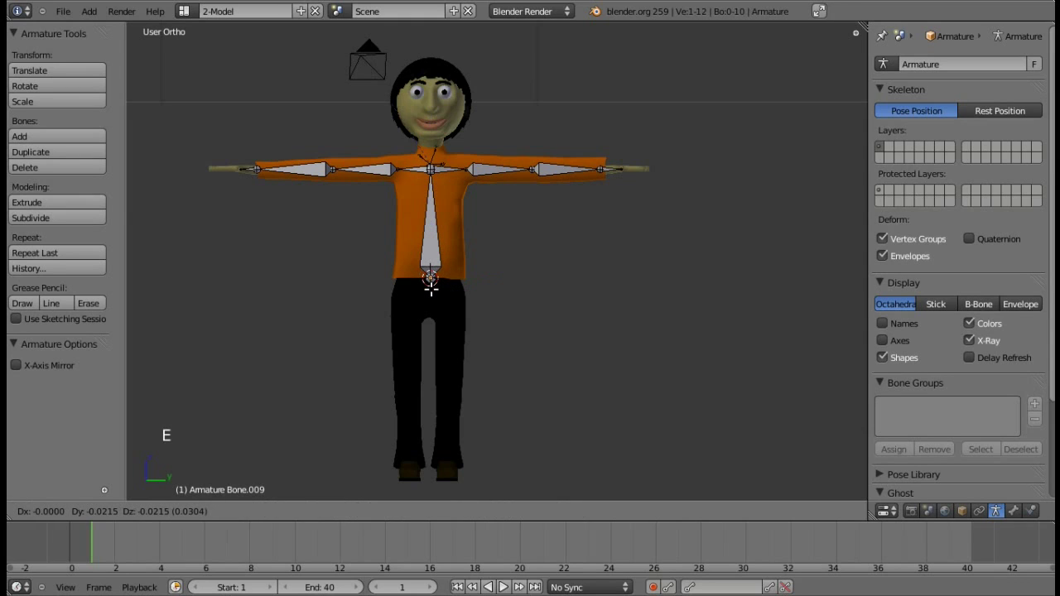
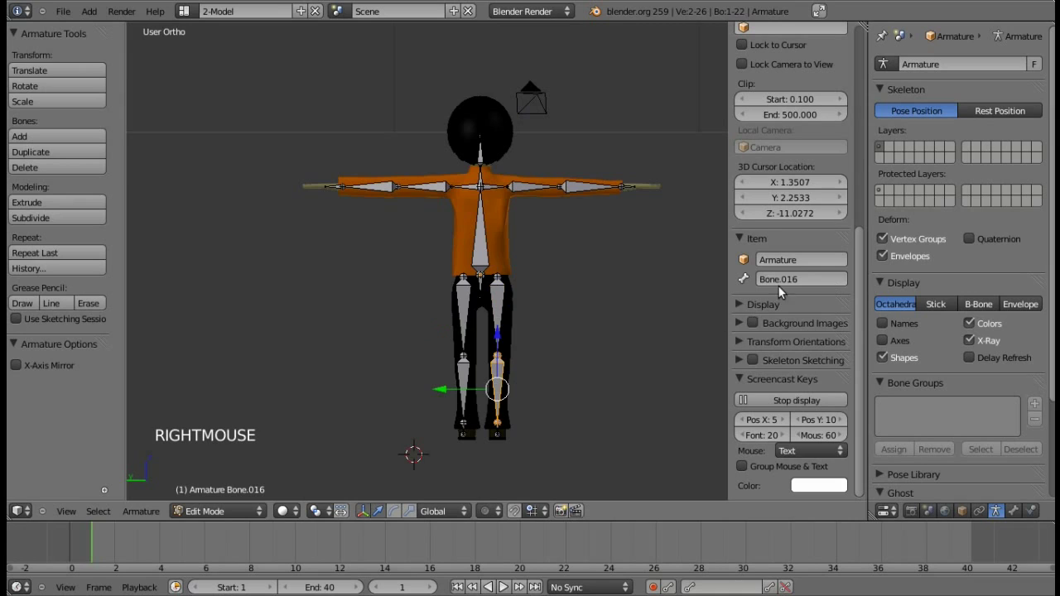
Rename the leg bone Bone.016 to a descriptive name such as pierna2D.
left_click(784, 282)
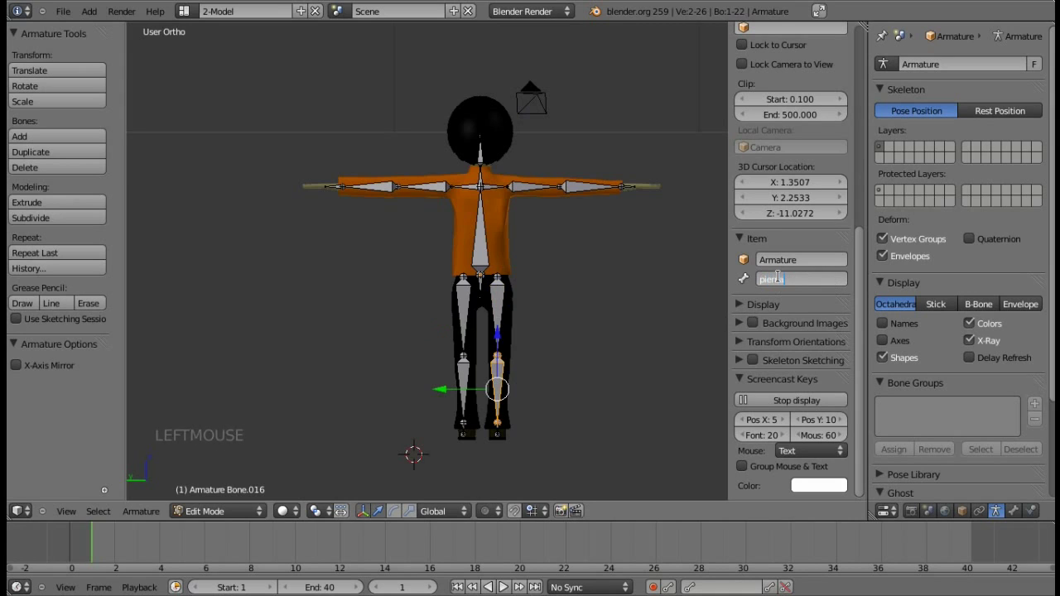
key("KP_6")
key("KP_6")
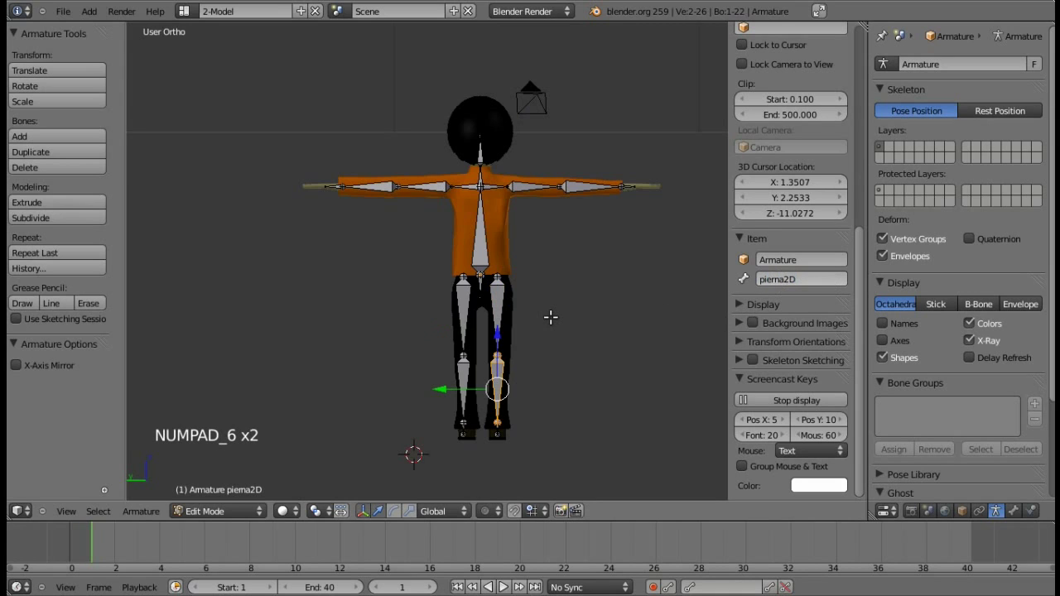
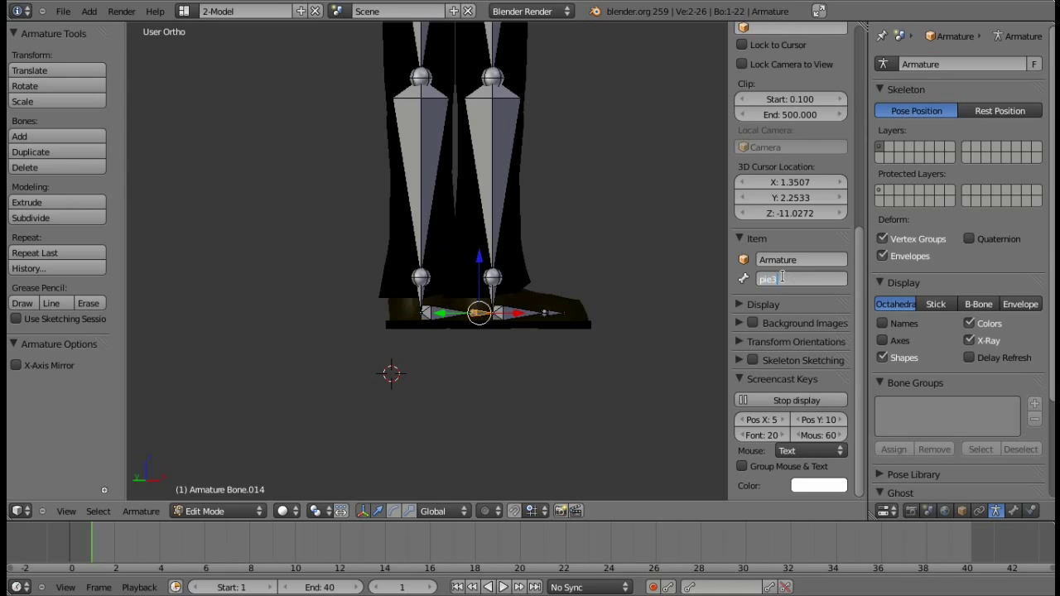
Check the legs from front and side views, then leave bone editing for Object Mode.
key("n")
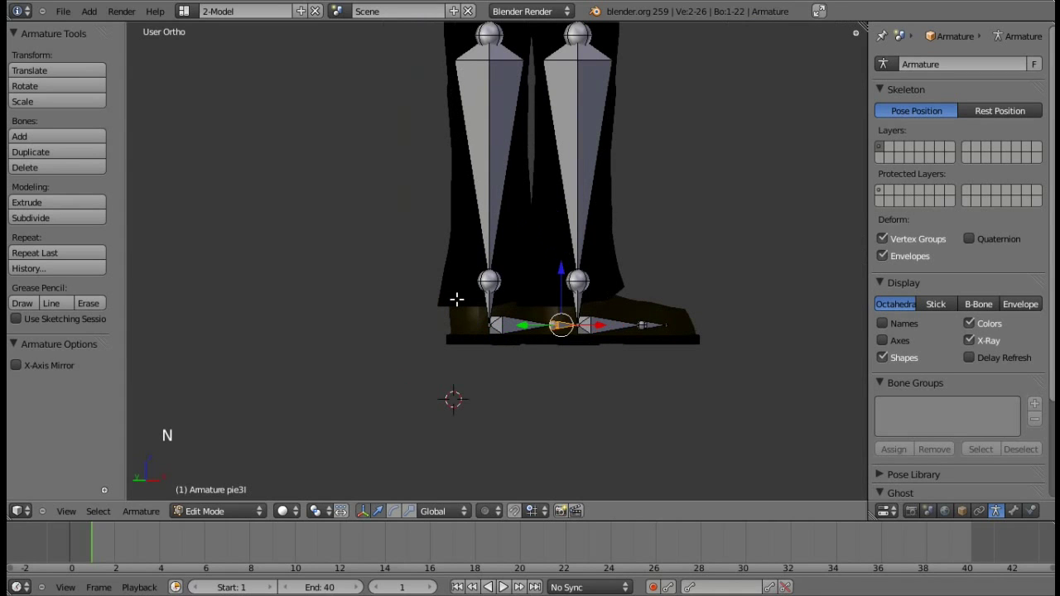
key("KP_1")
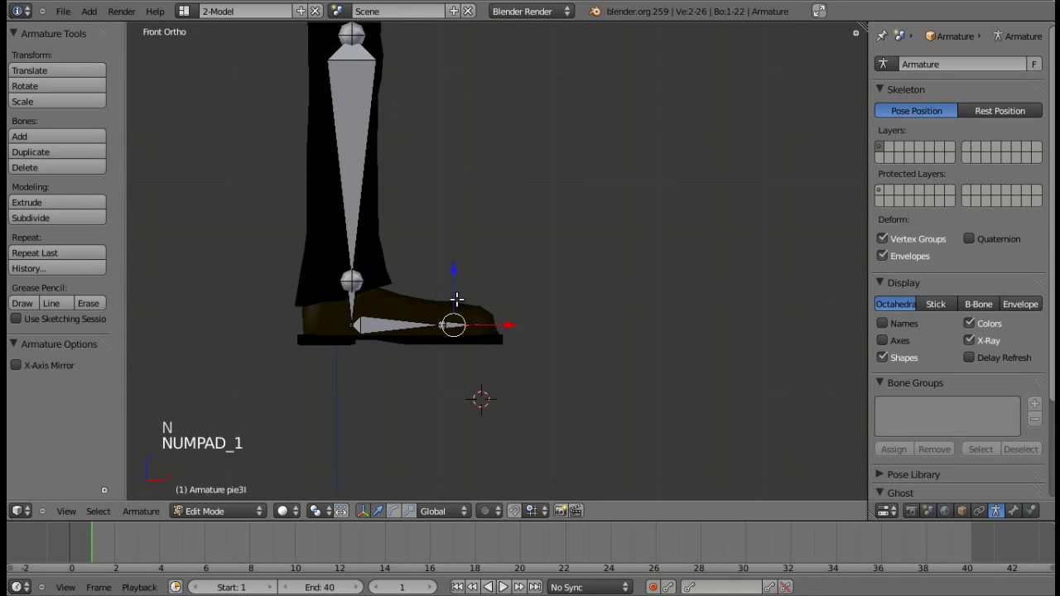
key("KP_3")
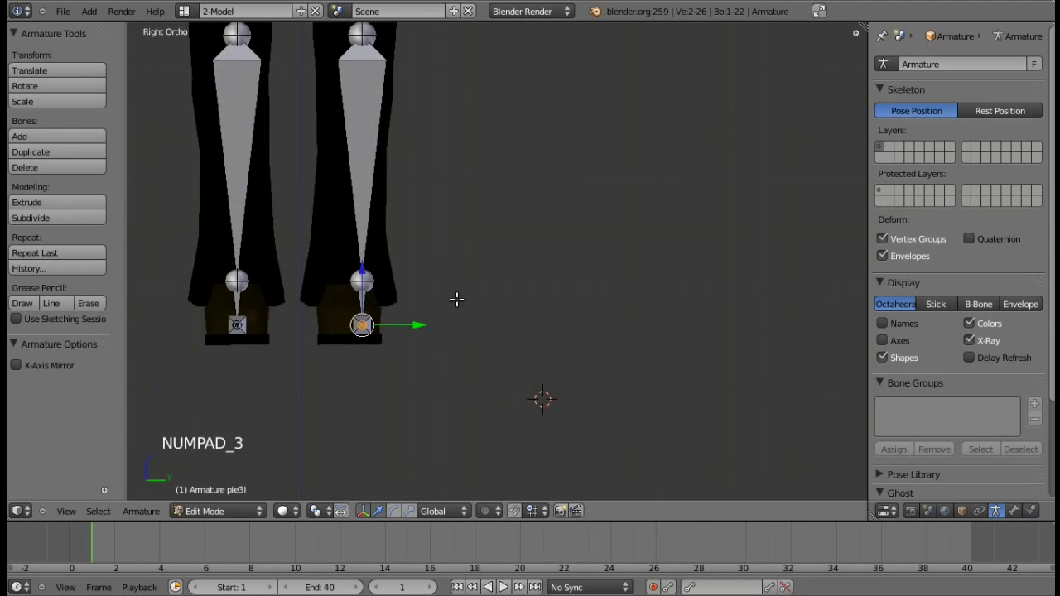
scroll("down", 3)
scroll("up", 3)
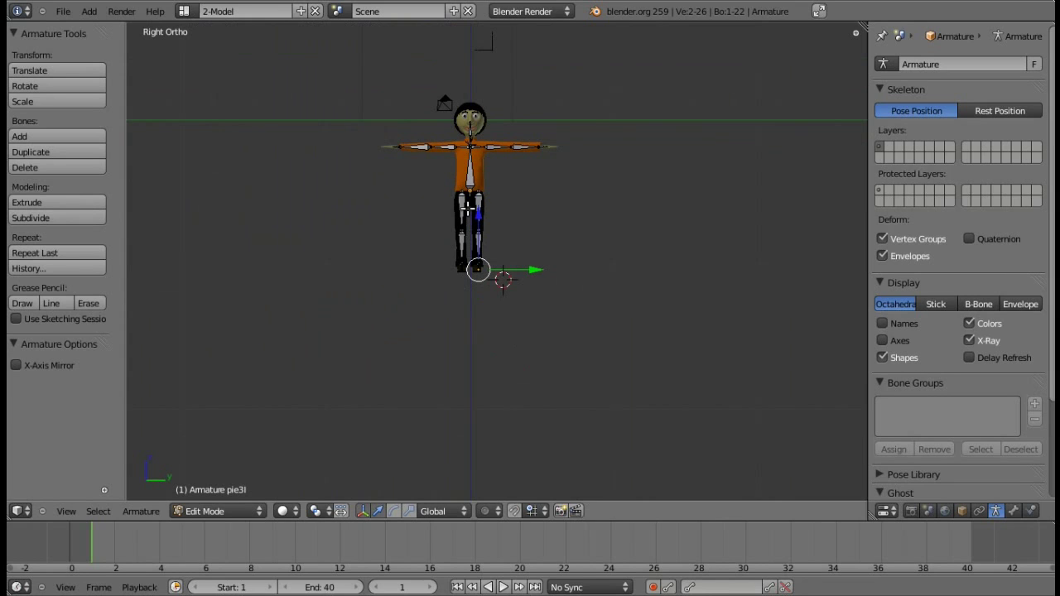
key("Tab")
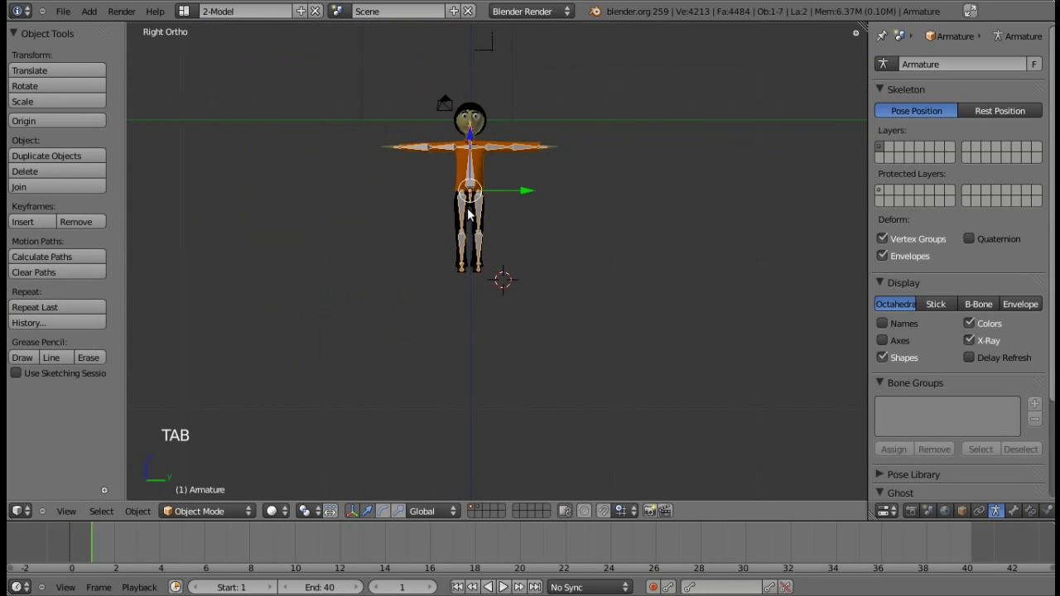
Zoom and pan the view toward the character's upper body.
scroll("up", 3)
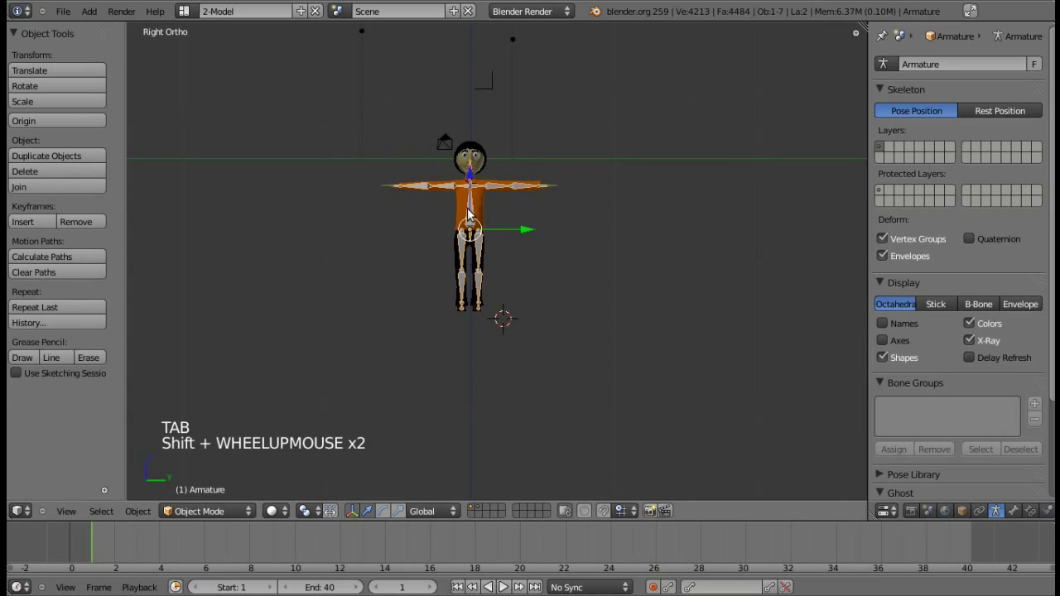
scroll("up", 3)
key("KP_Add")
key("KP_Add")
key("KP_Add")
key("KP_Add")
scroll("down", 3)
scroll("up", 3)
scroll("down", 3)
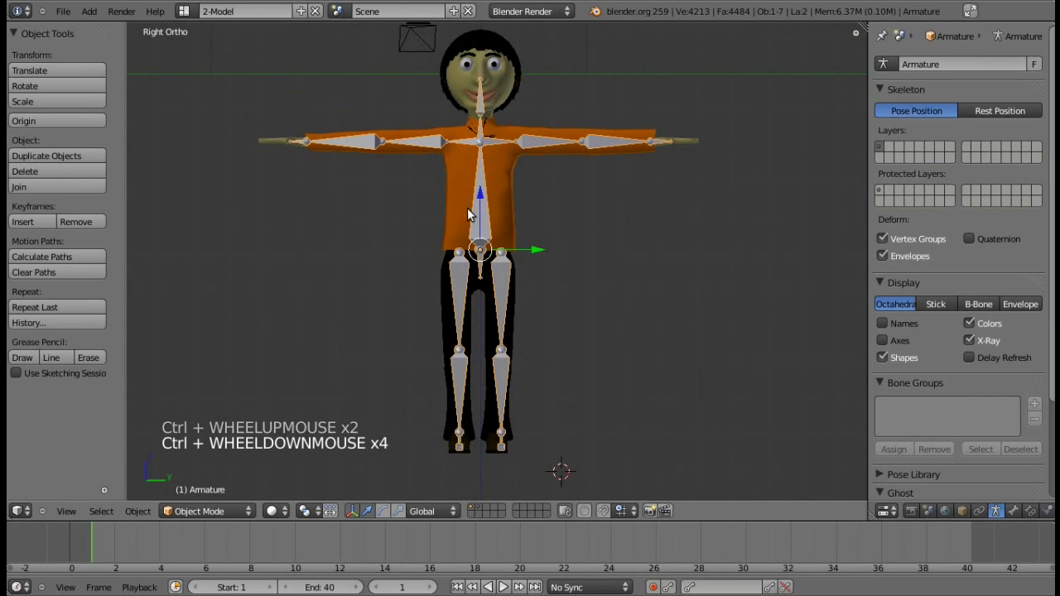
left_click(213, 516)
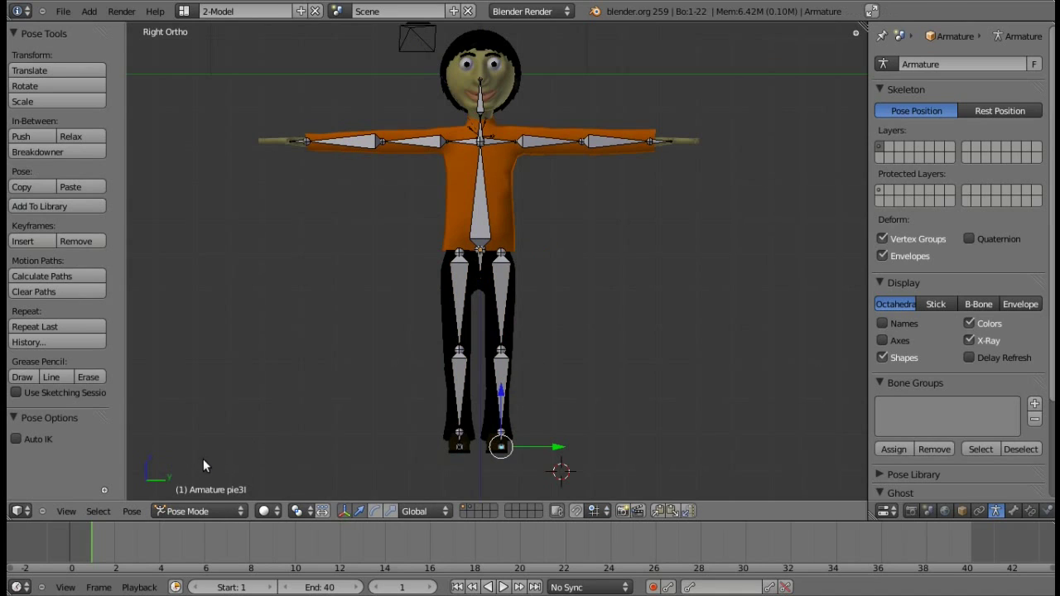
right_click(538, 152)
left_click(379, 517)
left_click(579, 179)
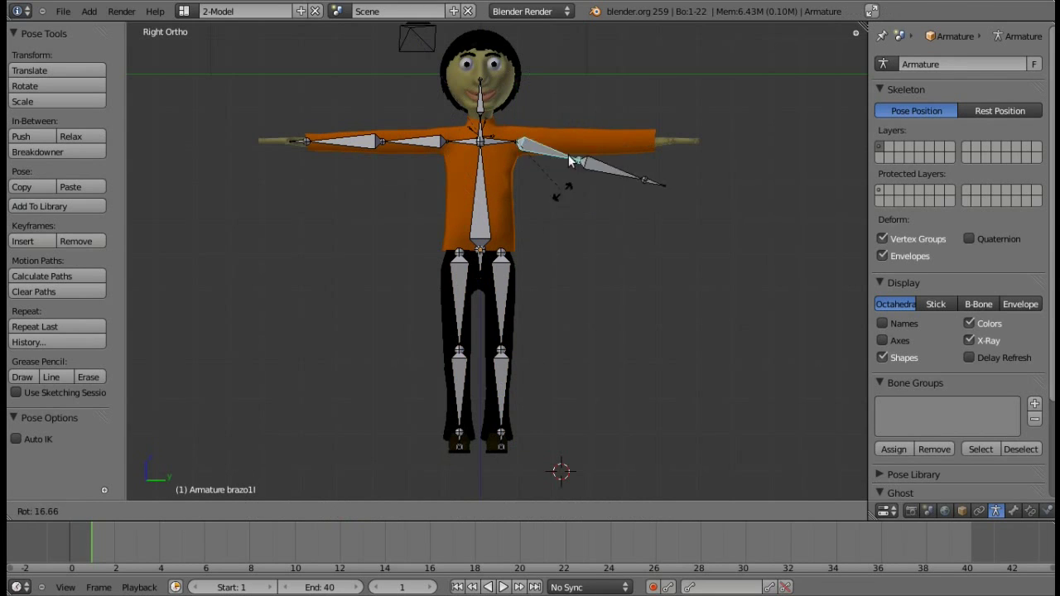
key("ctrl+z")
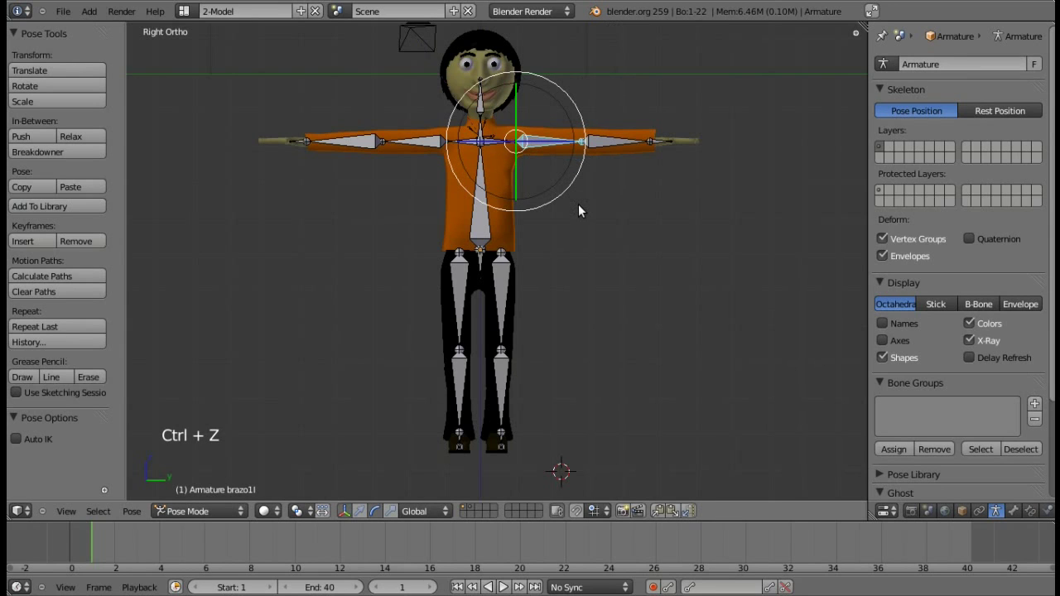
key("ctrl+Tab")
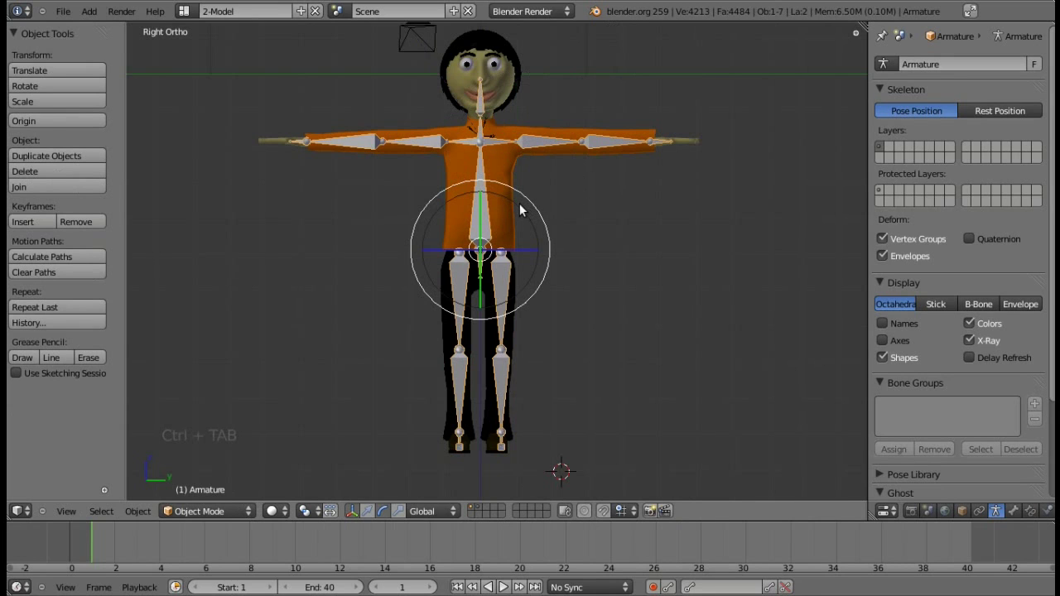
Parent the body mesh to the armature with automatic weights so the bones deform it.
right_click(515, 161)
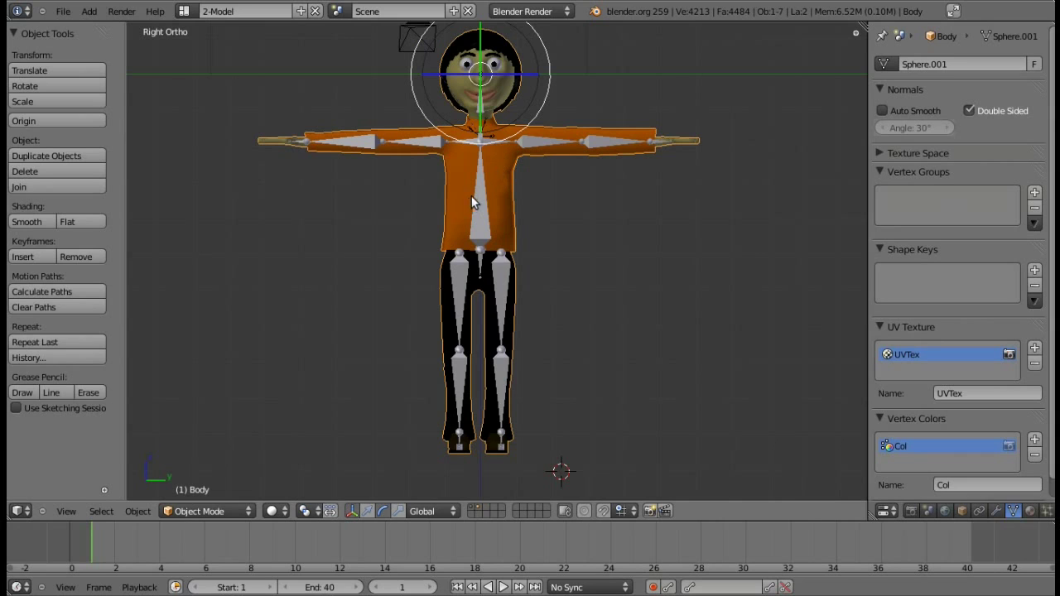
right_click(485, 204)
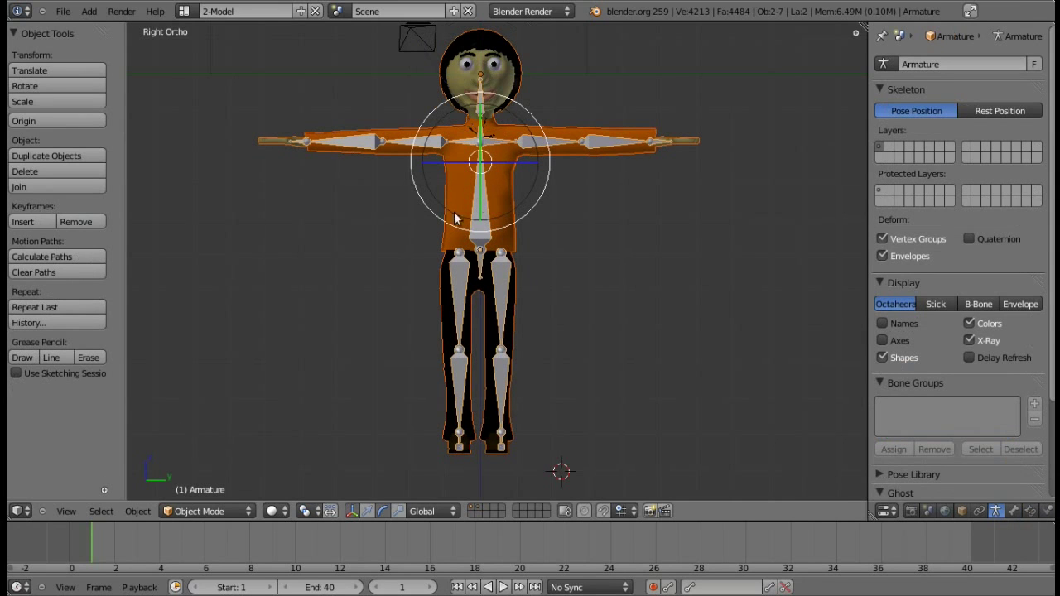
key("ctrl+p")
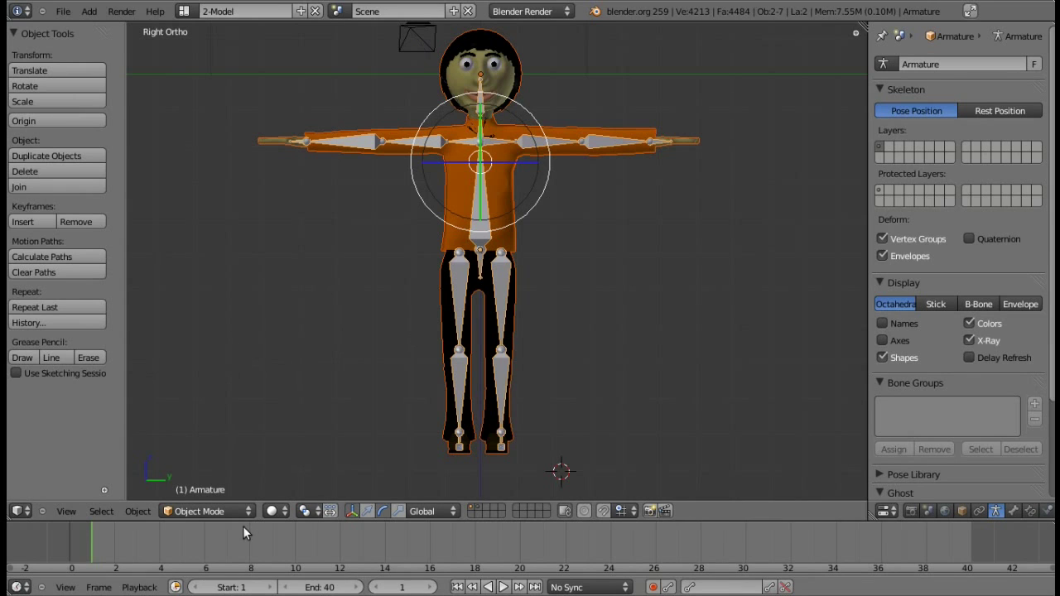
In Pose Mode, bend the upper arm and forearm bones to test the deformation, undoing each bend.
left_click(242, 513)
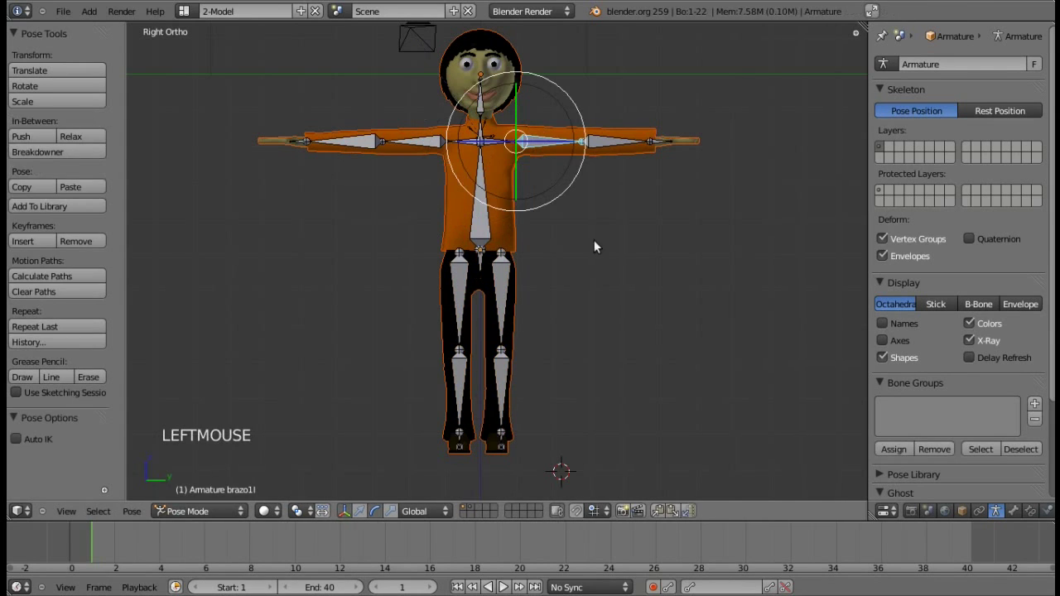
key("a")
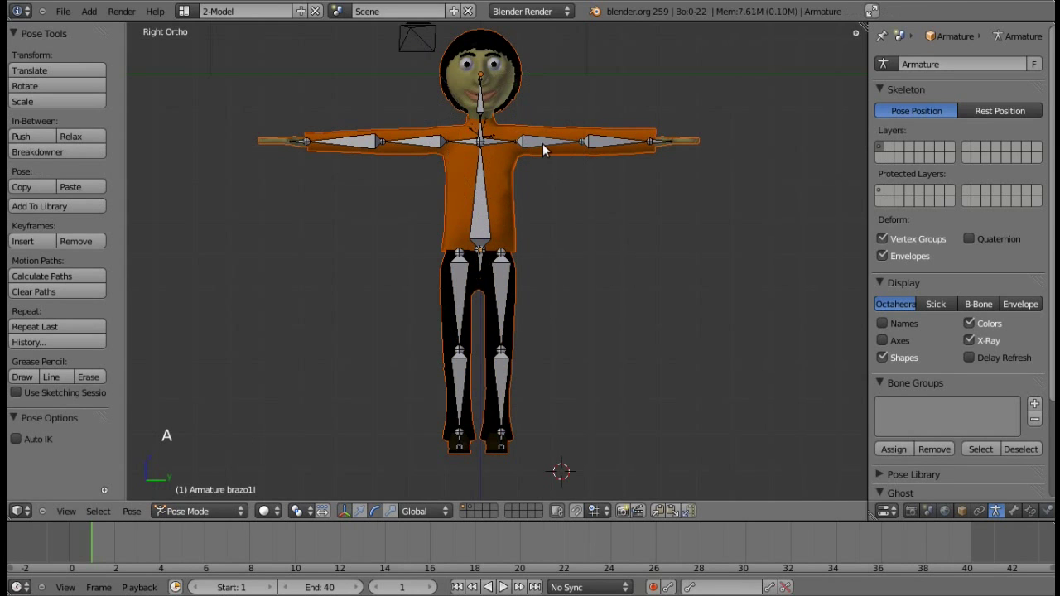
right_click(549, 149)
left_click(583, 166)
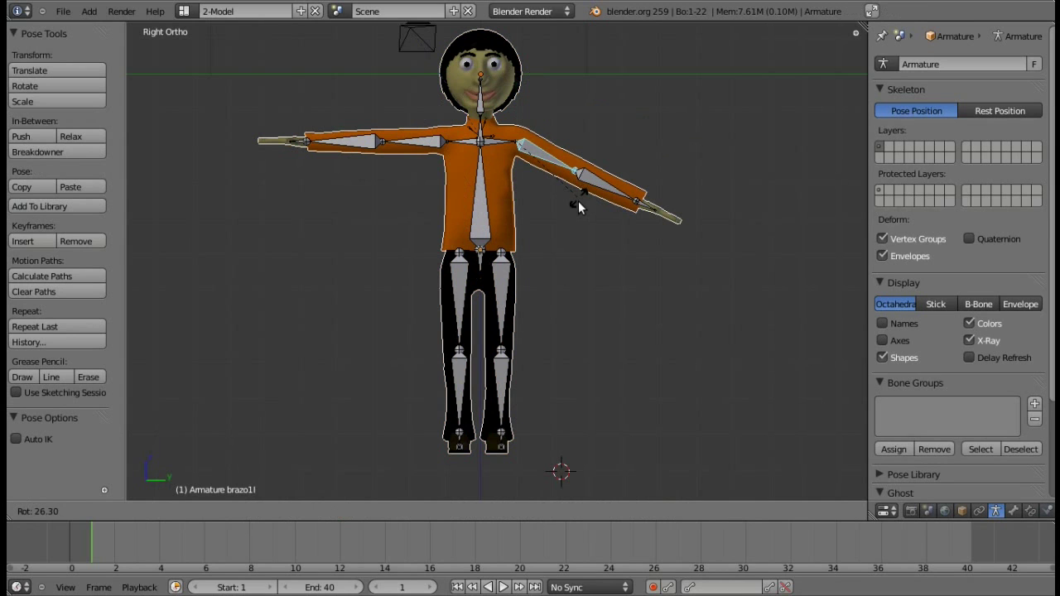
key("ctrl+z")
right_click(643, 166)
left_click(643, 191)
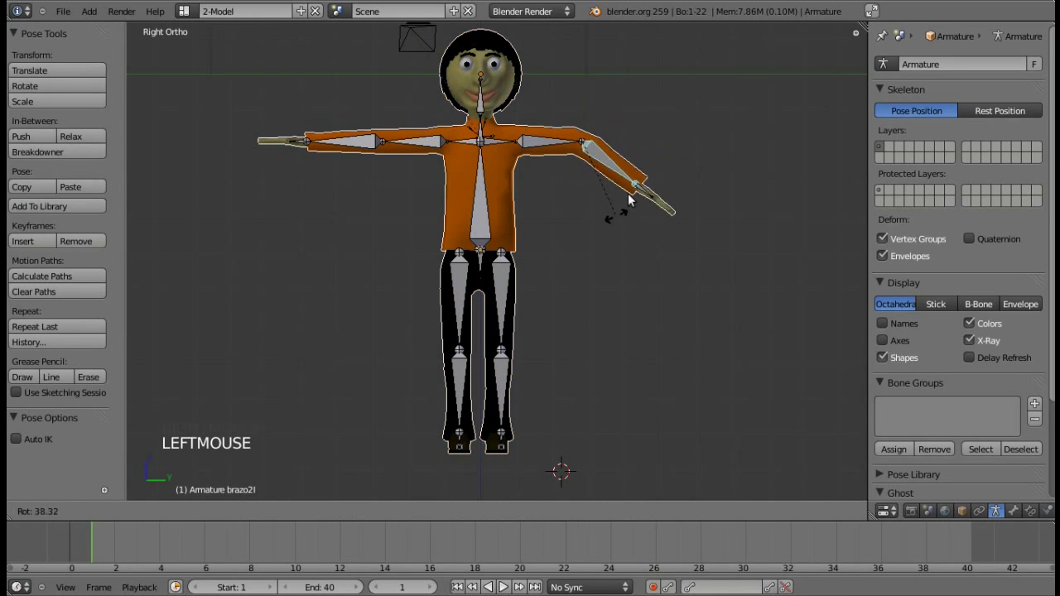
key("ctrl+z")
right_click(522, 361)
left_click(524, 327)
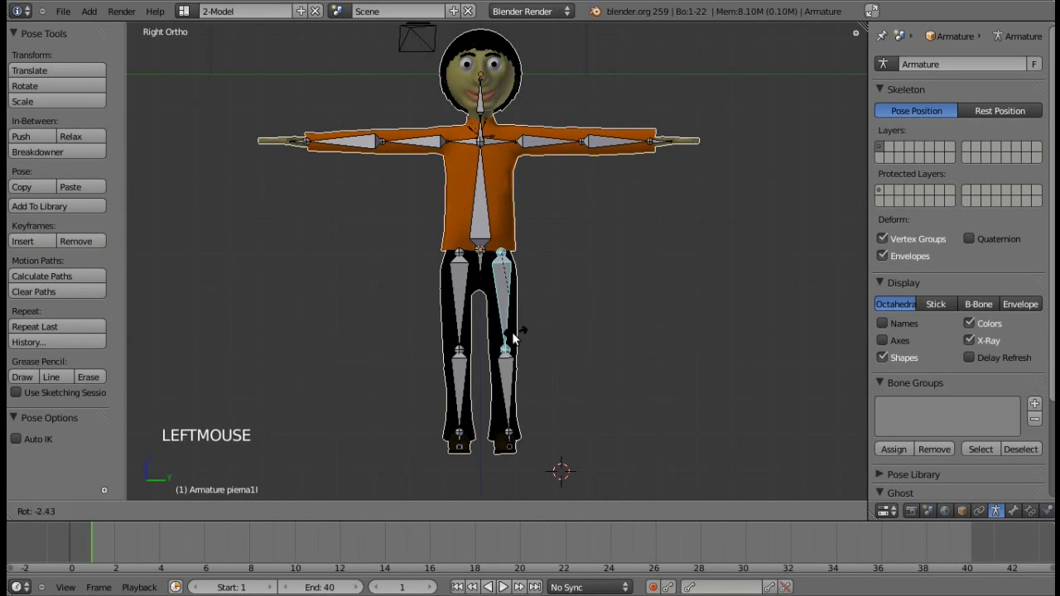
key("ctrl+z")
Test a leg bone from the side view, undo it, and turn back to the front.
right_click(516, 395)
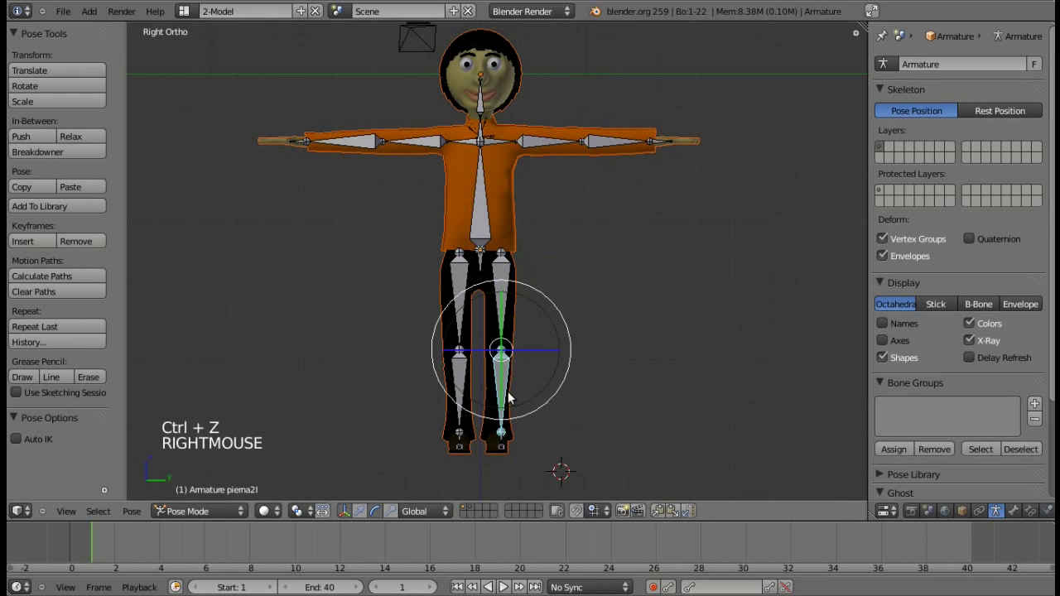
left_click(530, 416)
key("ctrl+z")
key("KP_3")
key("KP_3")
key("KP_6")
key("KP_6")
key("KP_6")
key("KP_6")
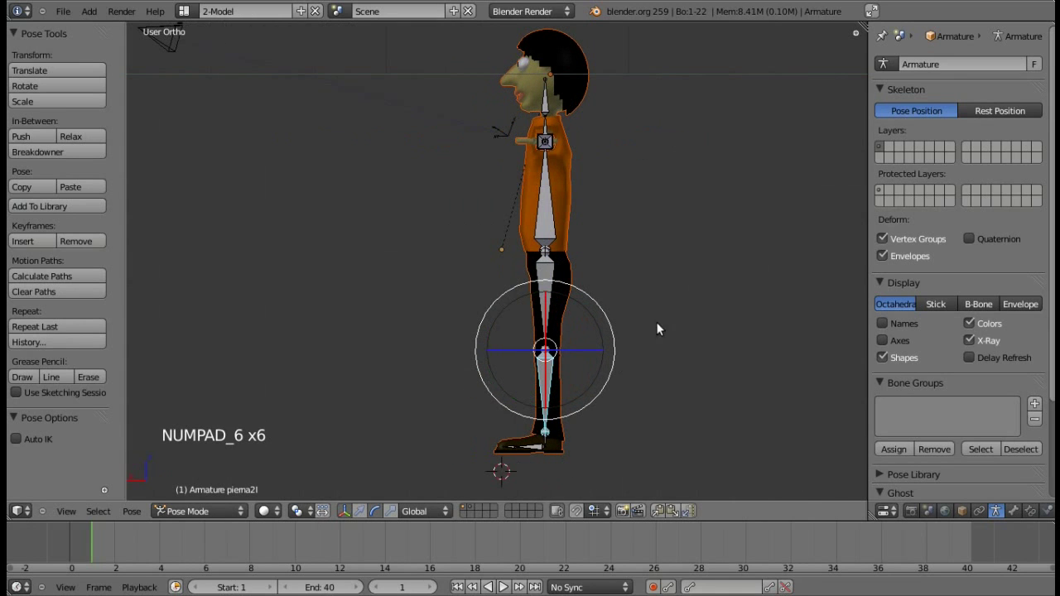
right_click(549, 296)
left_click(549, 296)
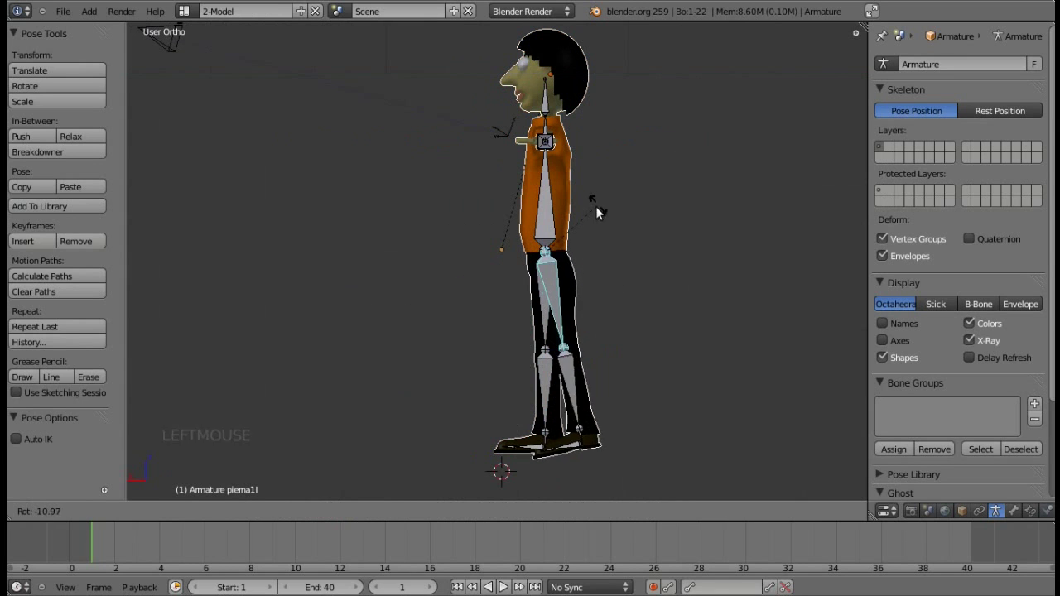
key("ctrl+z")
key("KP_4")
key("KP_4")
key("KP_4")
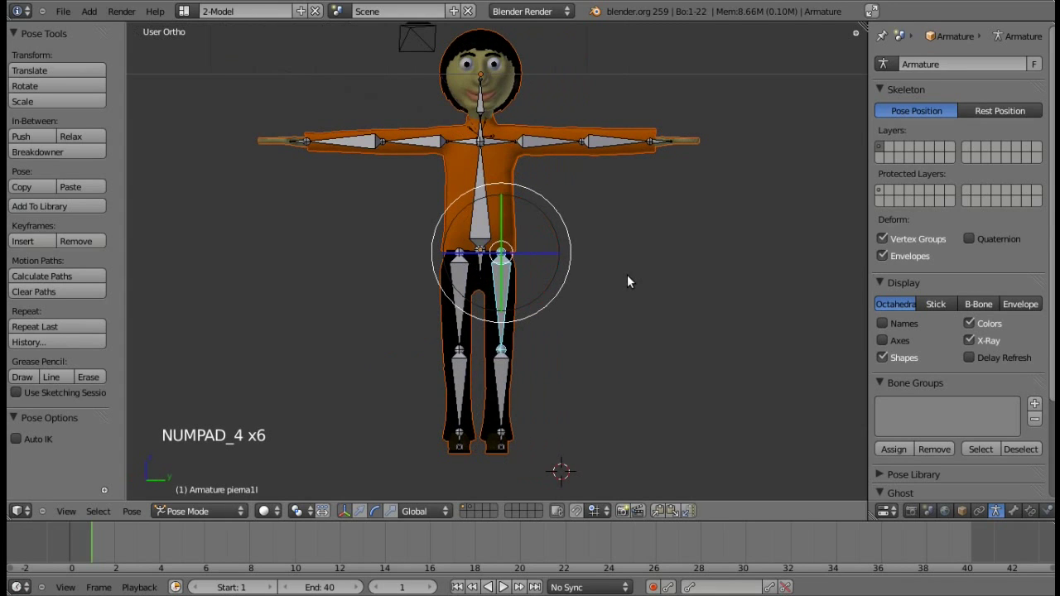
Test the neck bone from the top view, cycle through the views, and take the armature out of Pose Mode.
right_click(511, 96)
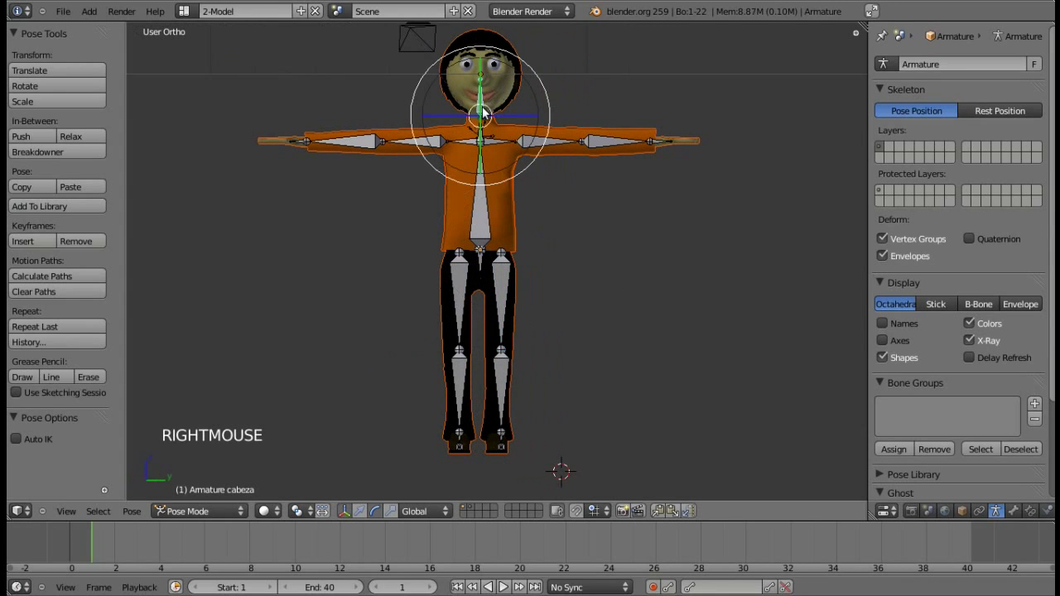
key("KP_7")
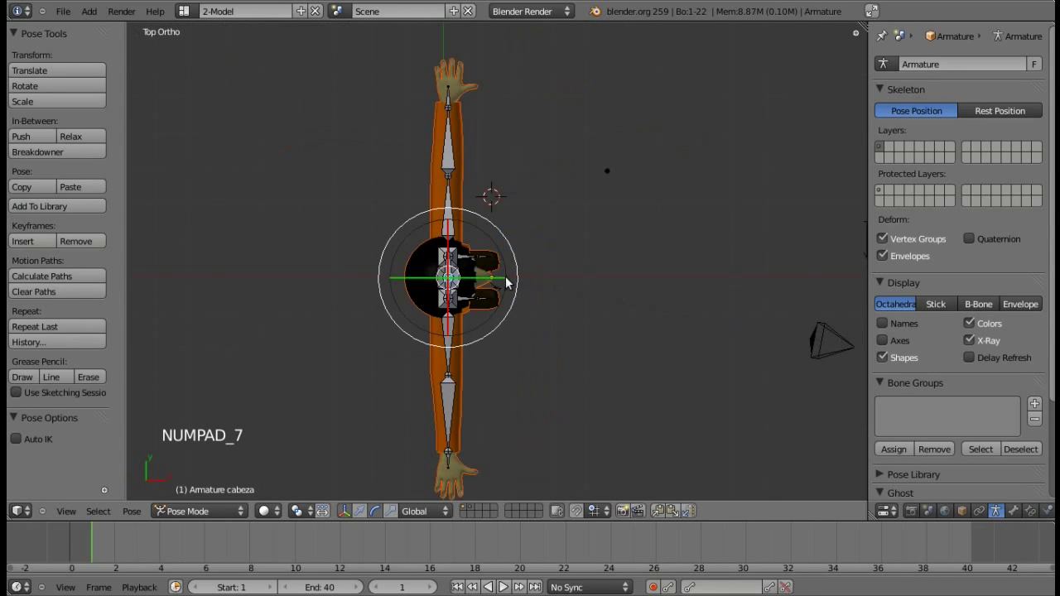
left_click(524, 282)
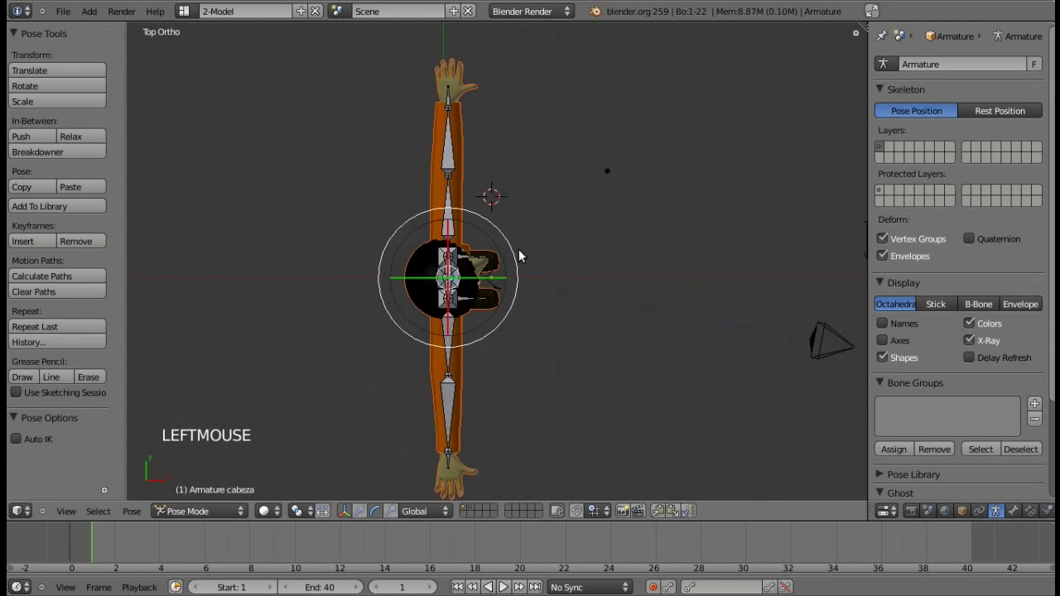
key("KP_1")
key("KP_3")
key("KP_6")
key("ctrl+z")
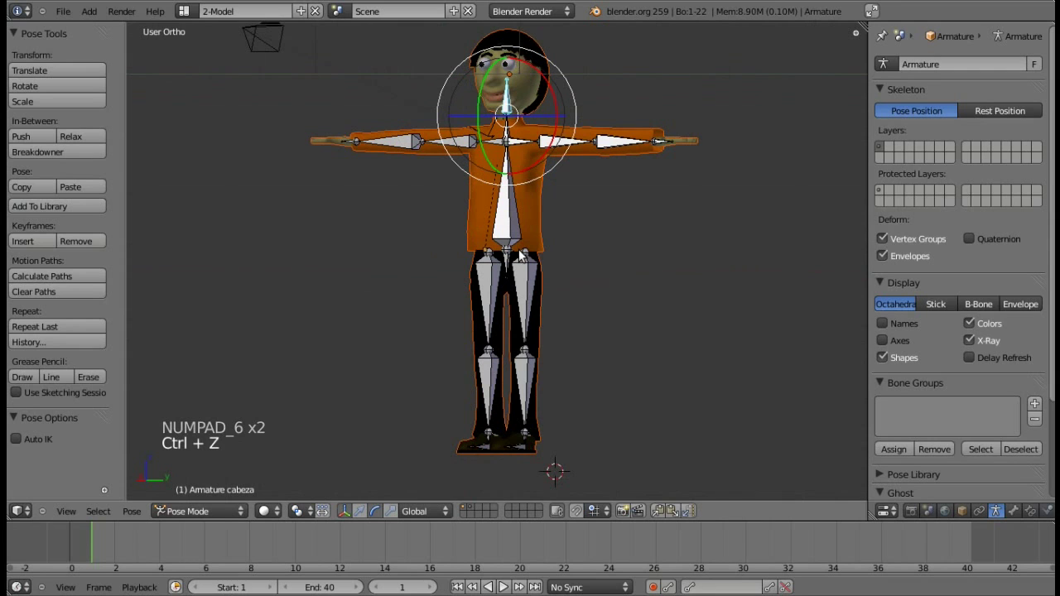
key("KP_1")
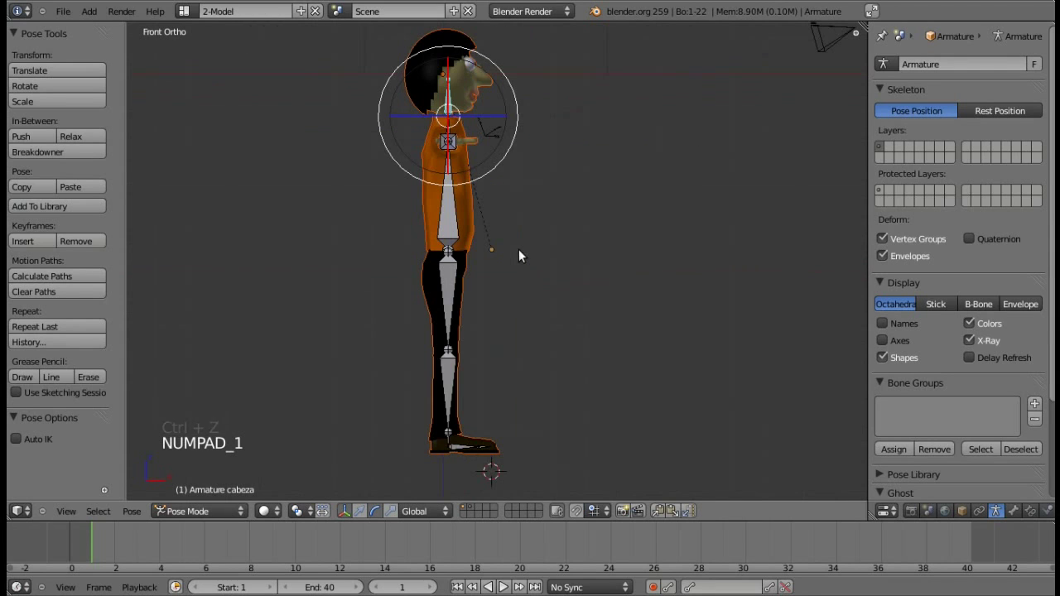
key("KP_3")
key("a")
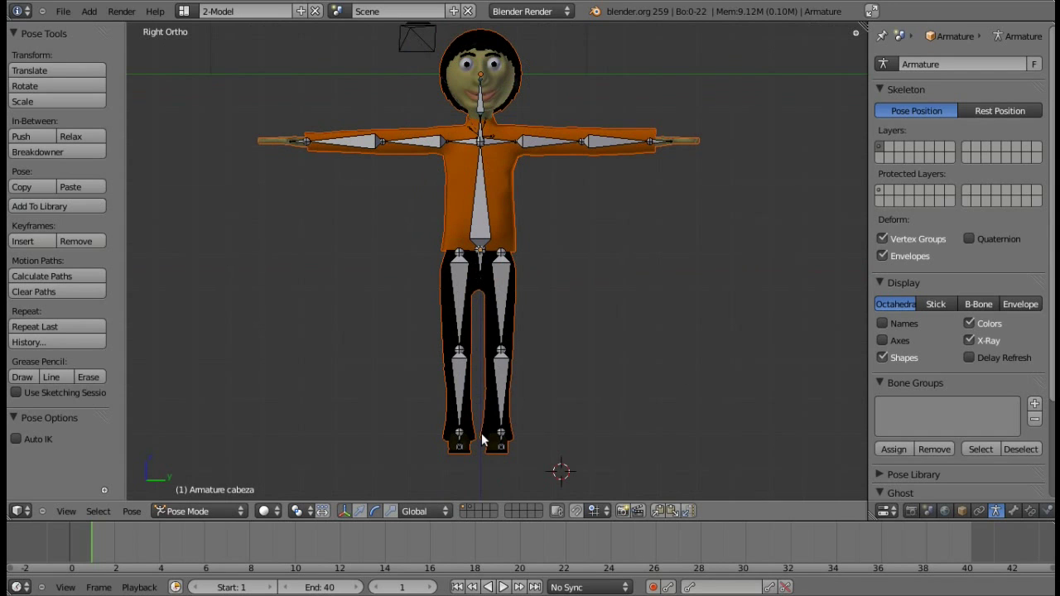
key("a")
key("ctrl+Tab")
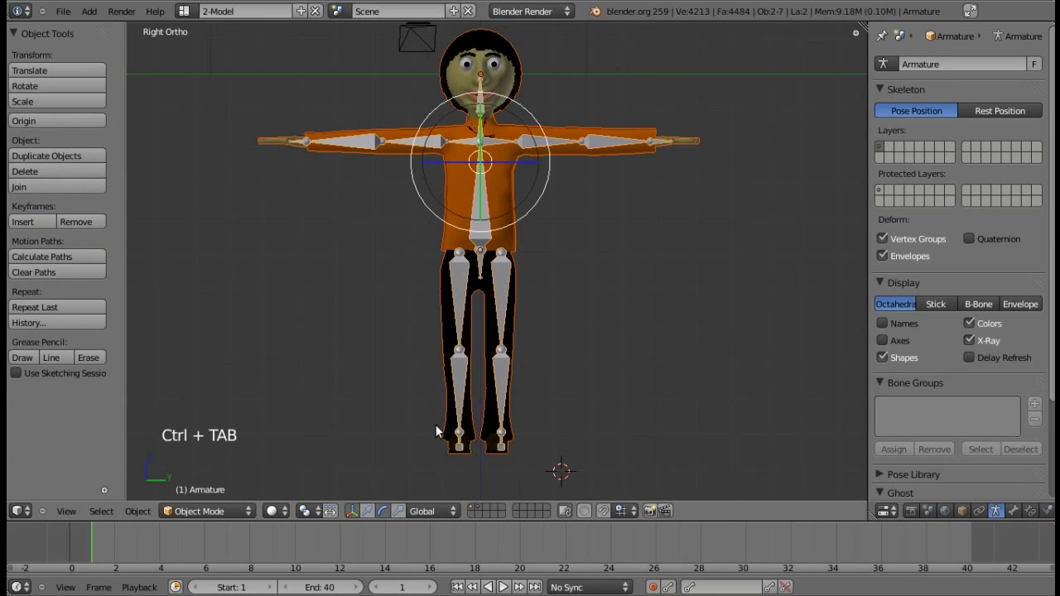
Select the body mesh, enter Edit Mode and switch to wireframe shading.
key("a")
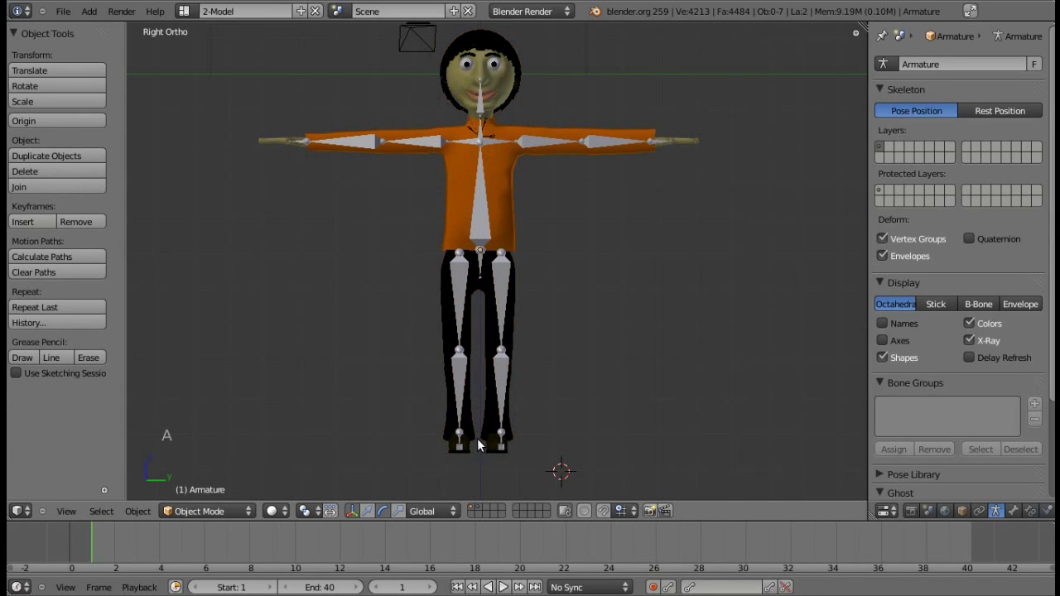
key("KP_Add")
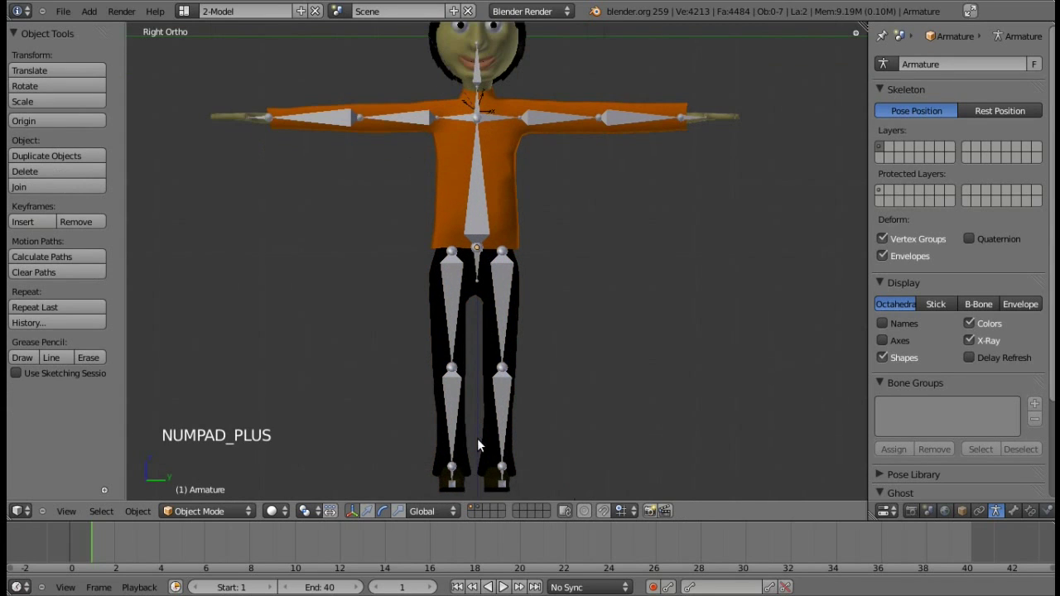
key("KP_Add")
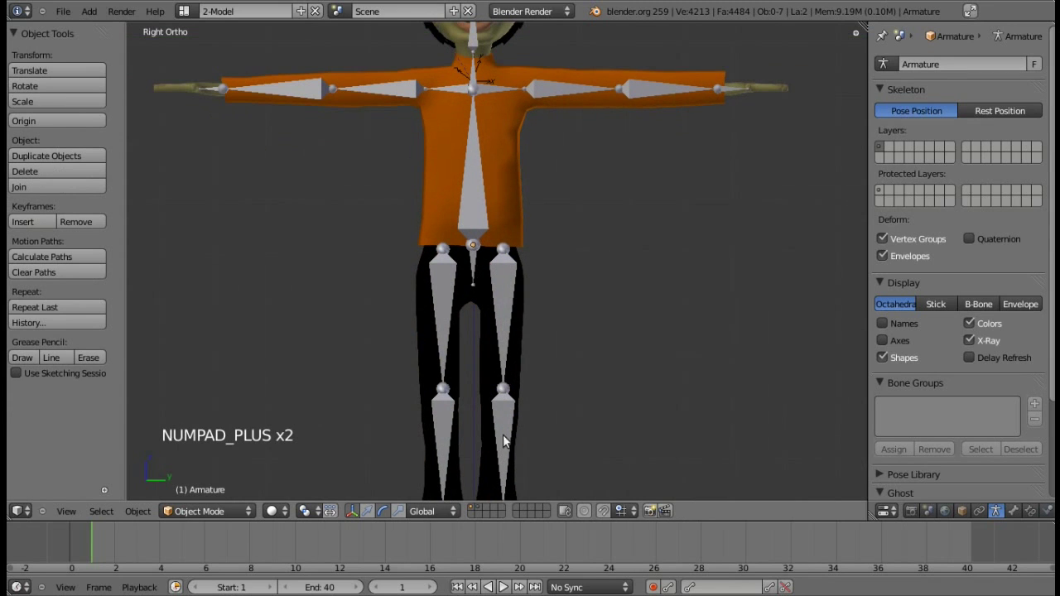
right_click(506, 216)
key("Tab")
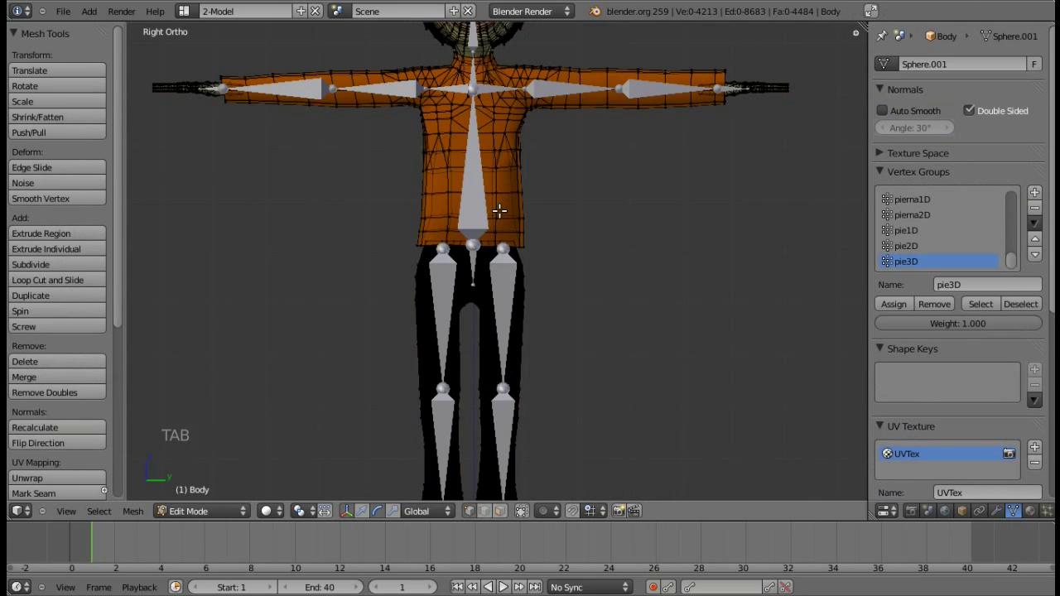
key("z")
key("KP_Add")
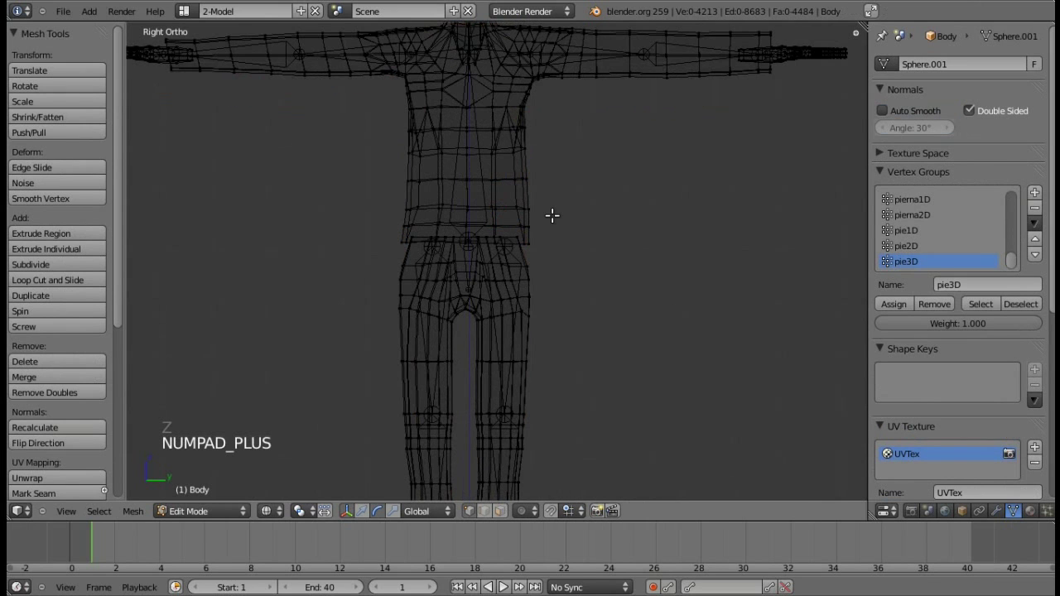
Zoom in and inspect the mesh's vertex groups, such as pierna2D, in the Object Data panel.
key("KP_Add")
key("KP_Add")
key("KP_Add")
key("KP_Add")
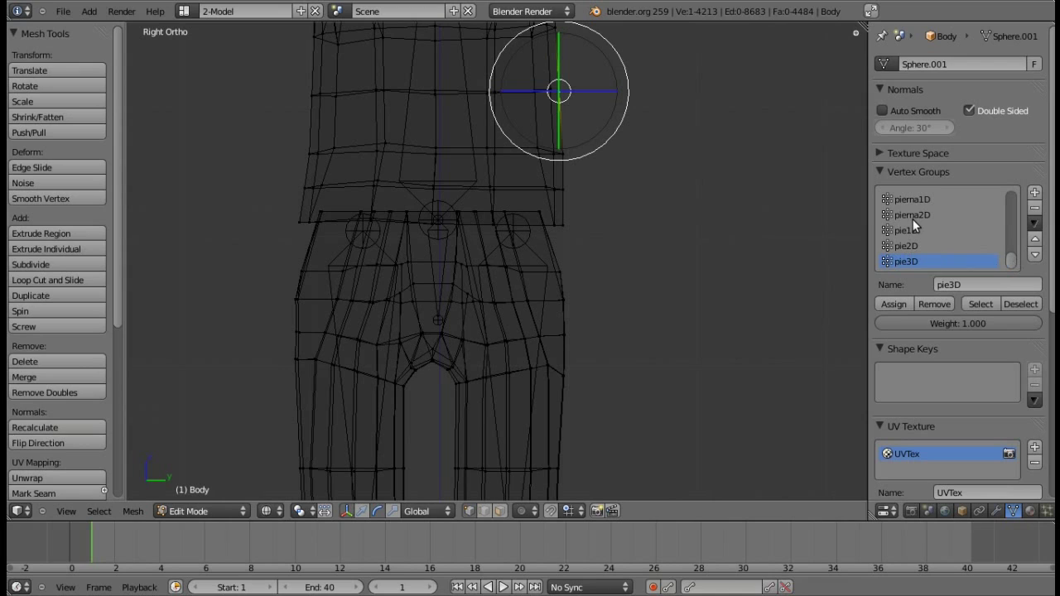
left_click(918, 227)
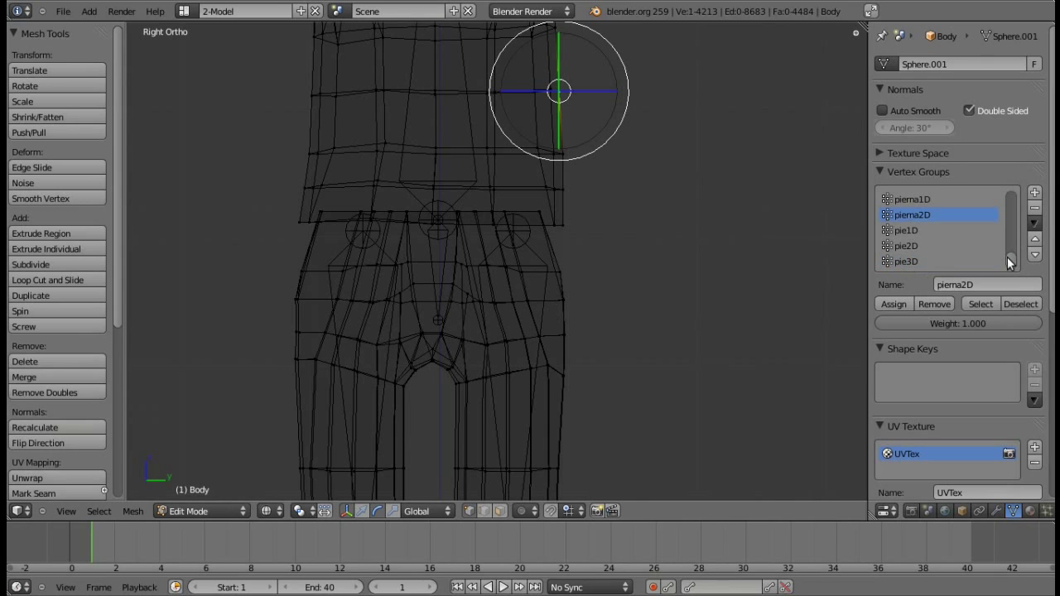
left_click(1016, 267)
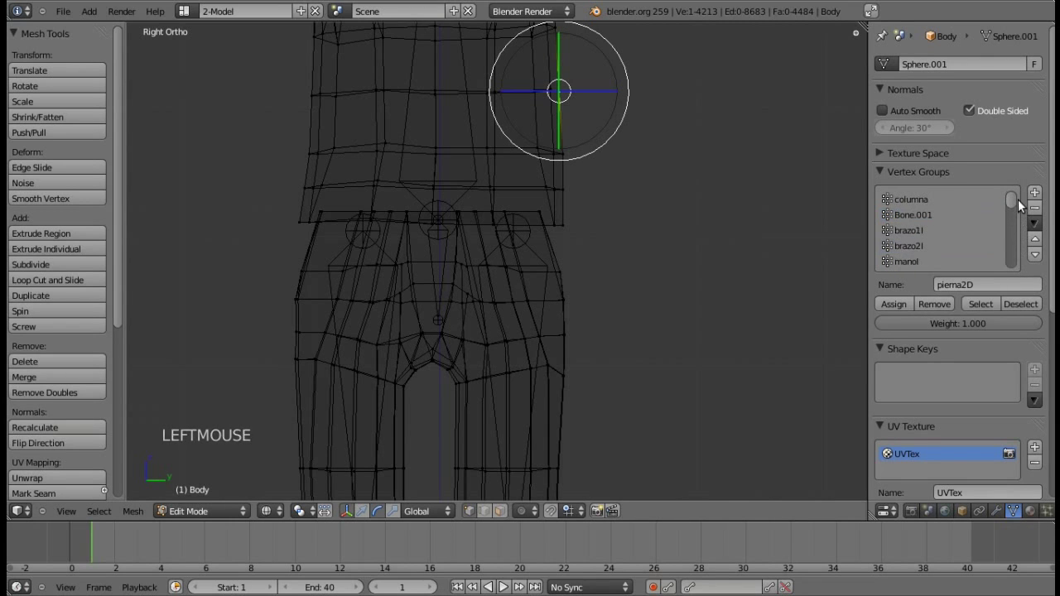
key("KP_Subtract")
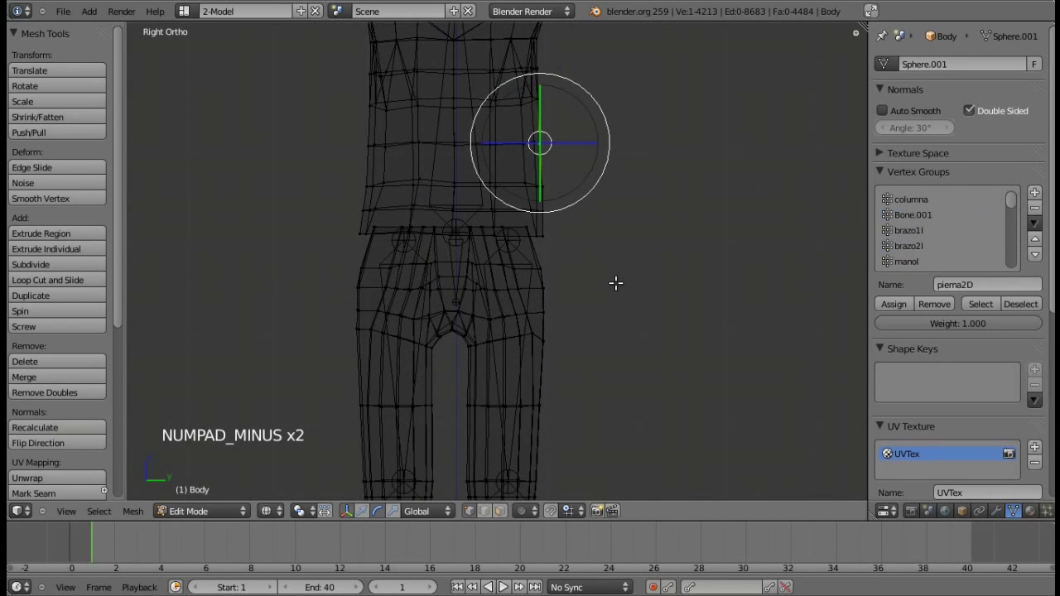
key("a")
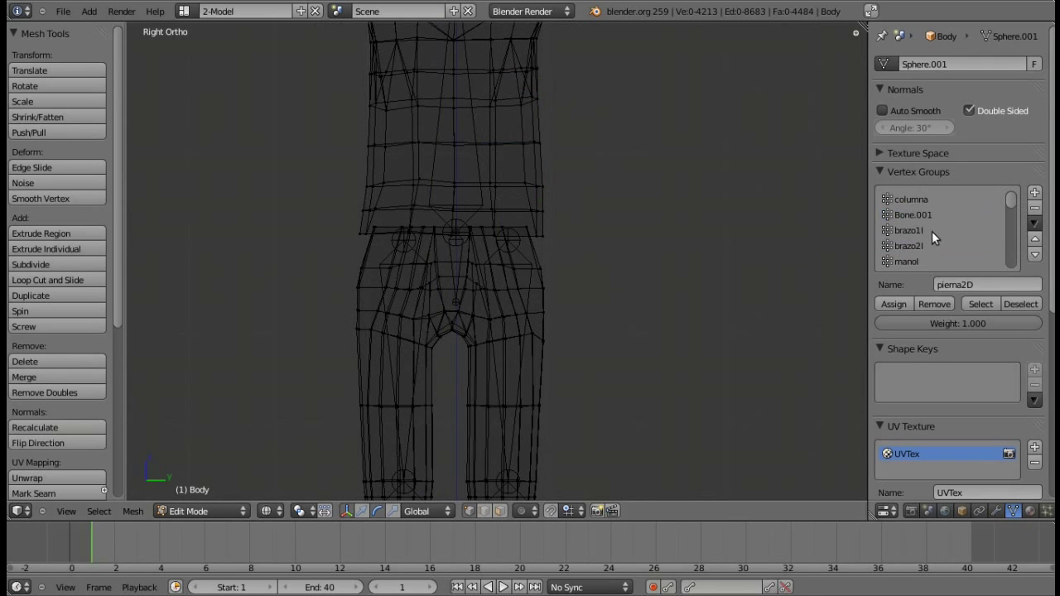
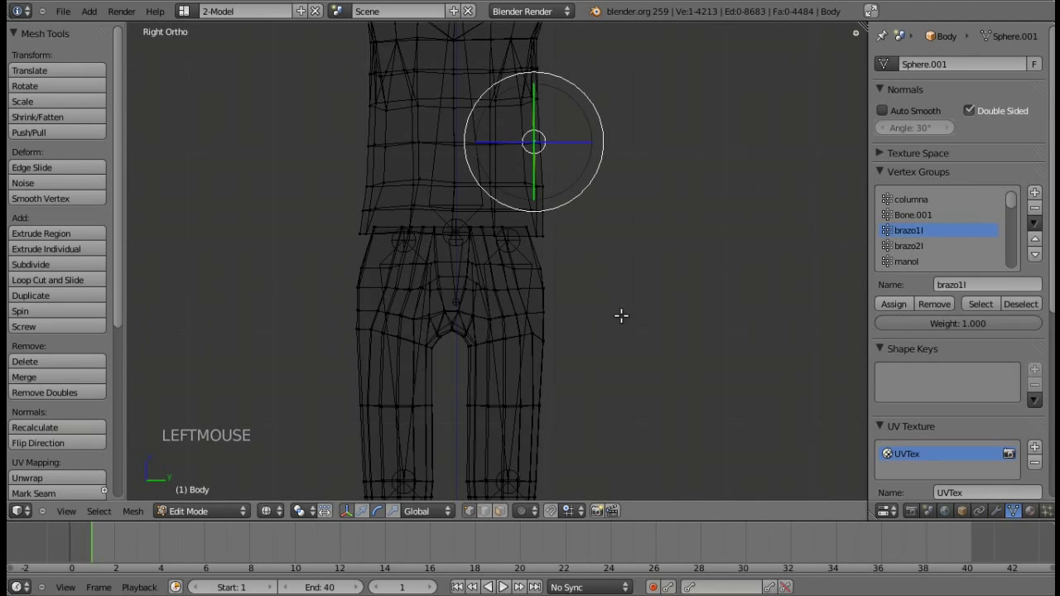
Leave Edit Mode, return to solid shading, zoom out to the whole character and select the armature.
key("Tab")
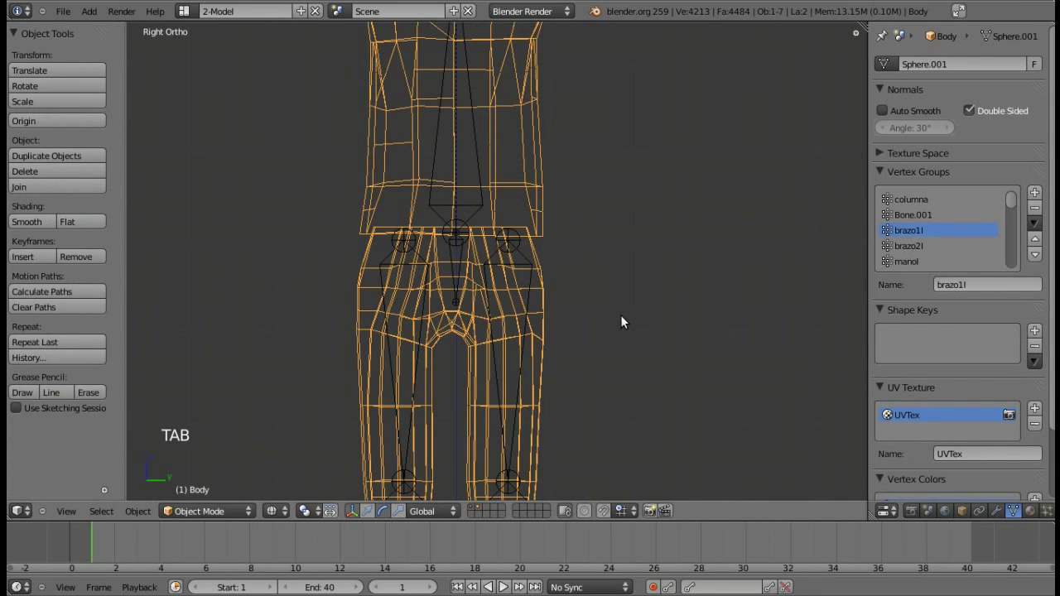
key("z")
key("KP_Subtract")
key("KP_Subtract")
key("KP_Subtract")
key("KP_Subtract")
key("KP_Subtract")
key("a")
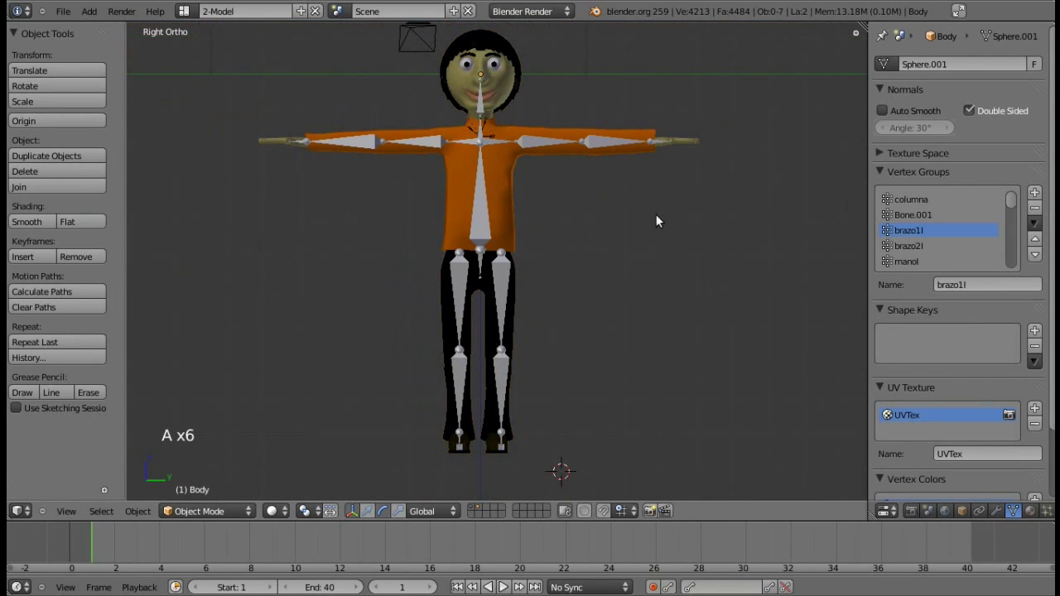
right_click(384, 356)
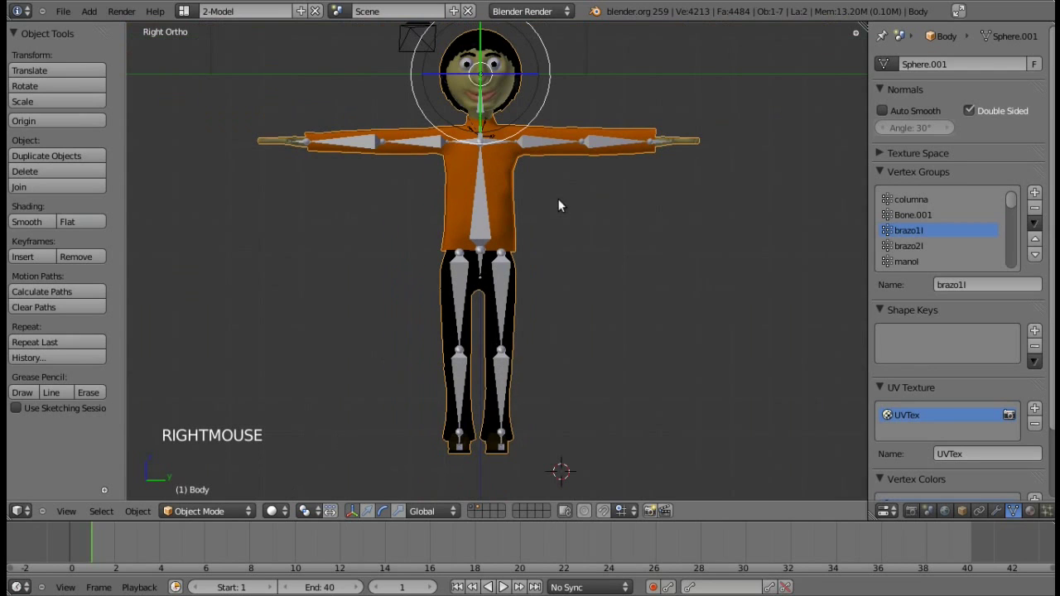
right_click(543, 144)
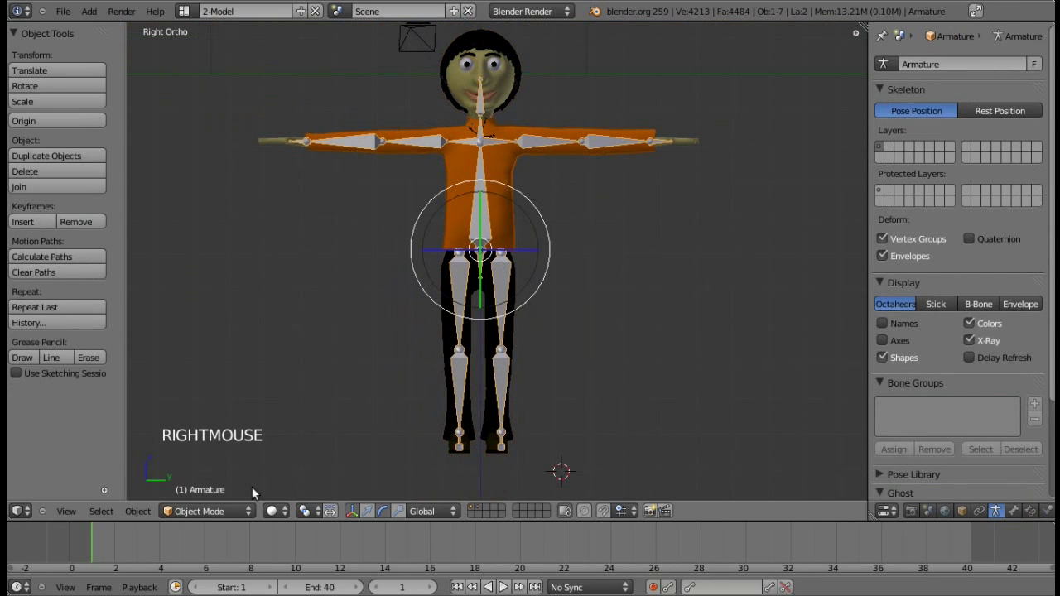
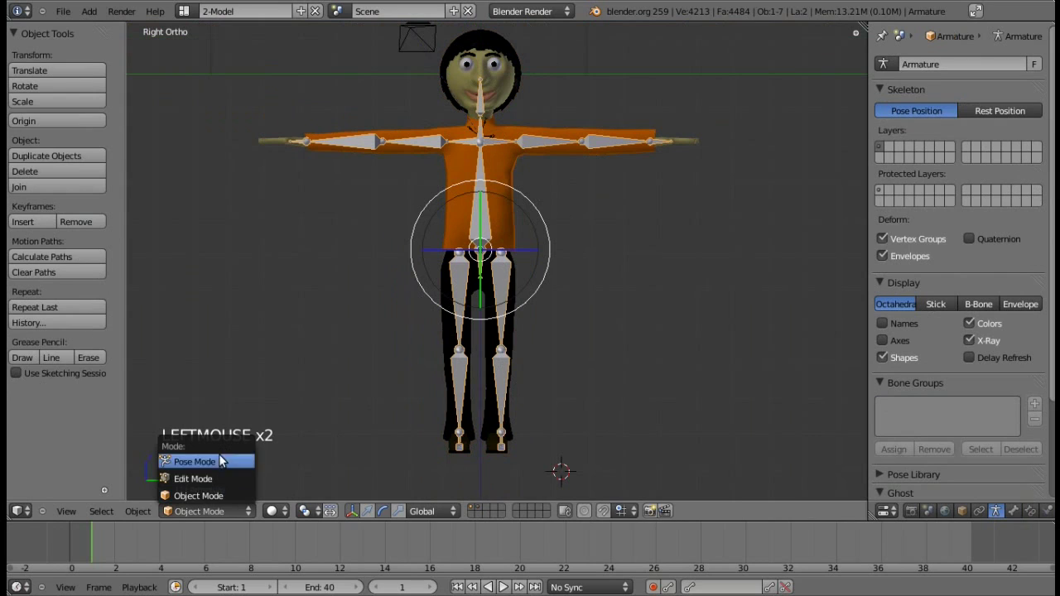
Test-rotate the upper arm bone upward and undo it back to the T-pose.
right_click(537, 150)
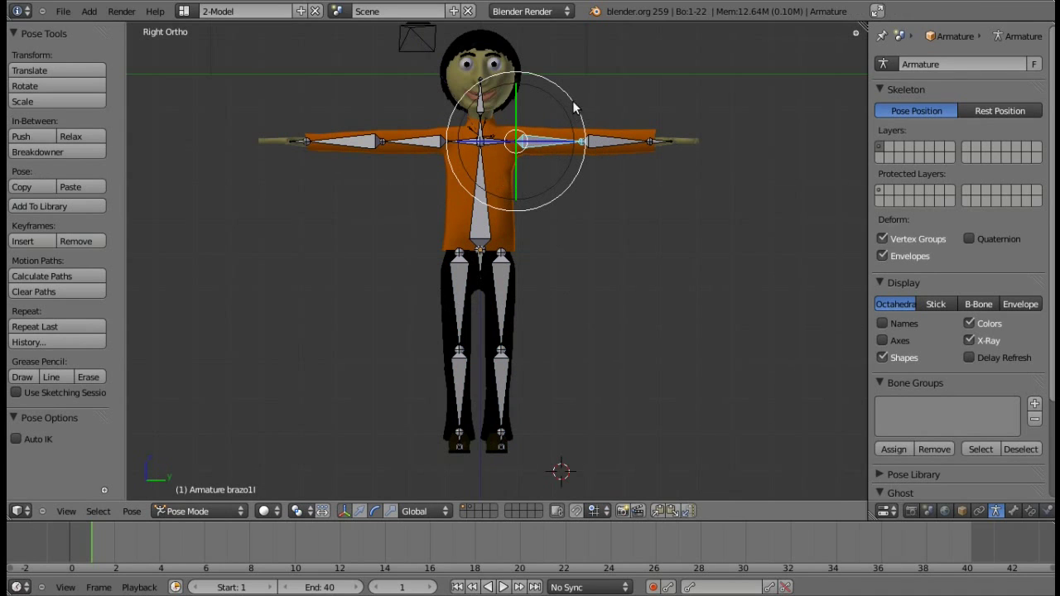
left_click(582, 111)
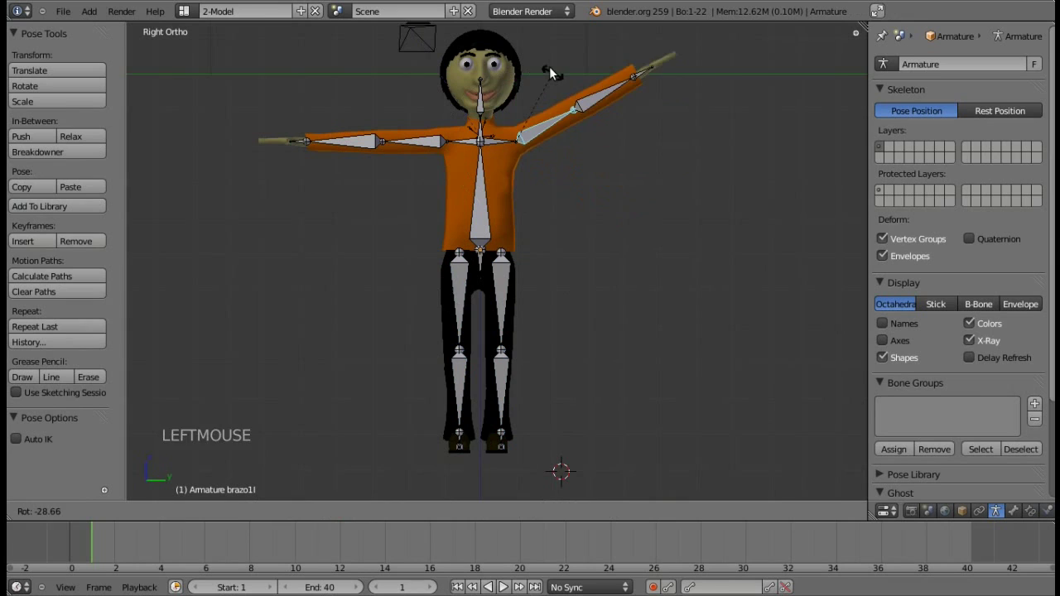
key("ctrl+z")
Test-rotate the forearm bone around the vertical axis, then deselect all bones.
key("a")
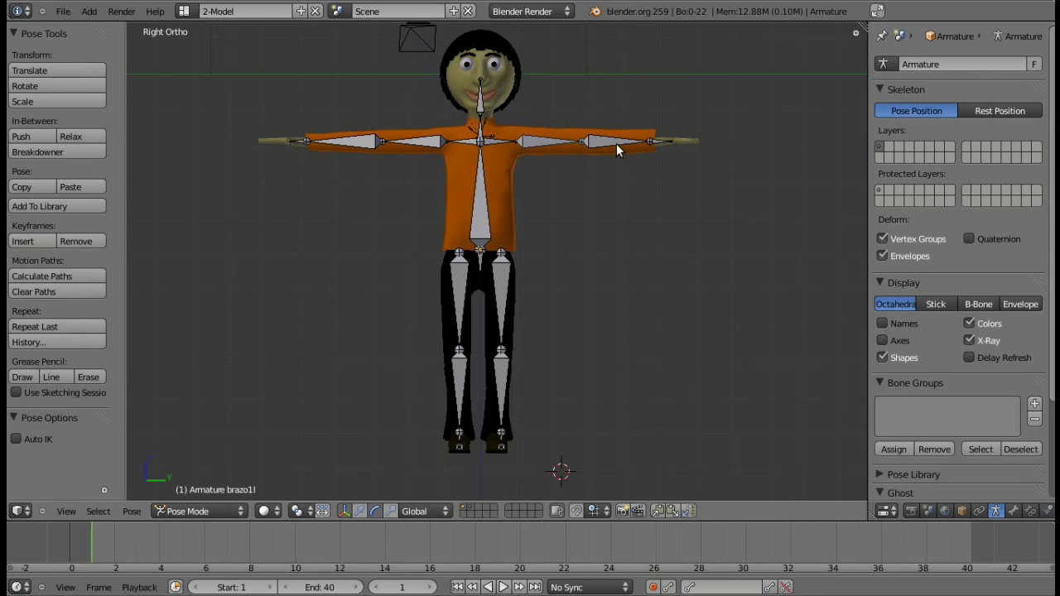
right_click(633, 153)
key("g")
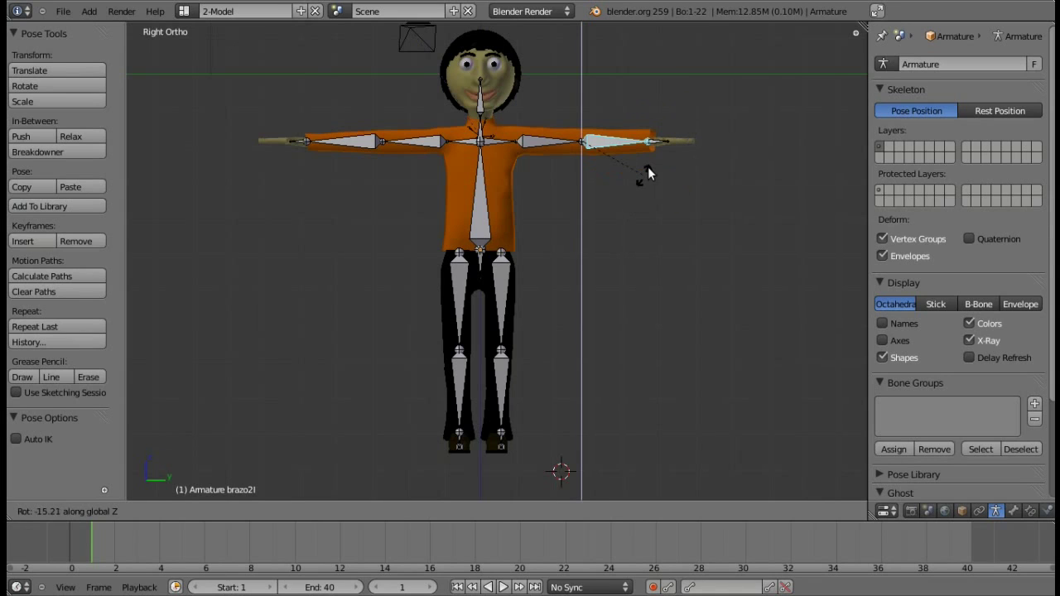
key("a")
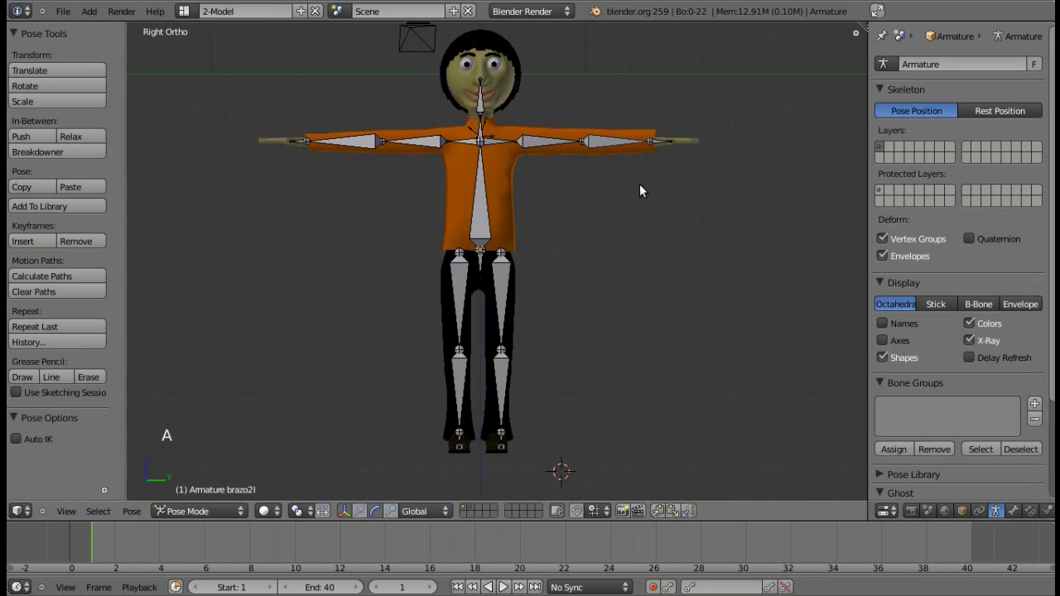
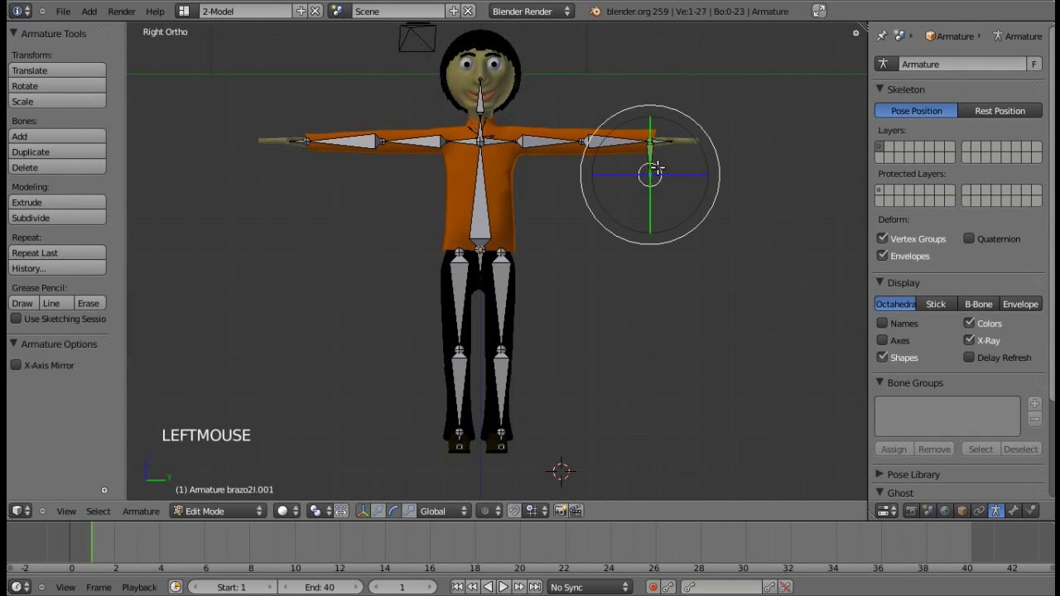
Clear the parent of wrist bone brazo2I.001 in Bone properties and return to Pose Mode.
key("a")
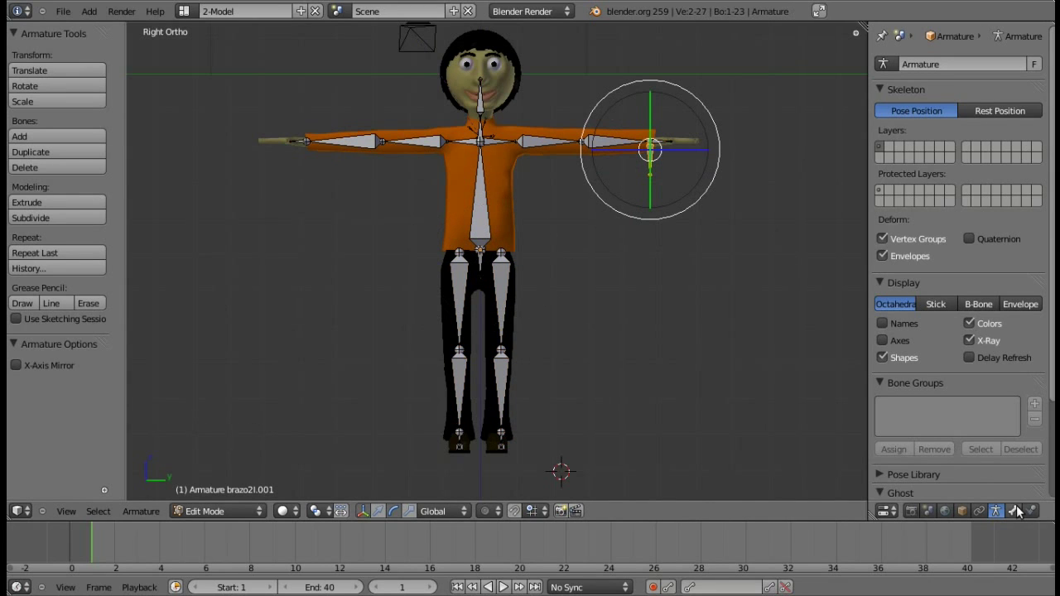
left_click(1023, 512)
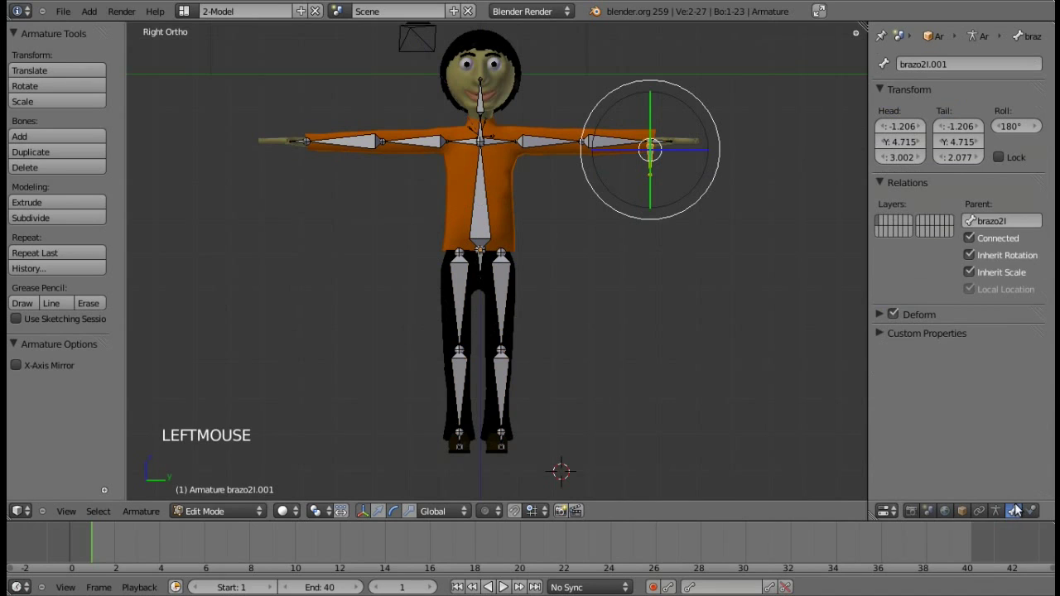
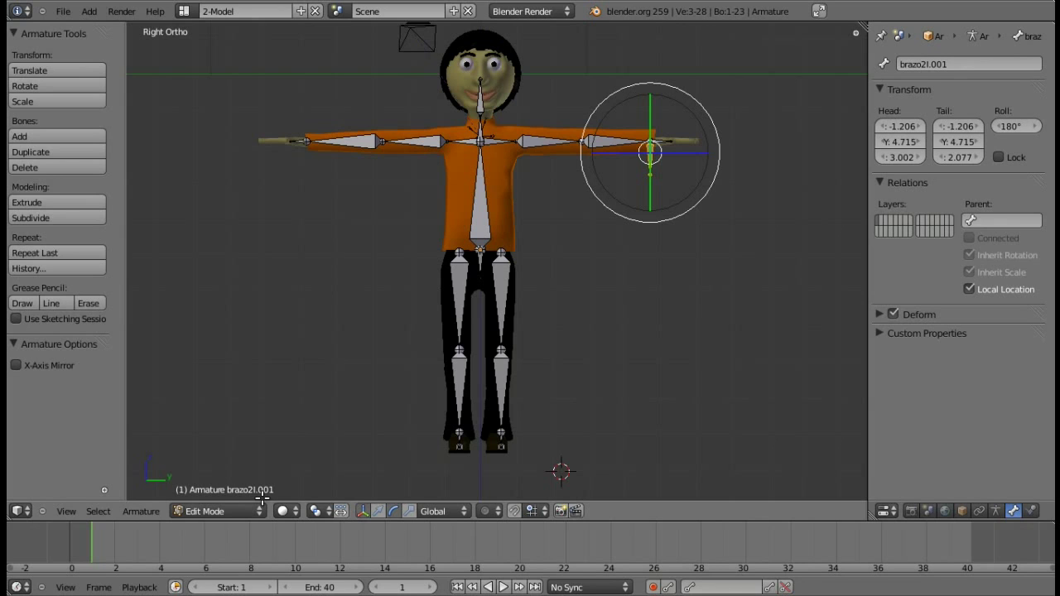
left_click(261, 512)
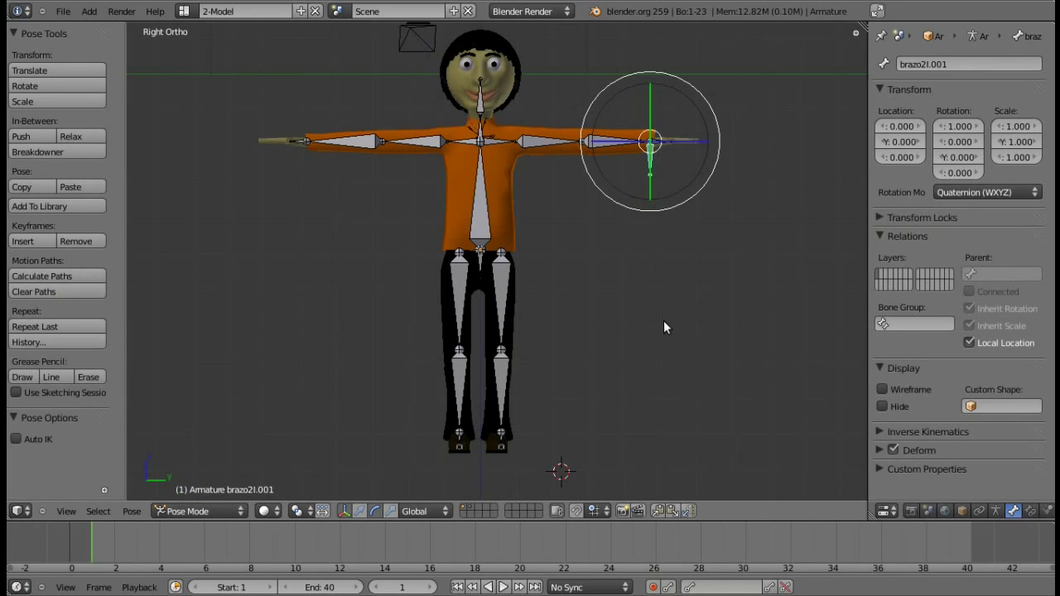
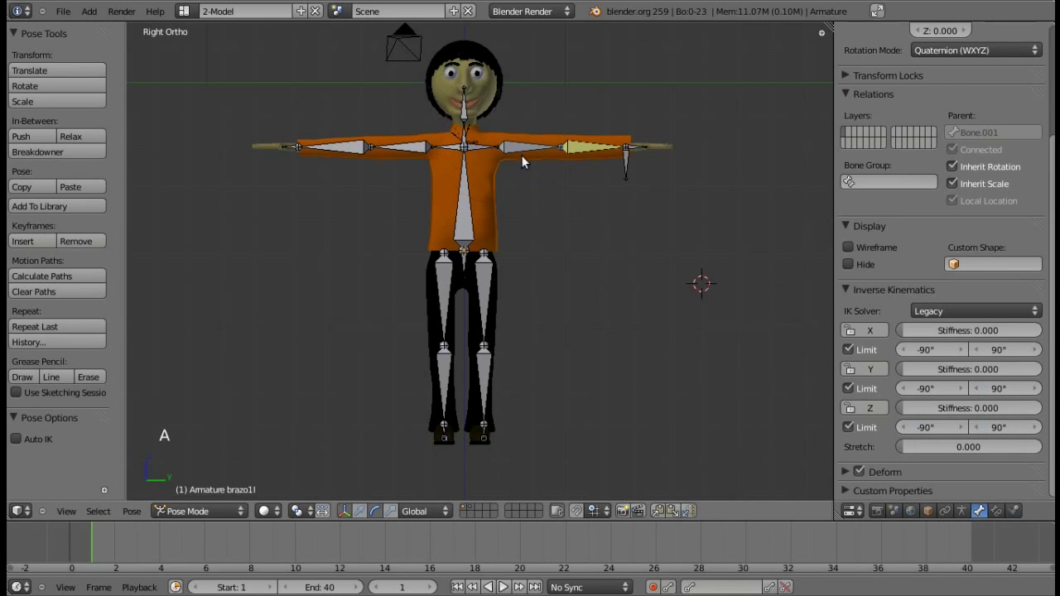
Inspect the arm from the side, grab the wrist bone and cancel the move.
left_click(367, 514)
key("KP_6")
key("KP_6")
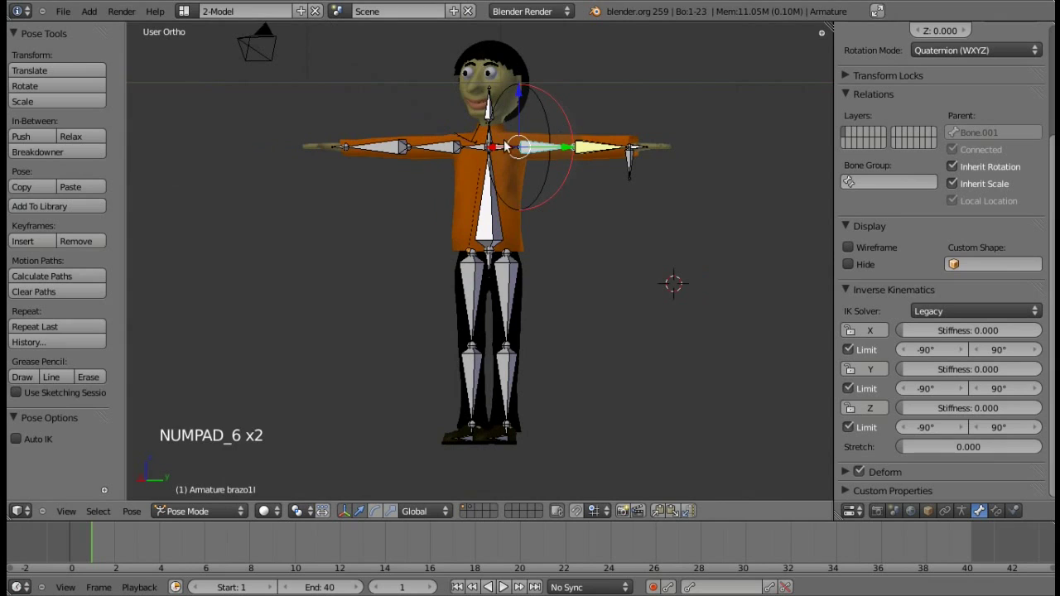
key("KP_1")
key("KP_3")
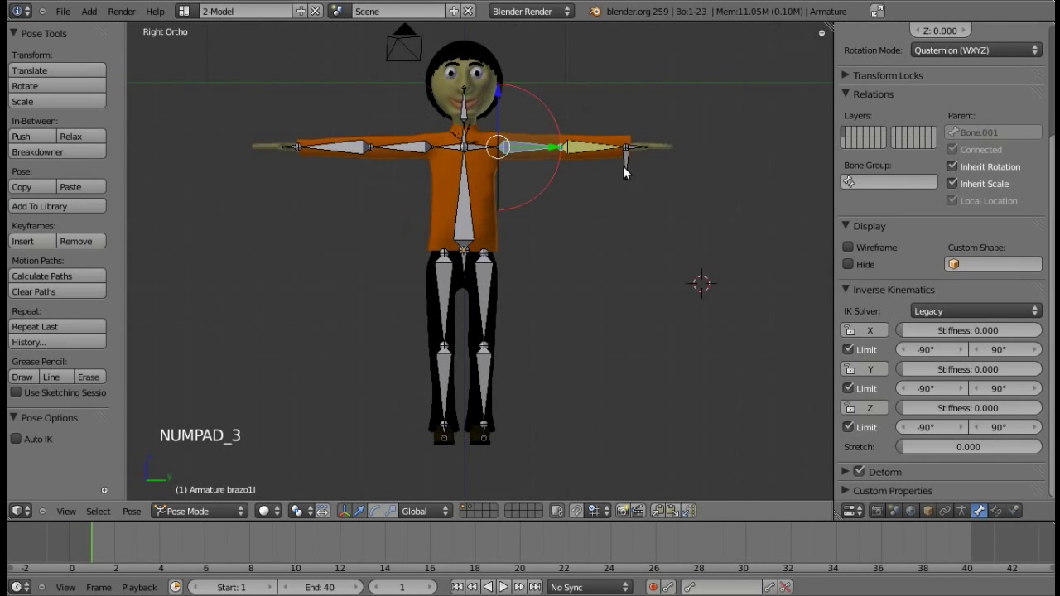
right_click(632, 170)
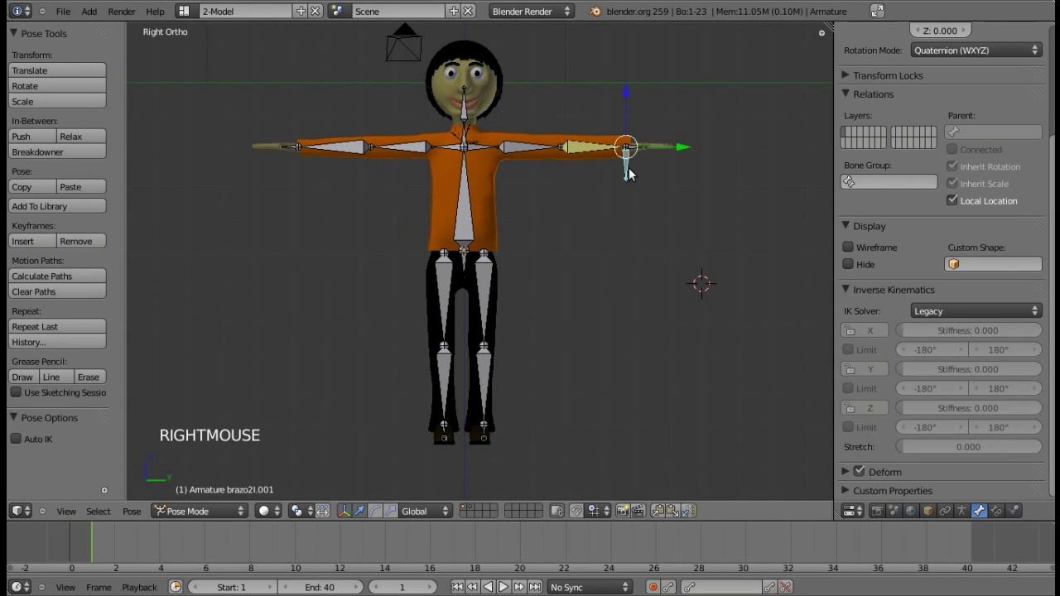
key("g")
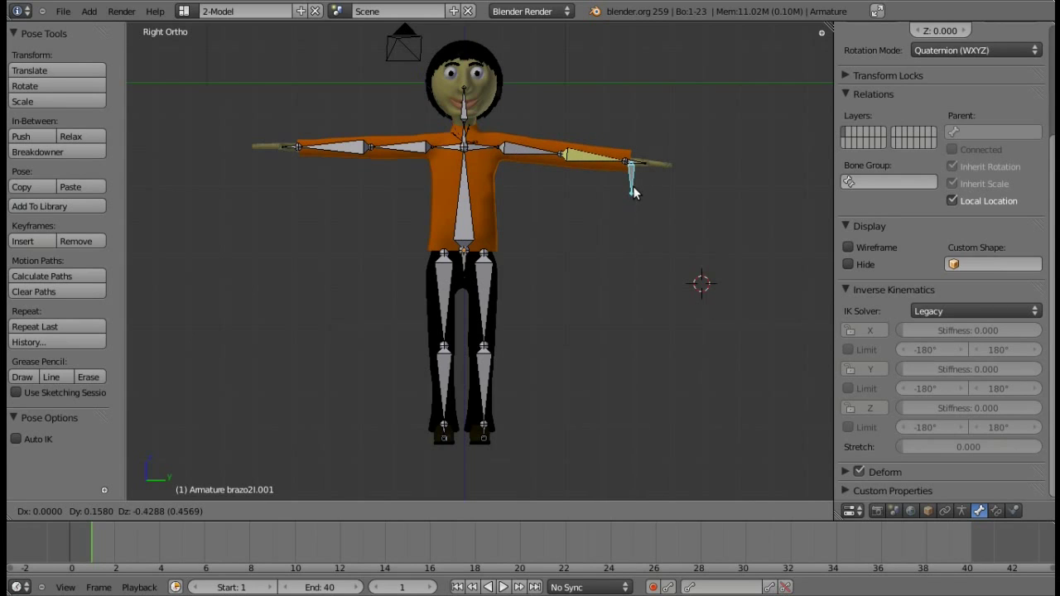
key("a")
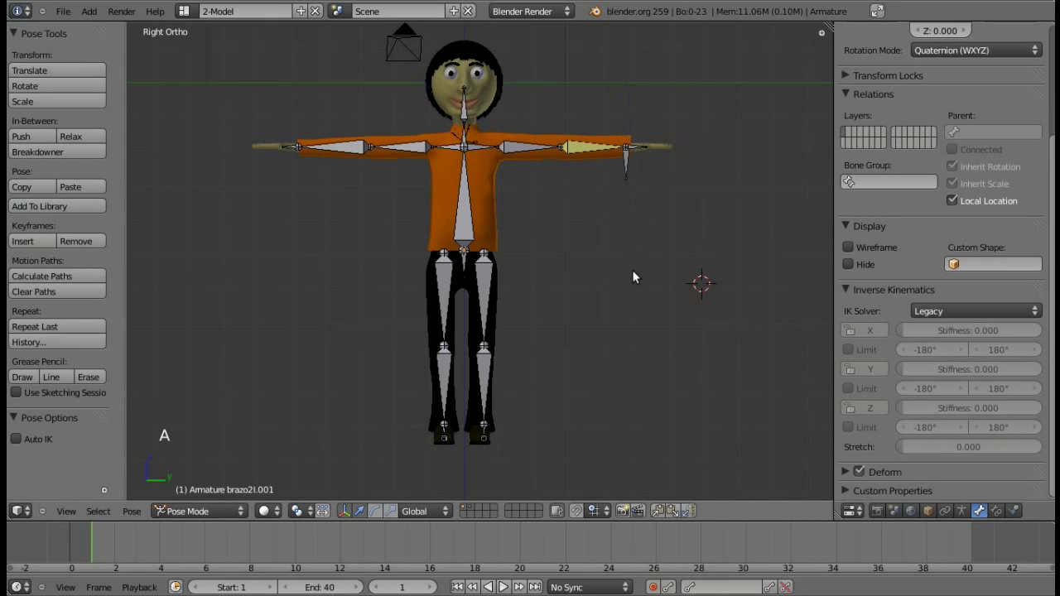
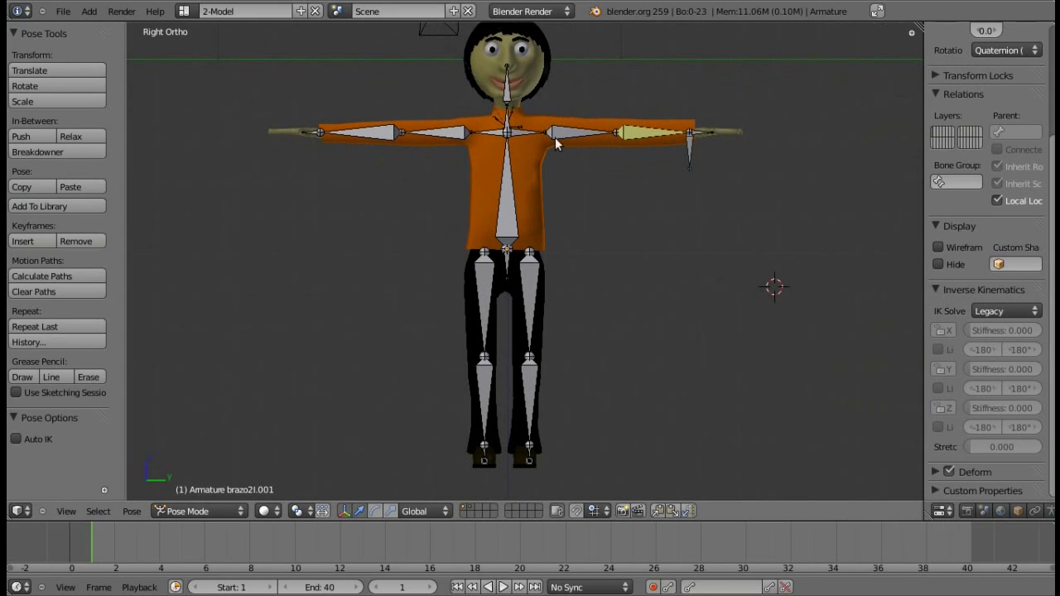
Select the upper arm and wrist bones, switch the armature to Edit Mode and deselect all.
right_click(562, 144)
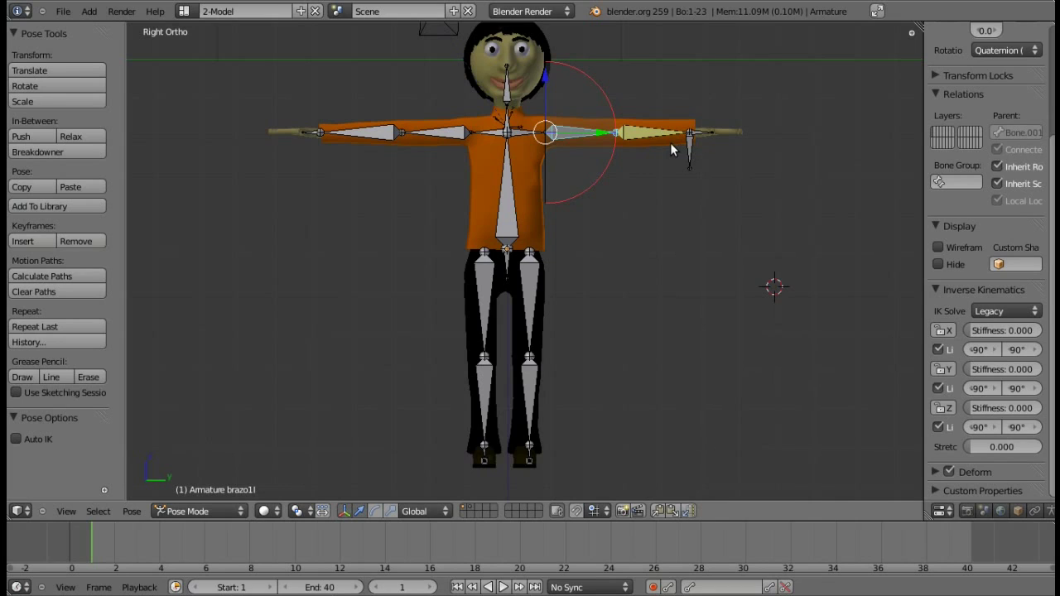
right_click(696, 151)
key("Delete")
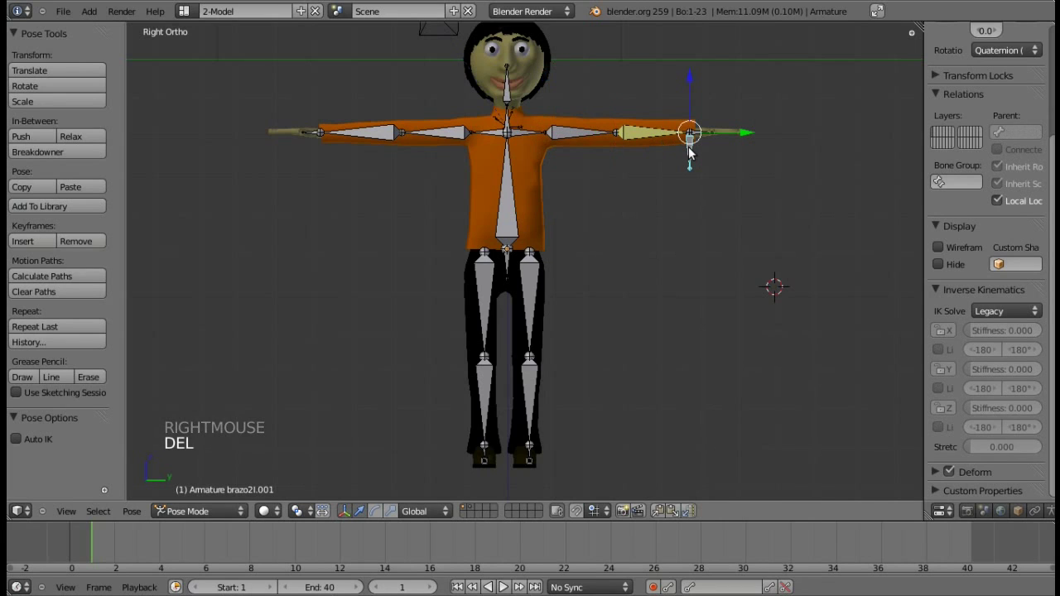
key("Tab")
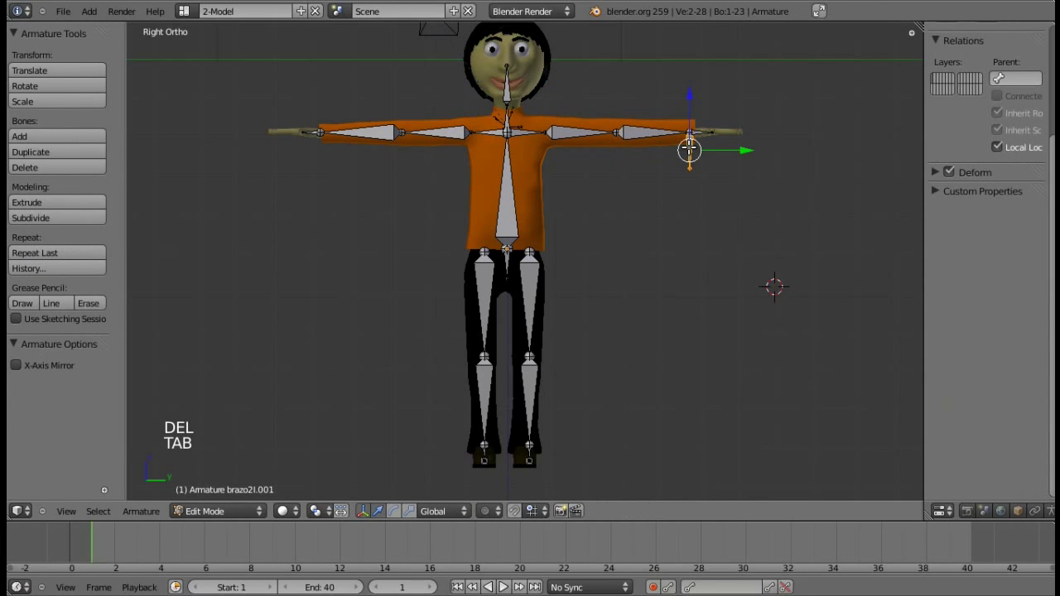
key("Delete")
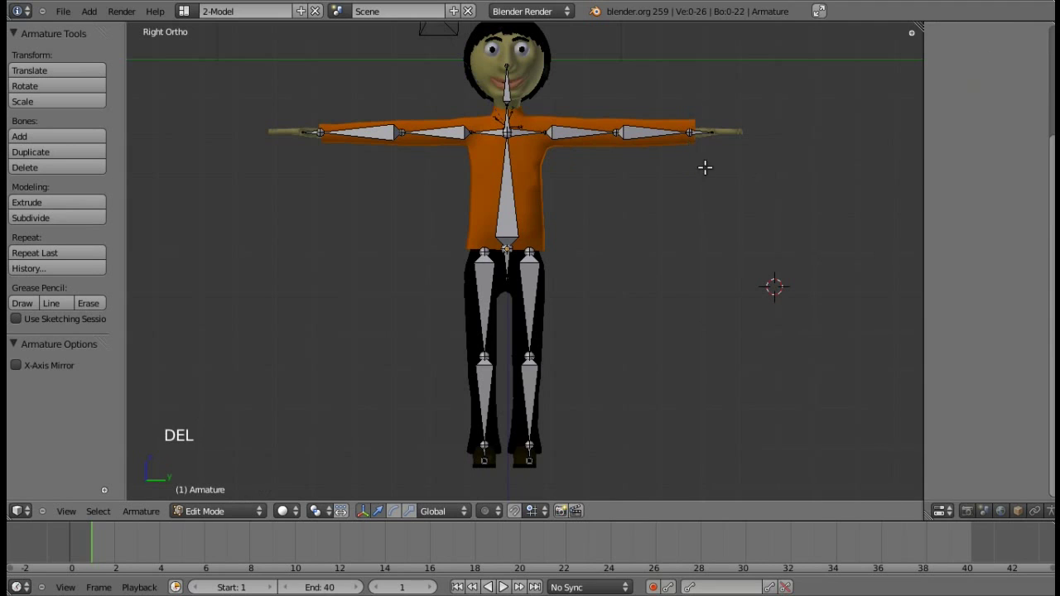
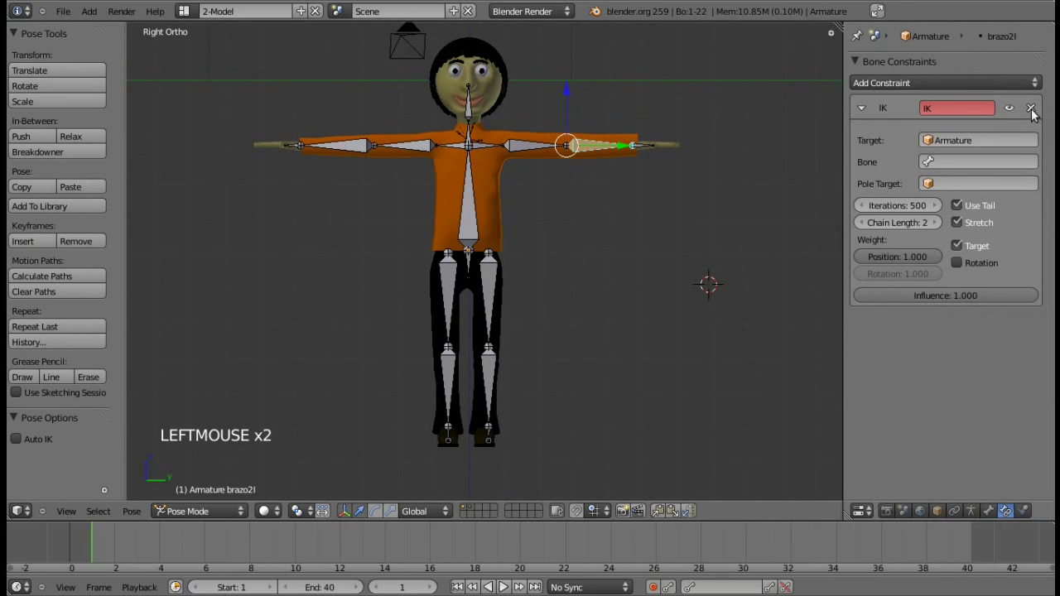
Remove the IK constraint from brazo2I and rotate the right arm down to the side.
left_click(1039, 113)
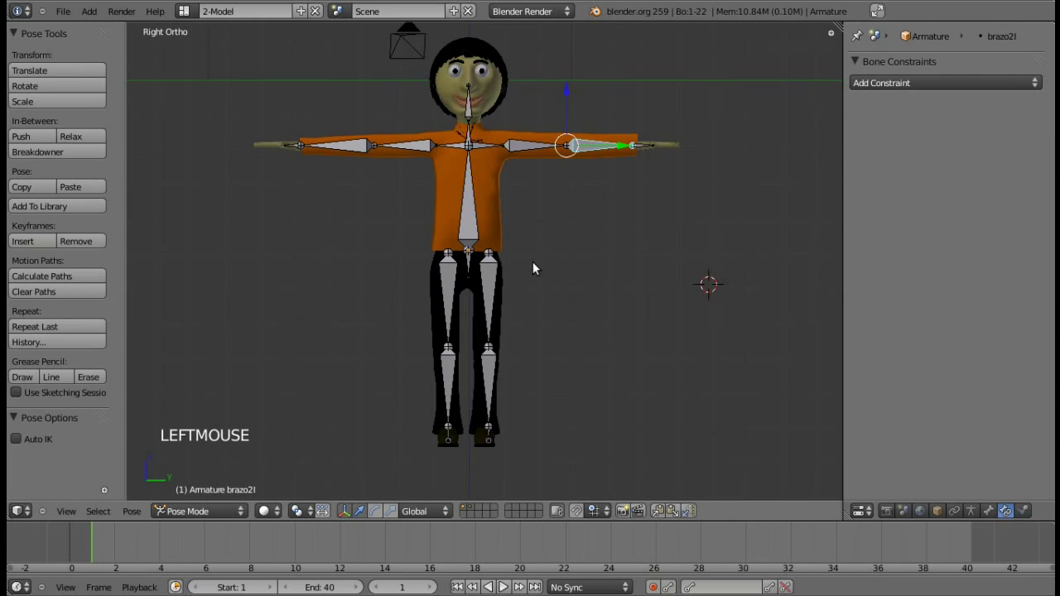
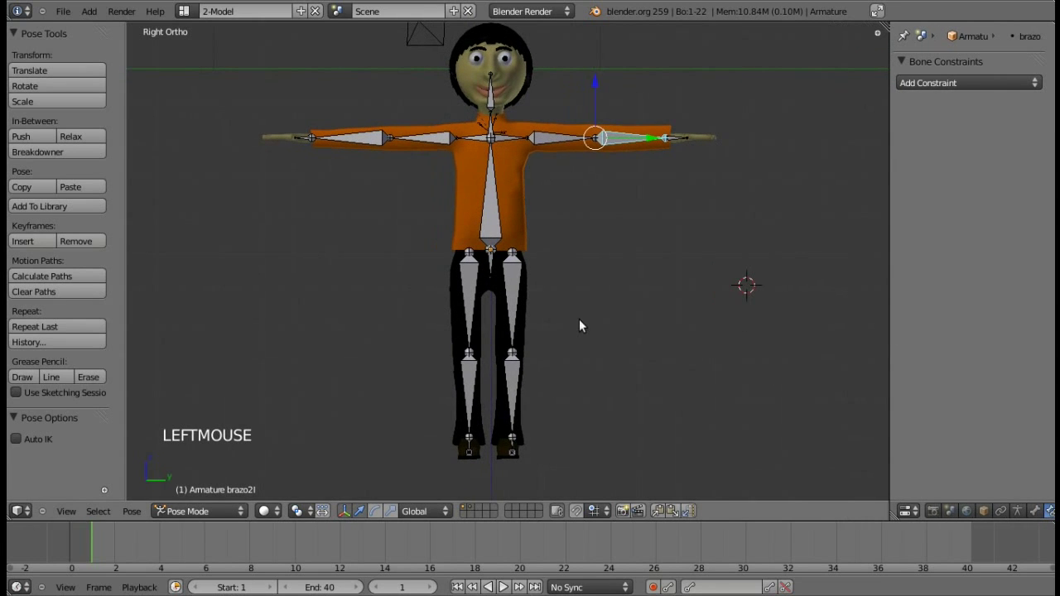
right_click(614, 155)
left_click(498, 485)
left_click(594, 118)
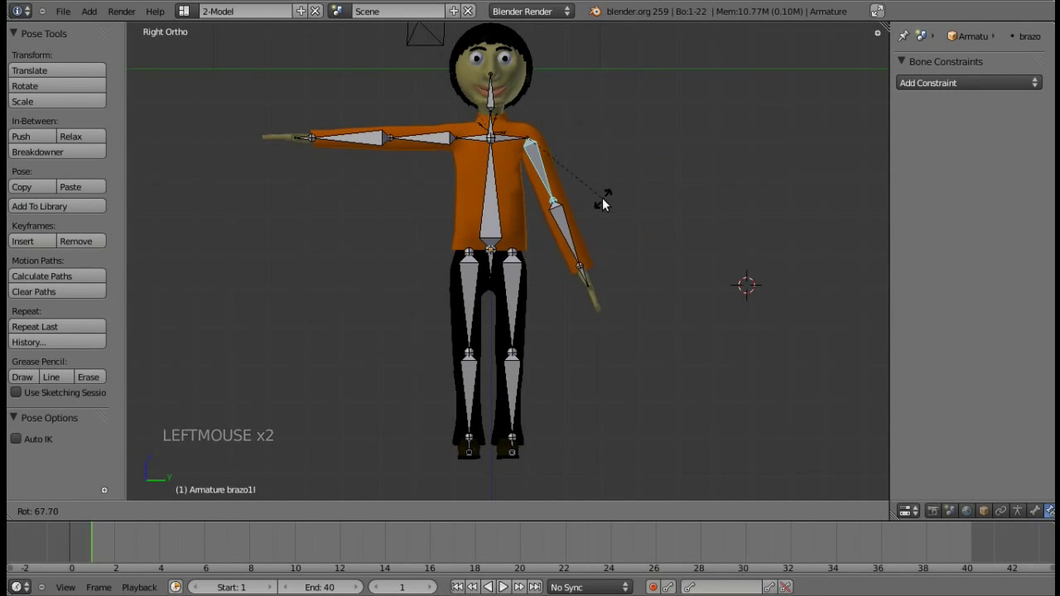
right_click(626, 178)
left_click(624, 175)
Rotate the left upper arm and forearm down to hang at the character's side.
right_click(418, 112)
left_click(403, 113)
right_click(402, 175)
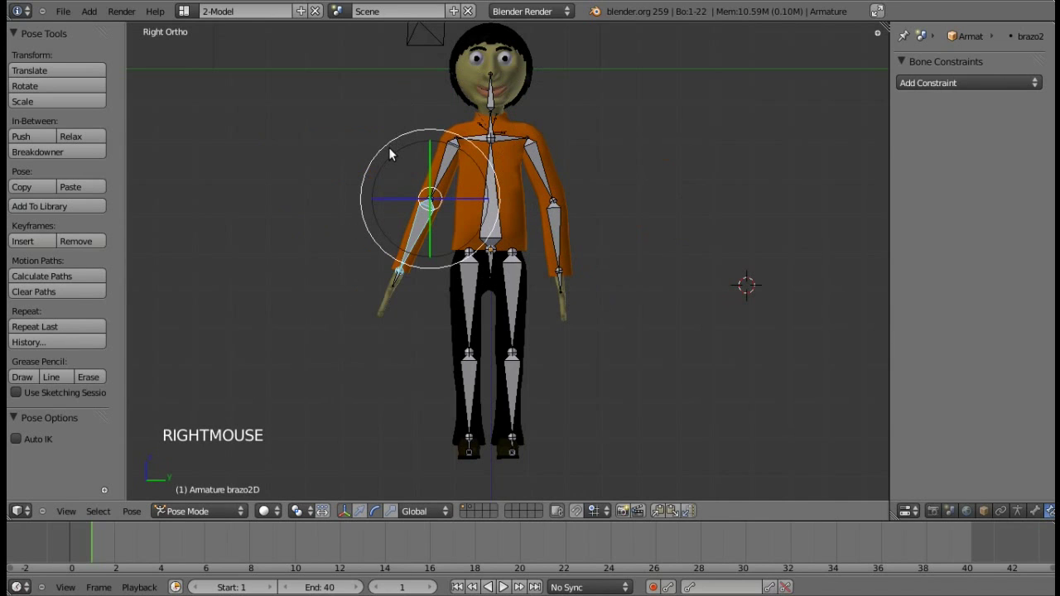
left_click(395, 157)
From the front view, select every bone and shift the whole armature along the ground.
key("a")
key("KP_3")
key("KP_4")
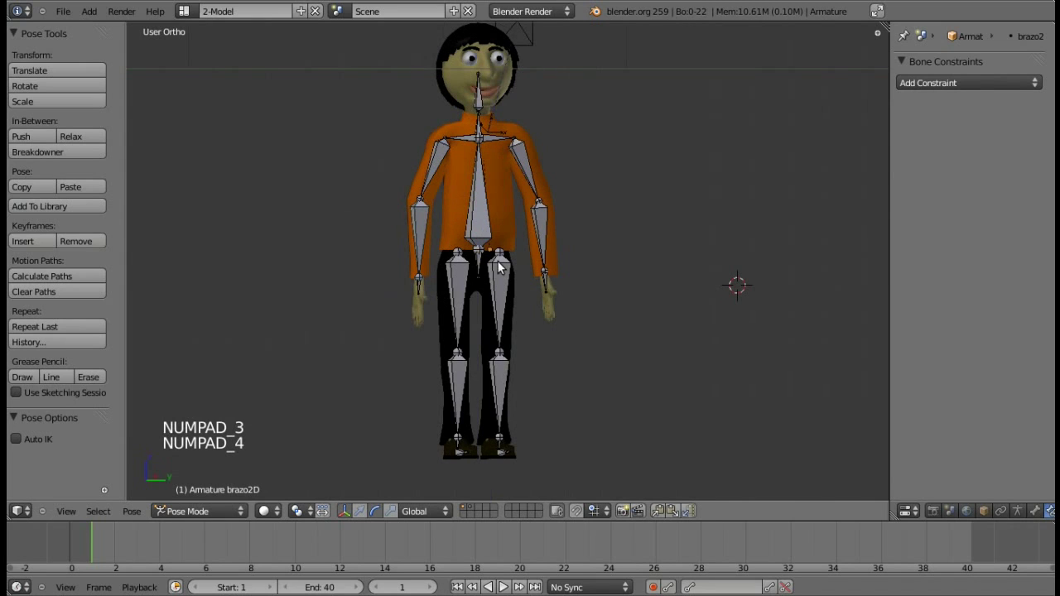
key("KP_1")
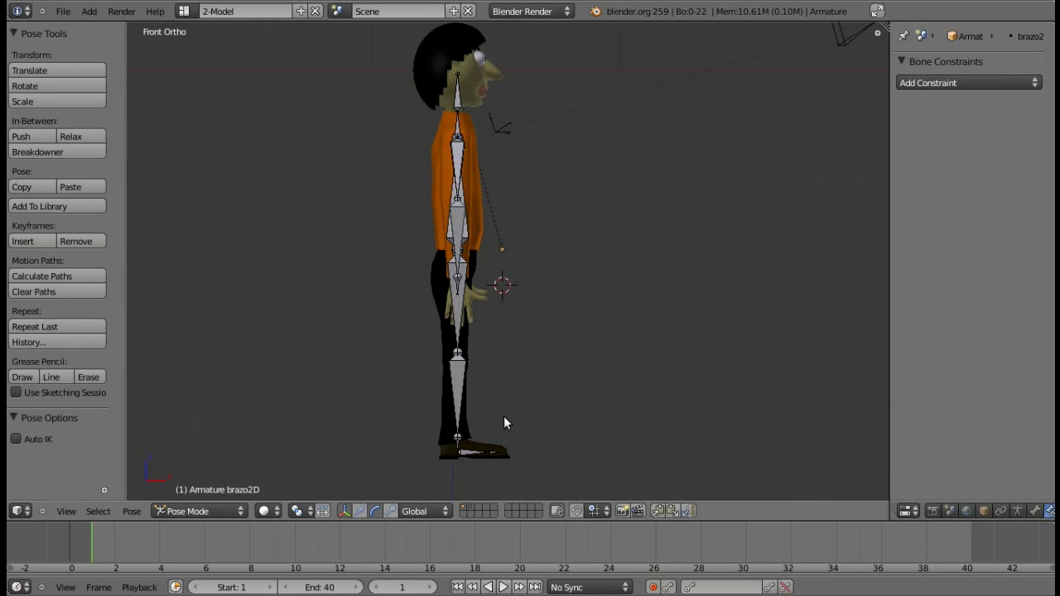
key("a")
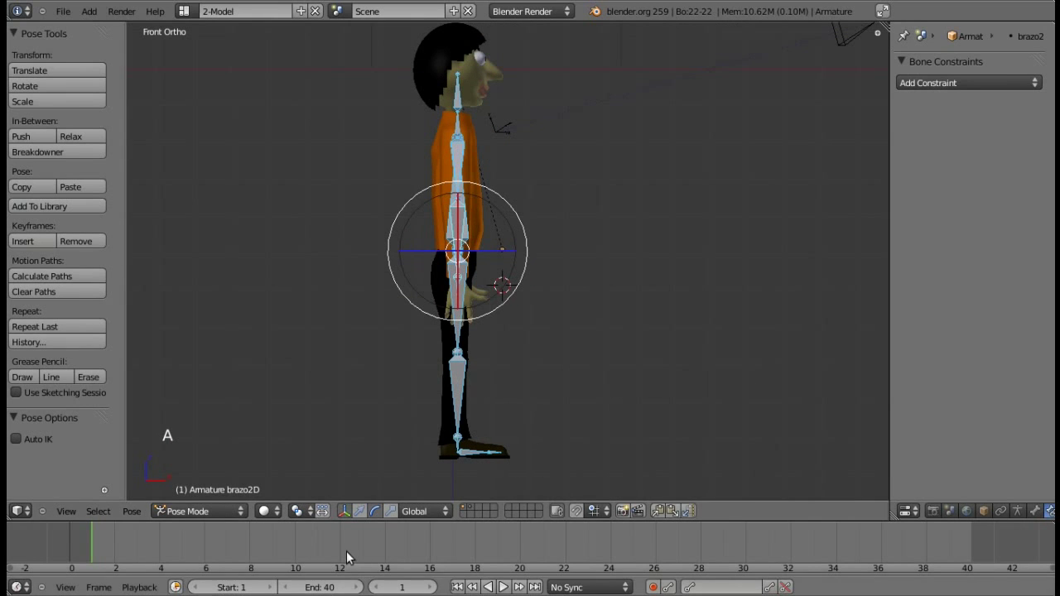
left_click(370, 510)
left_click(445, 375)
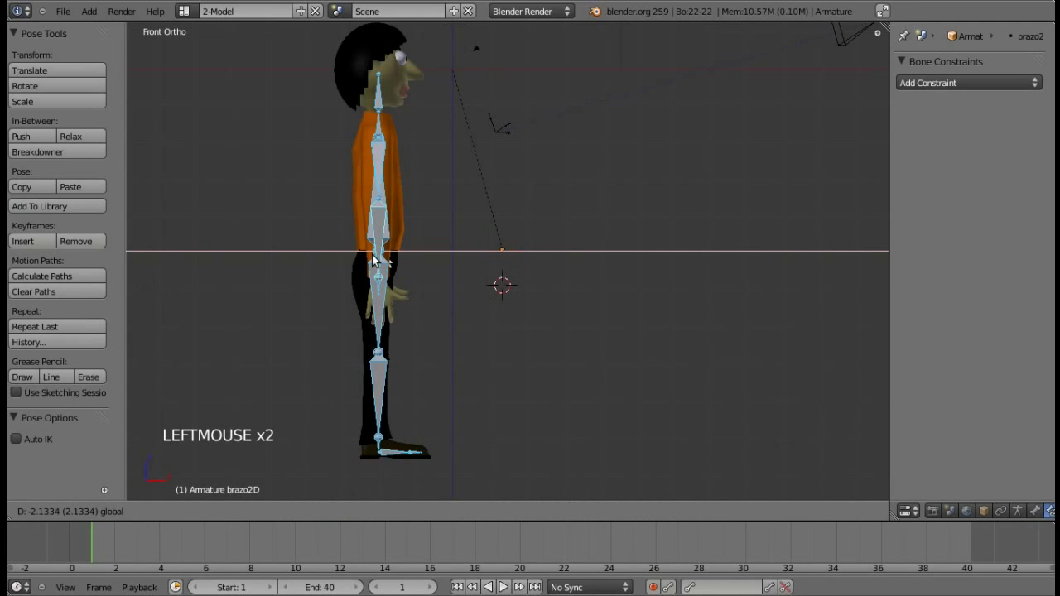
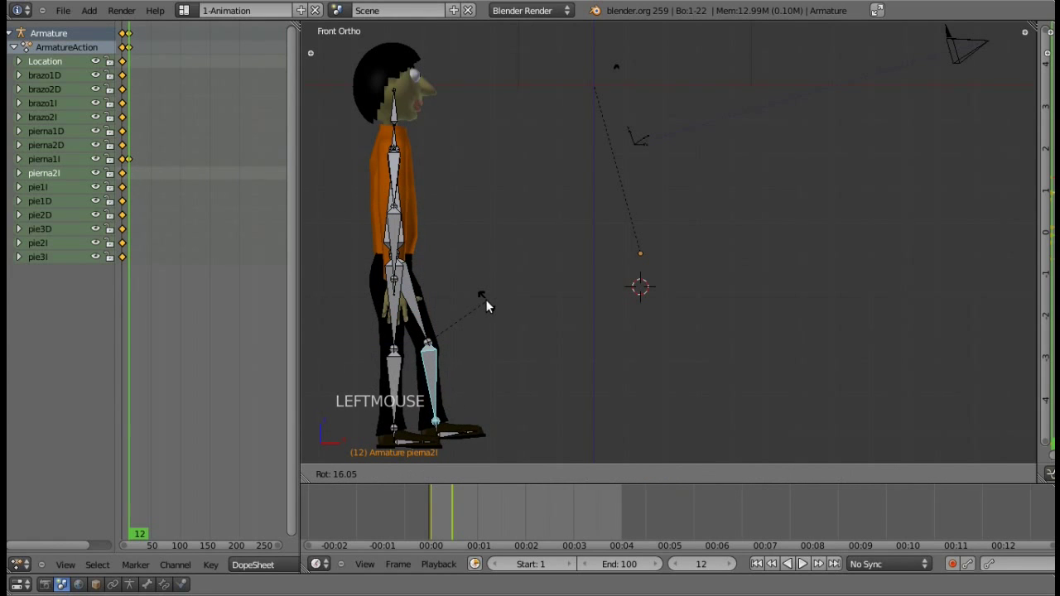
Pose and keyframe the leg and both foot bones for the mid-stride at frame 12.
key("i")
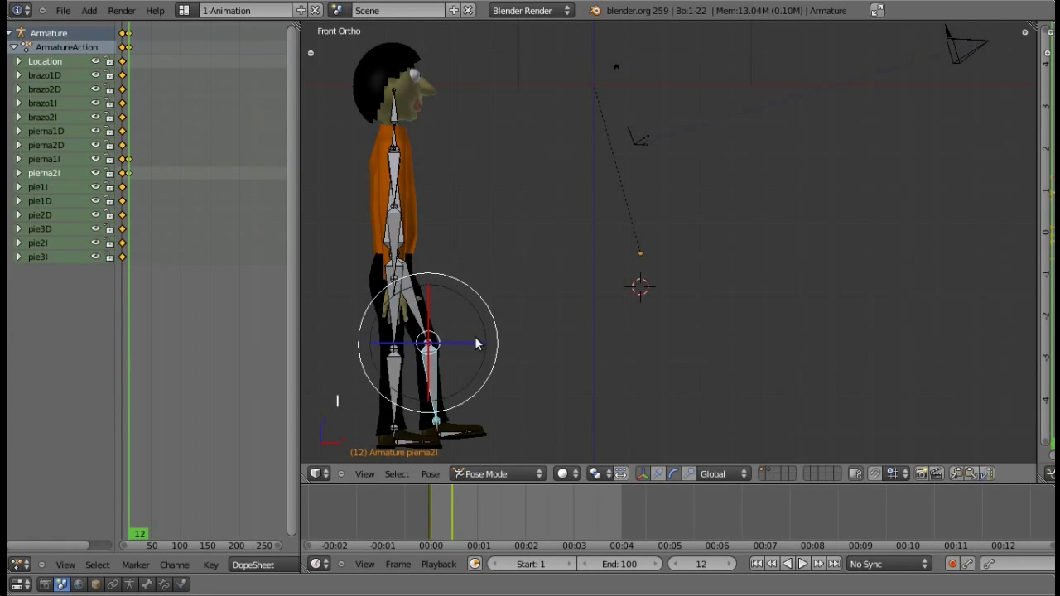
right_click(459, 430)
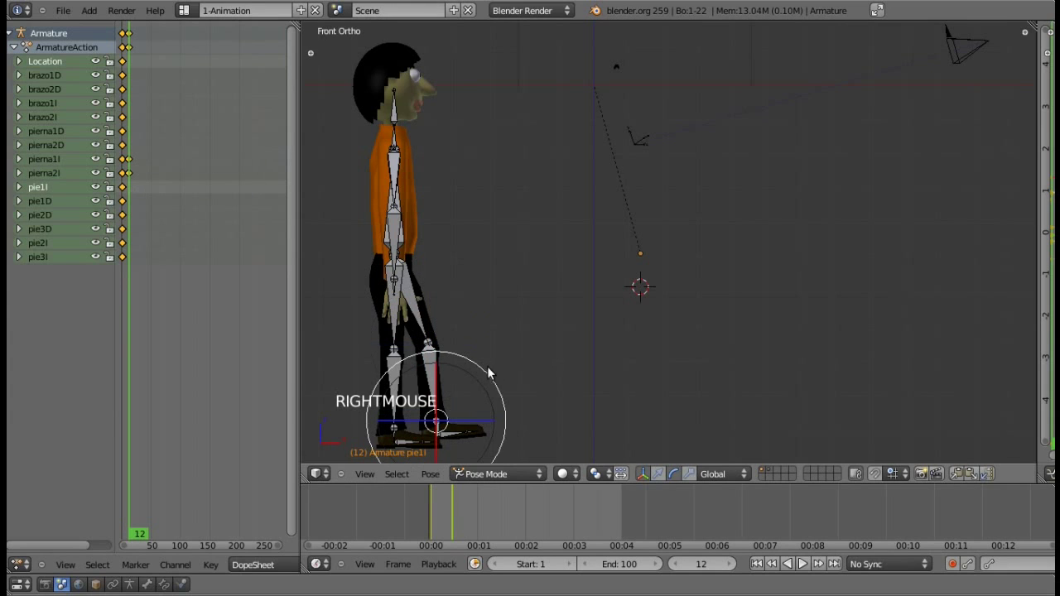
left_click(495, 376)
key("i")
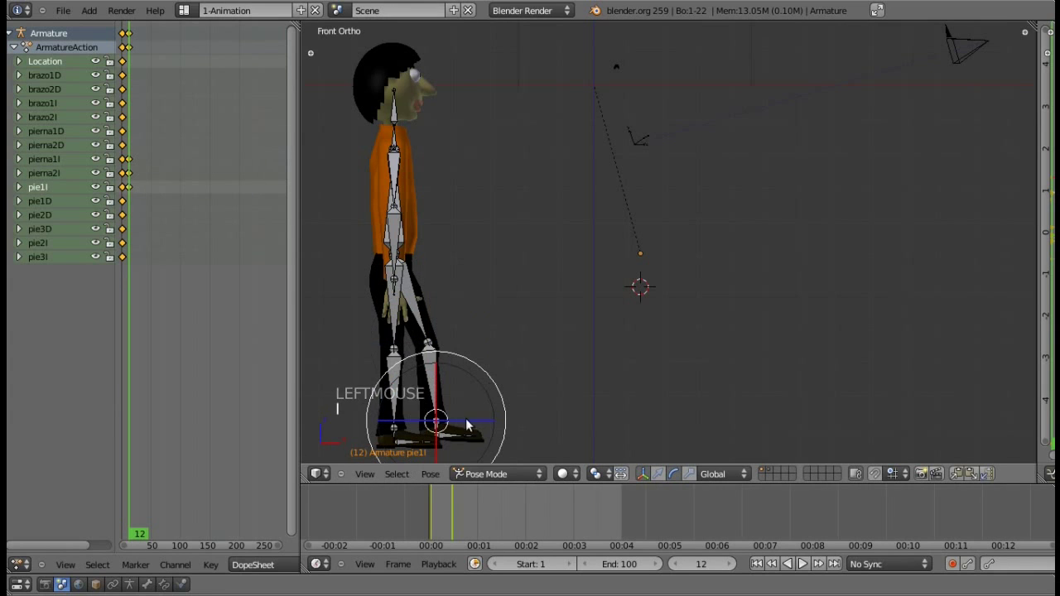
right_click(465, 438)
key("i")
right_click(479, 444)
key("i")
Rotate the hip and swing the arm backward, keyframing the arm rotation.
key("KP_6")
key("KP_6")
right_click(414, 174)
key("KP_1")
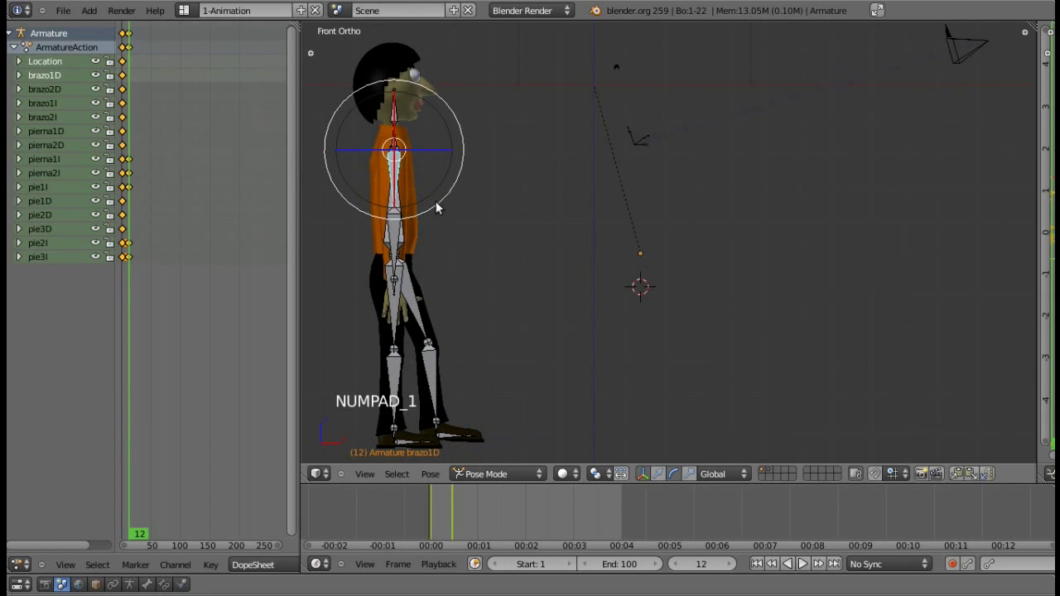
left_click(450, 205)
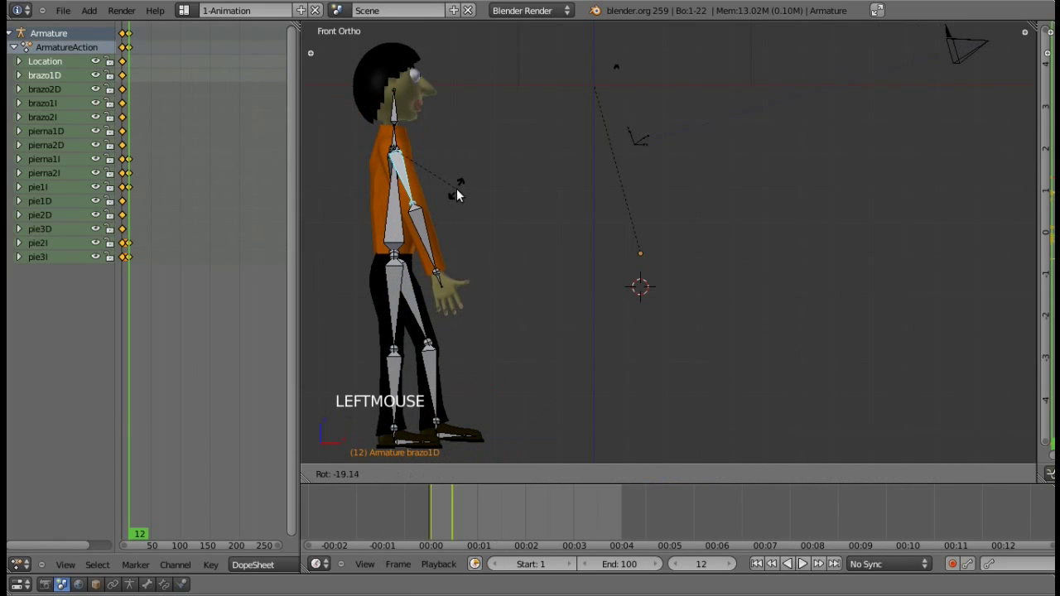
right_click(449, 273)
left_click(452, 267)
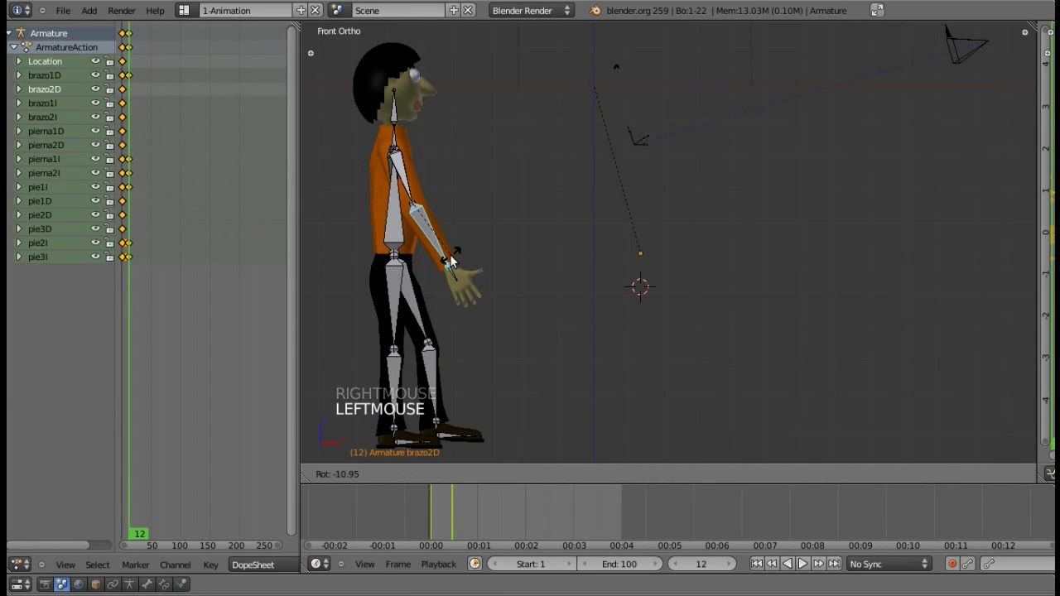
key("i")
Rotate and keyframe the spine and hip bones for the frame-12 pose.
key("KP_6")
key("KP_6")
key("KP_6")
right_click(579, 170)
key("KP_1")
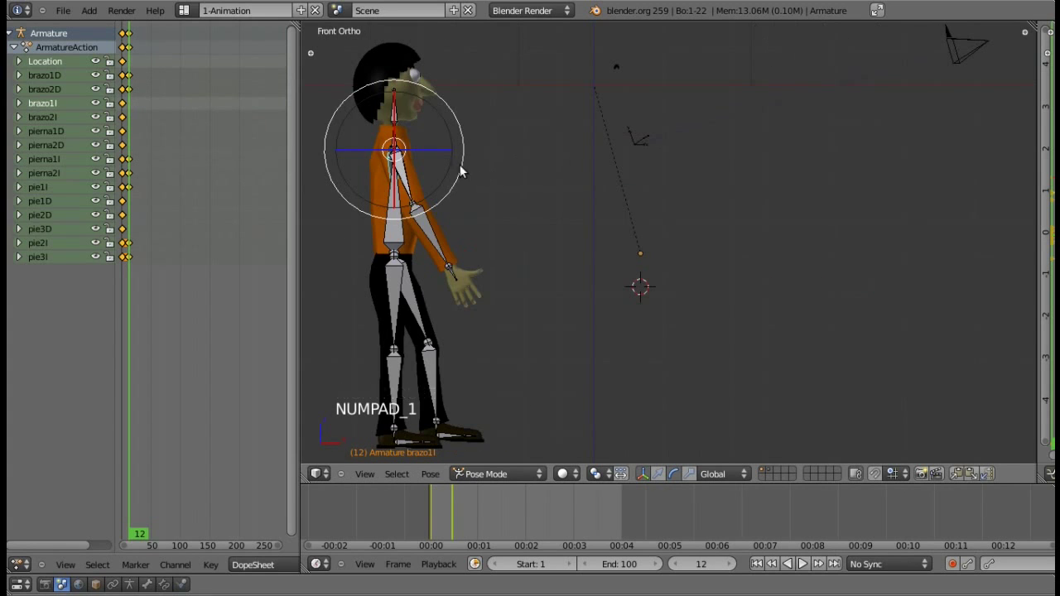
left_click(464, 176)
key("i")
right_click(378, 249)
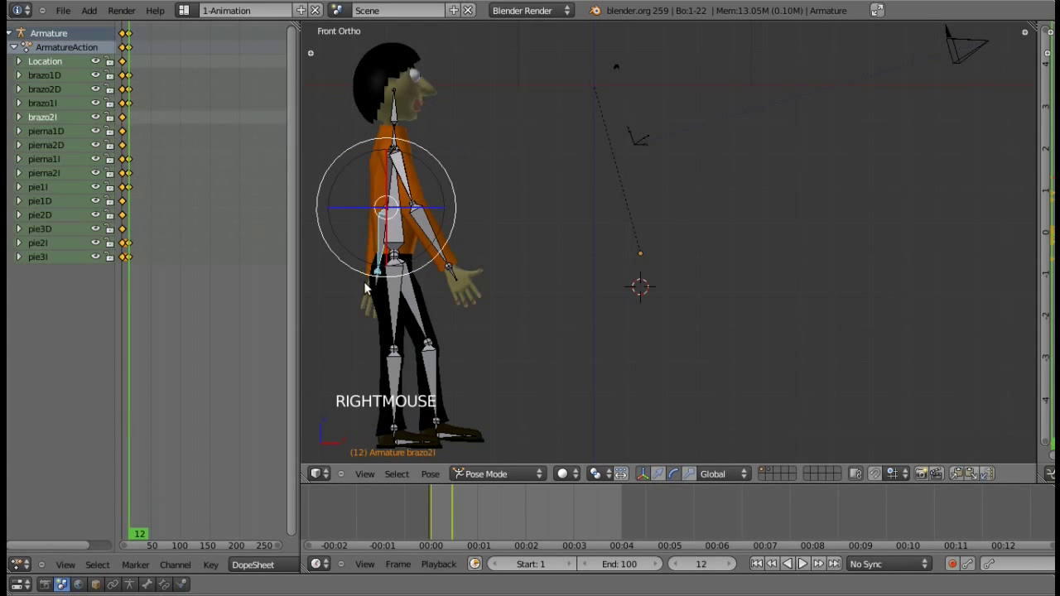
left_click(378, 278)
key("i")
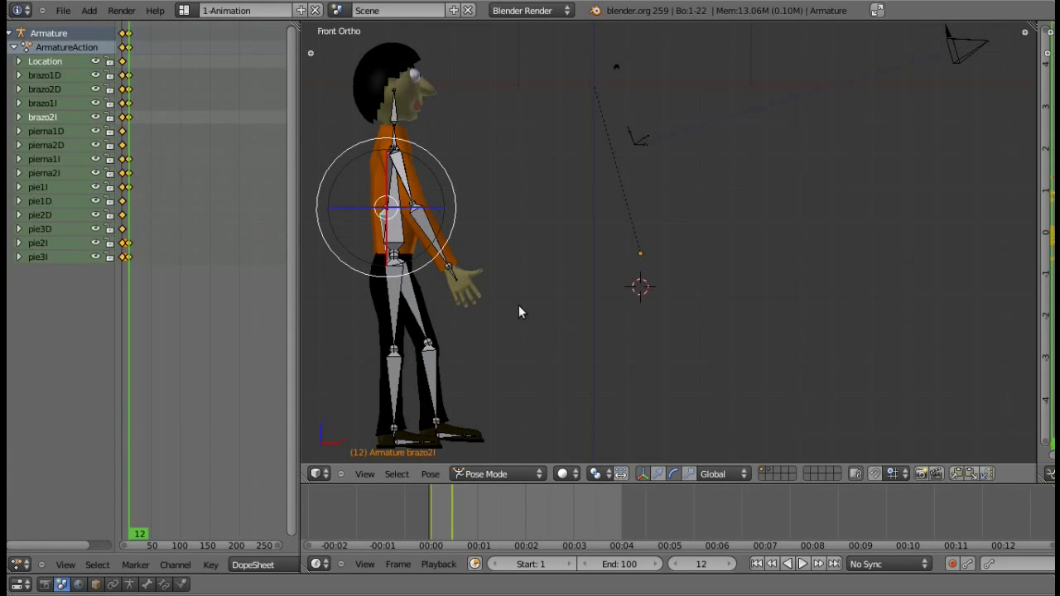
Keyframe the armature object in Object Mode and return to Pose Mode.
key("Tab")
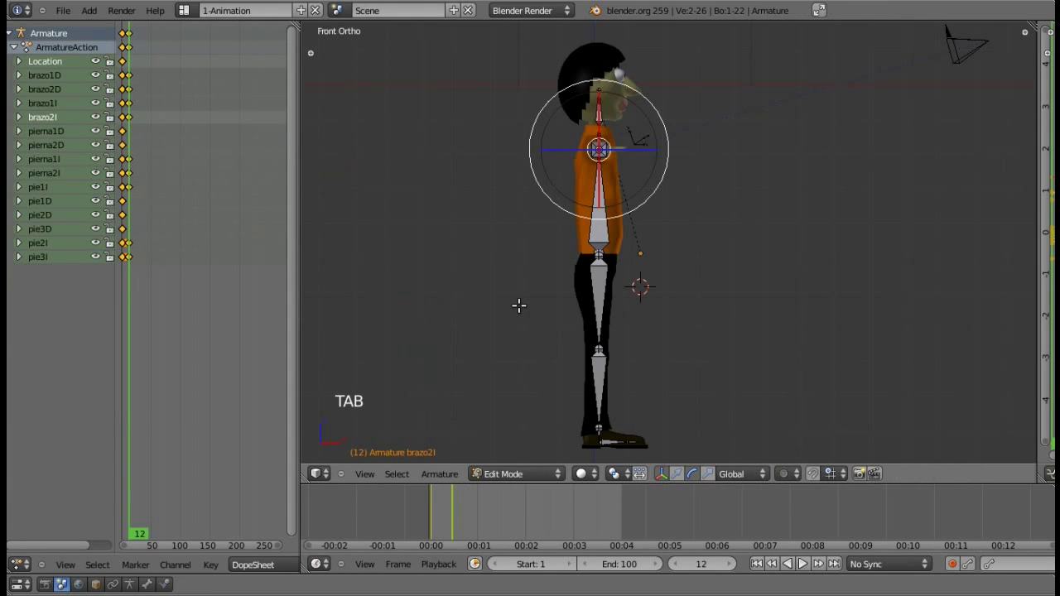
key("Tab")
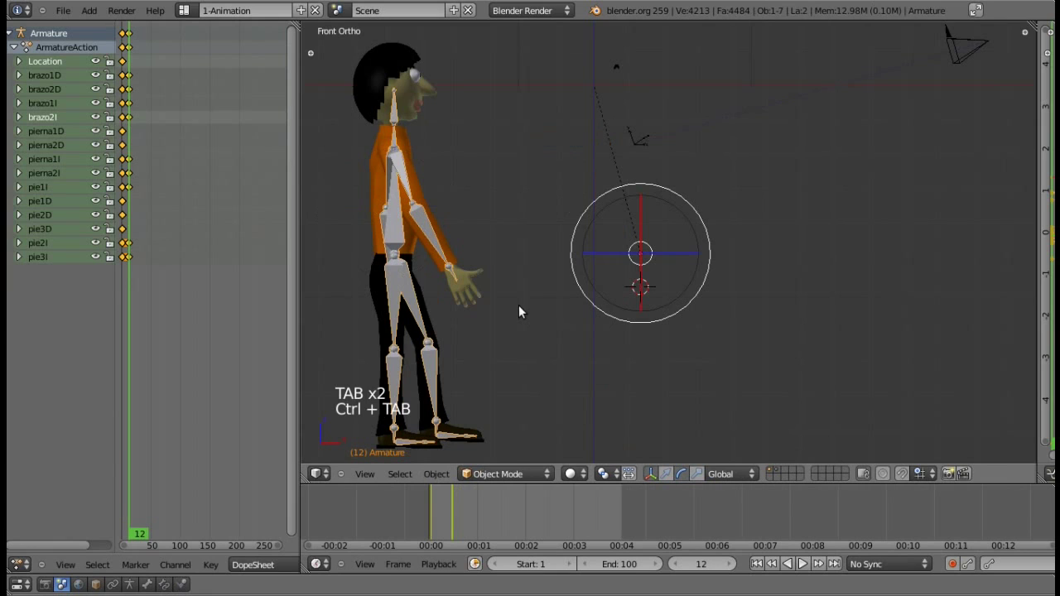
key("i")
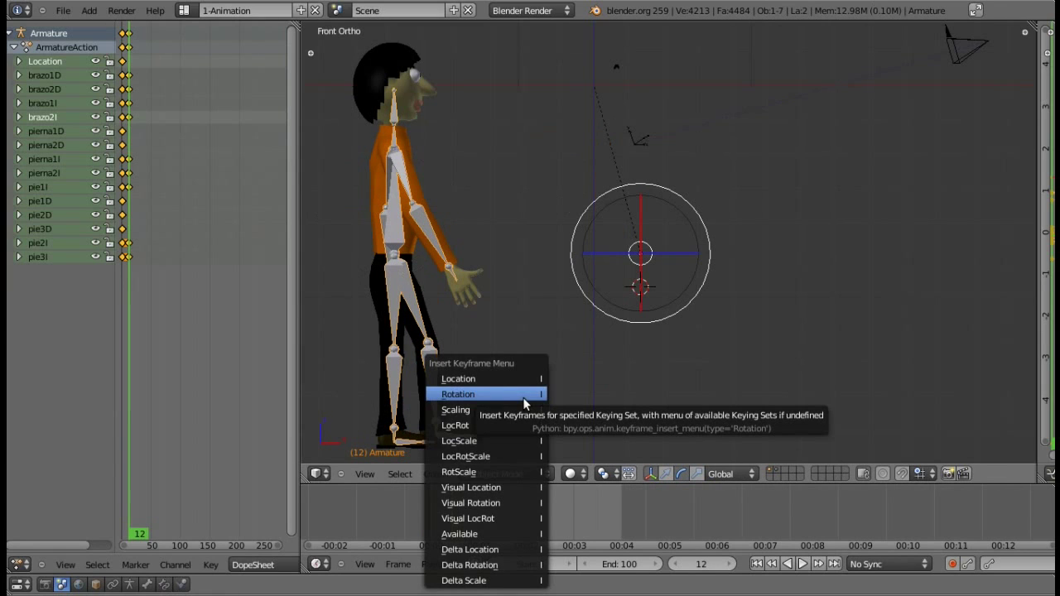
key("ctrl+Tab")
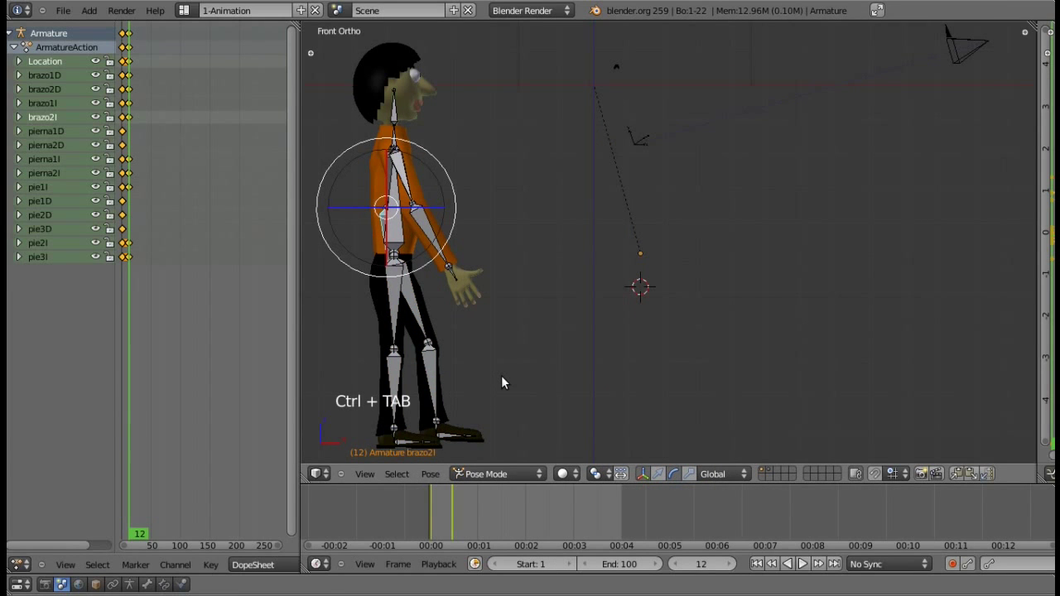
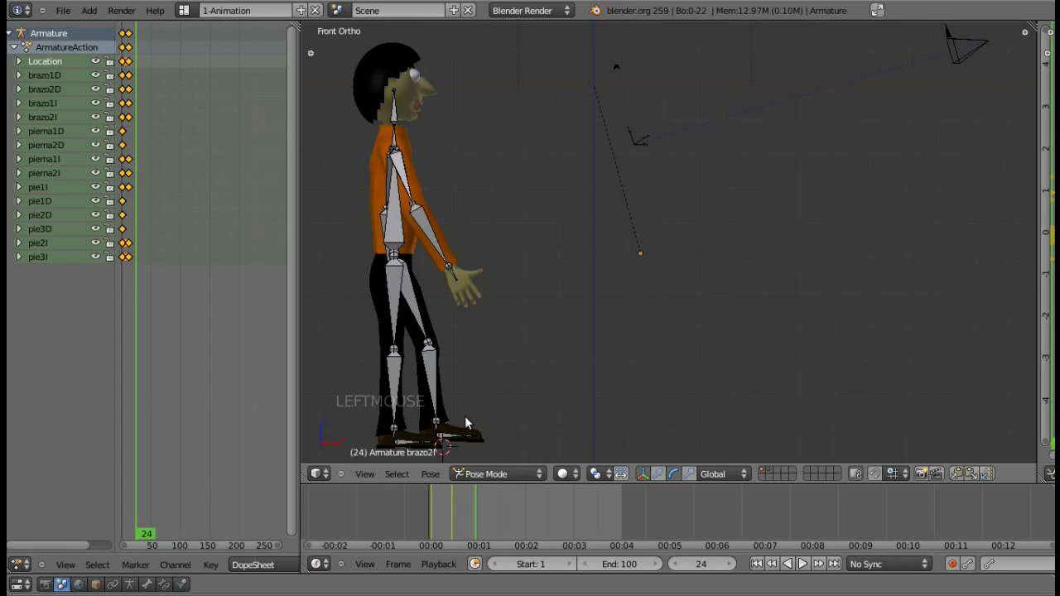
Pose and keyframe the leg bones and both foot bones at frame 24.
right_click(424, 313)
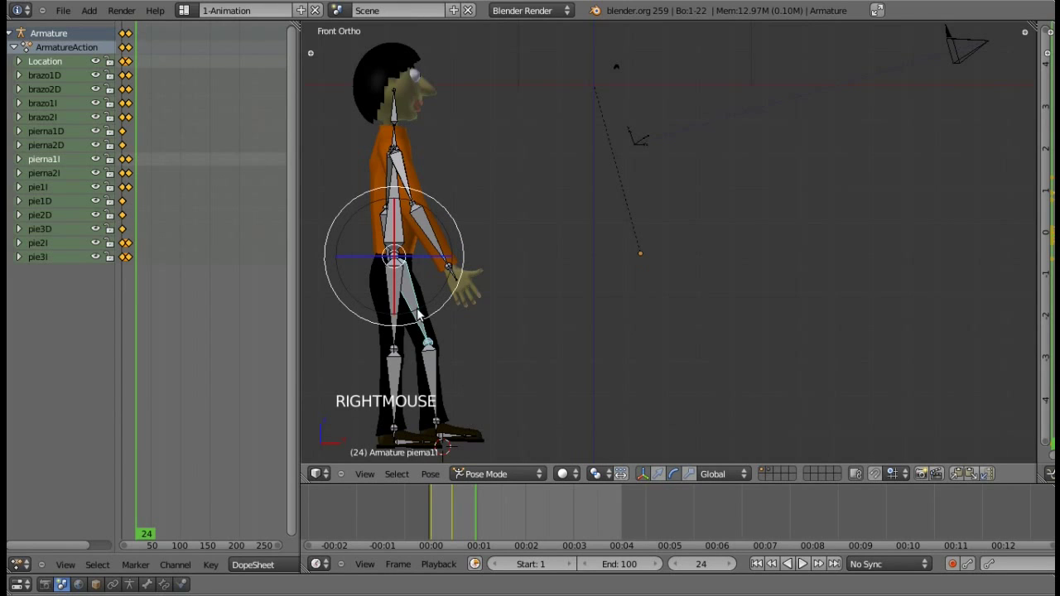
left_click(436, 323)
key("i")
right_click(502, 388)
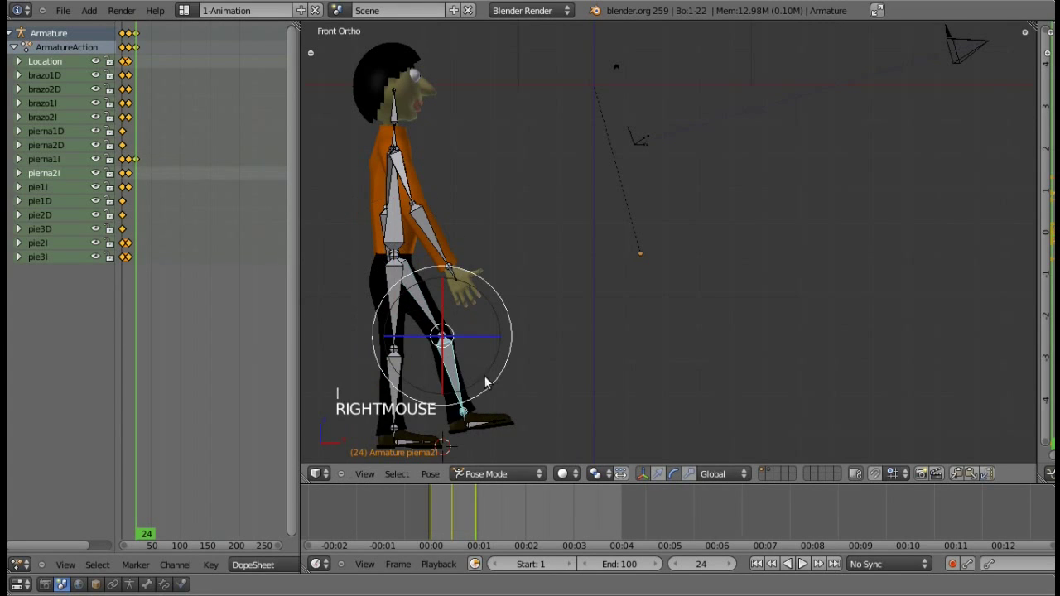
left_click(502, 390)
key("i")
left_click(538, 383)
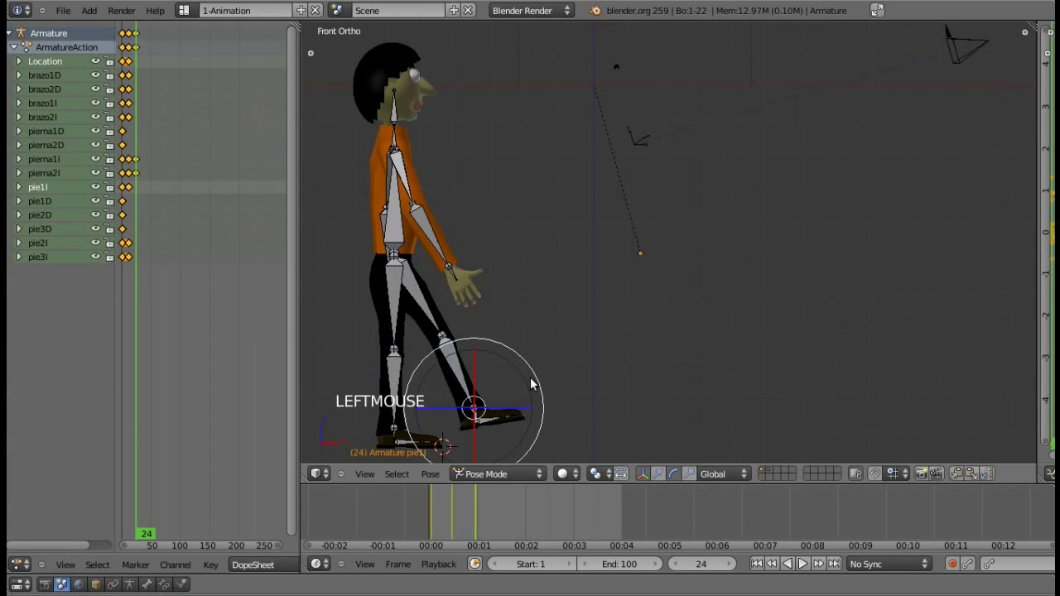
key("i")
right_click(500, 428)
key("i")
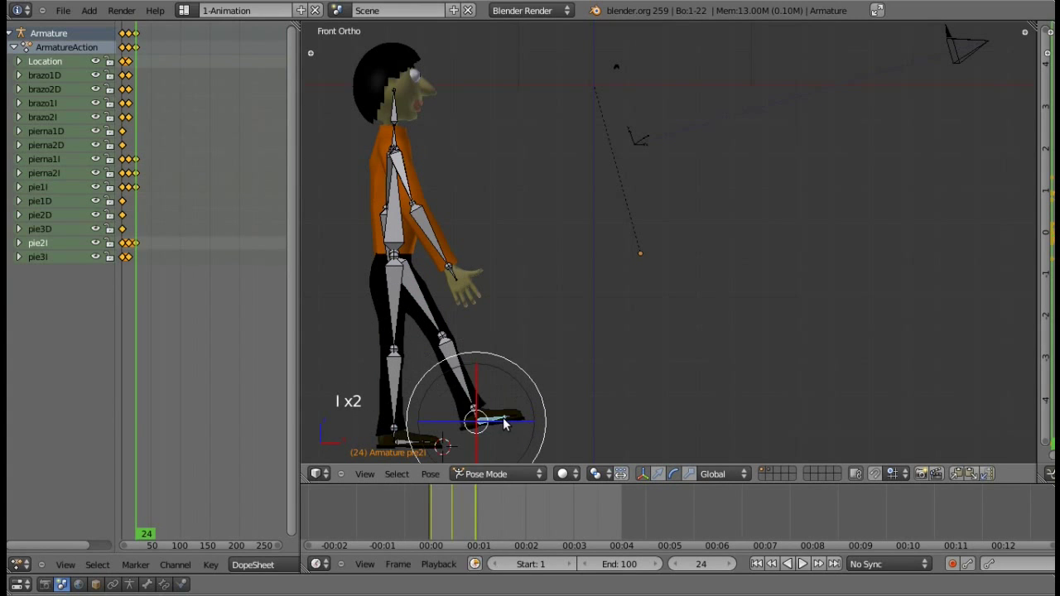
right_click(519, 423)
key("i")
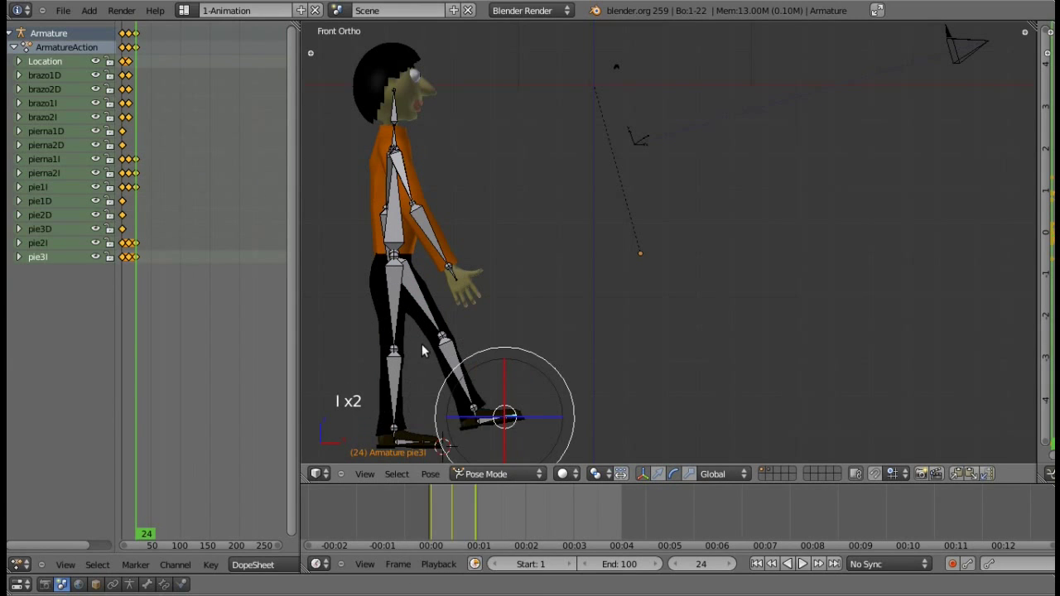
Keyframe the other leg including pierna2D and its foot bones at frame 24.
right_click(453, 296)
left_click(468, 272)
key("i")
right_click(394, 372)
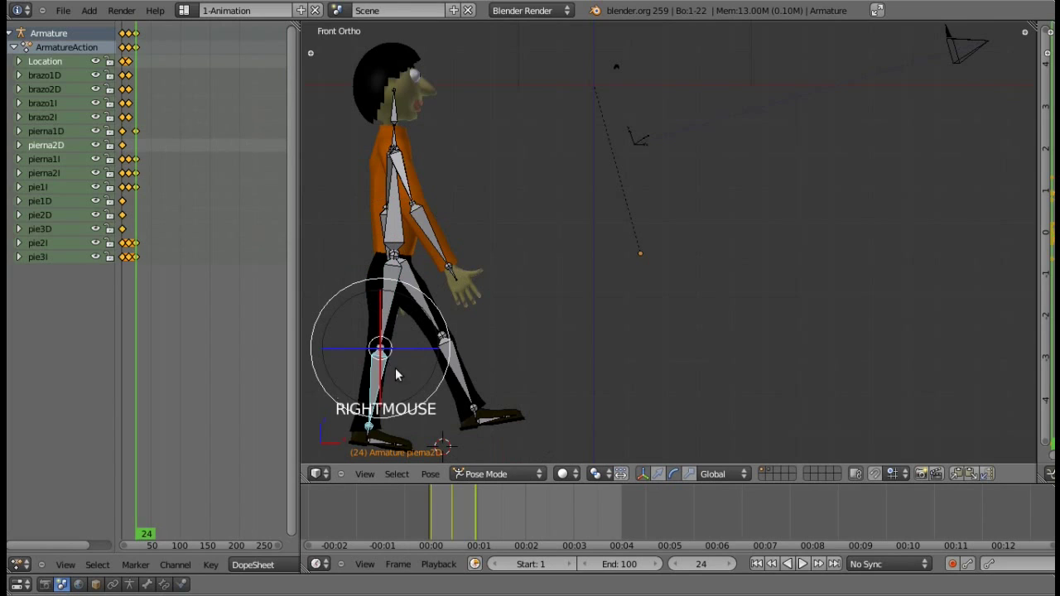
key("i")
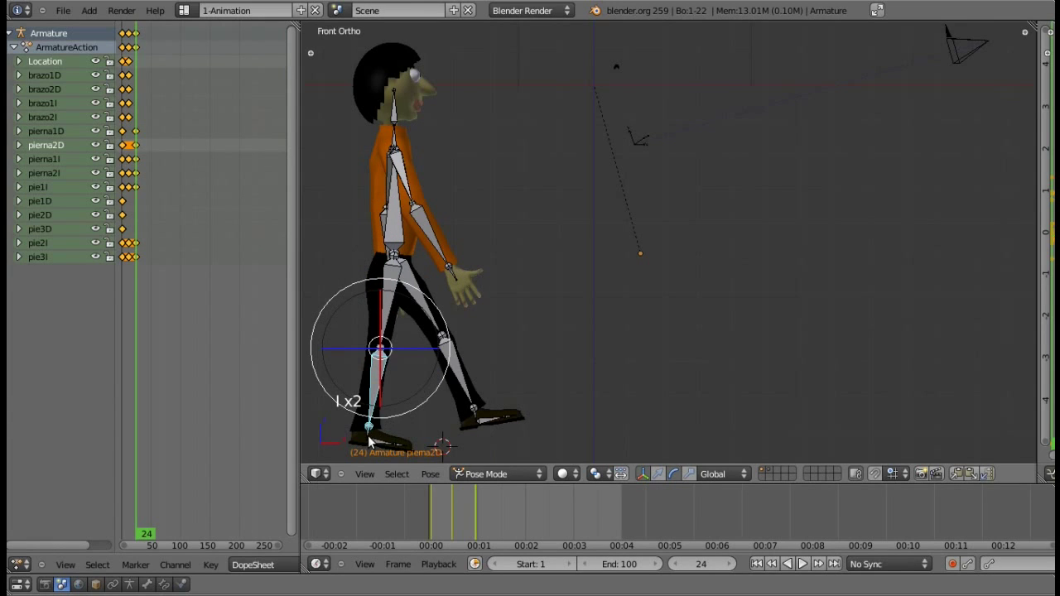
left_click(438, 439)
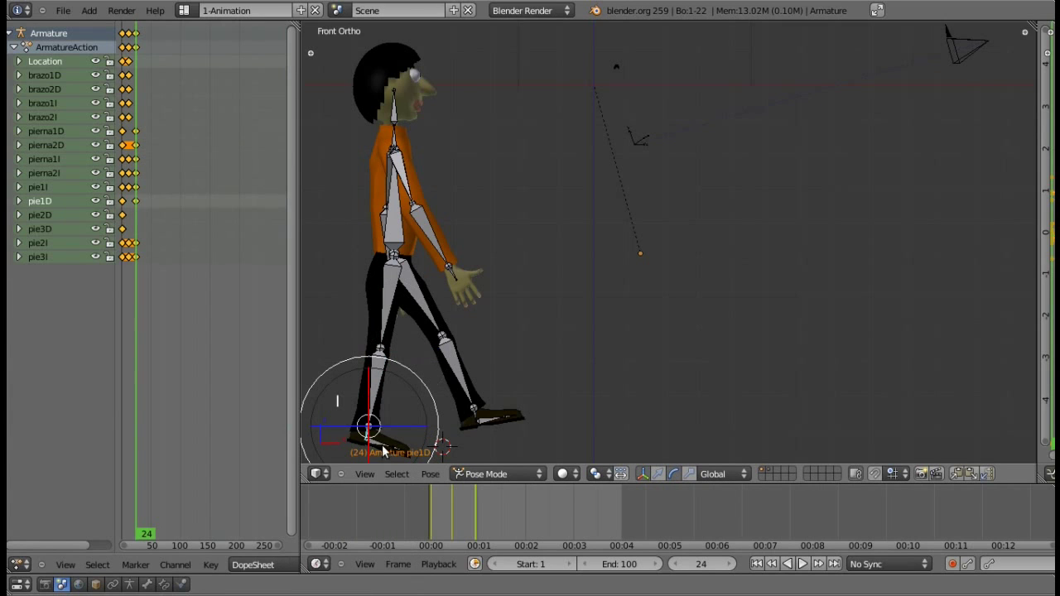
right_click(433, 452)
left_click(441, 447)
key("i")
right_click(443, 456)
left_click(470, 445)
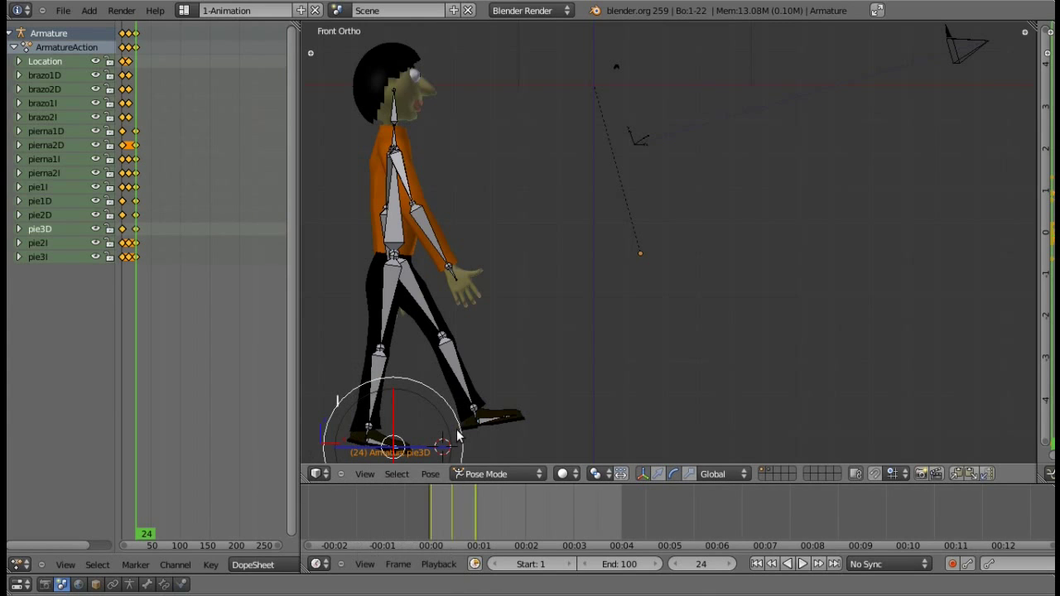
Swing the brazo1D and brazo2D arm bones forward and keyframe them.
right_click(483, 261)
left_click(445, 204)
key("i")
right_click(492, 281)
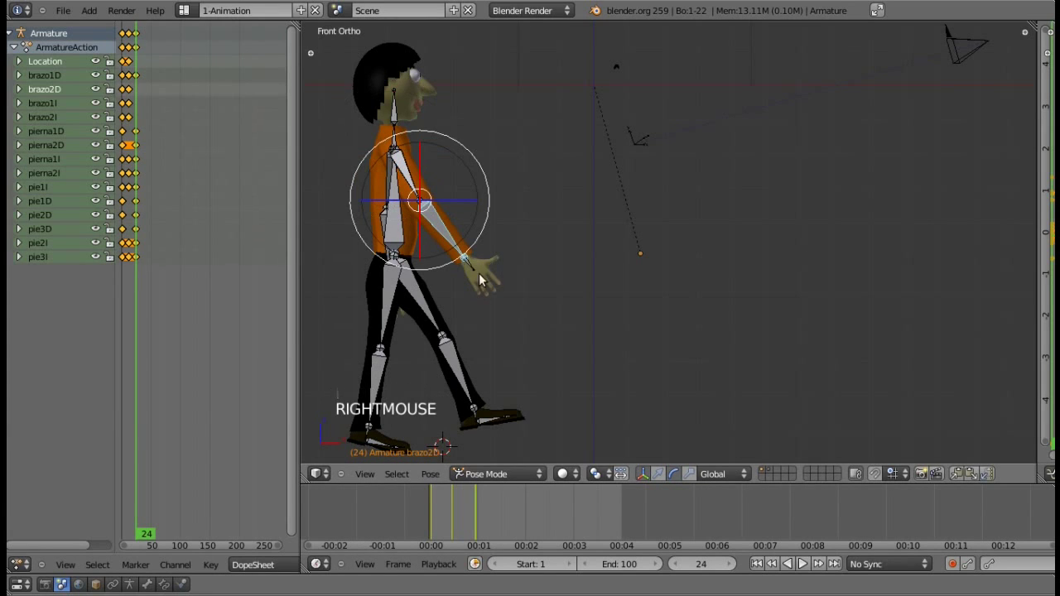
left_click(472, 253)
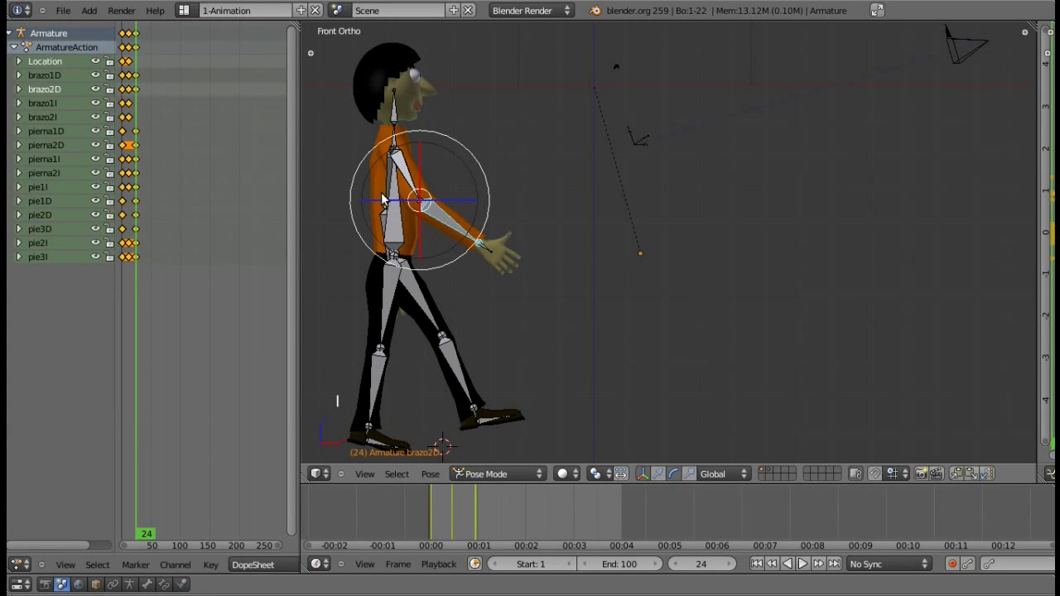
right_click(388, 196)
key("KP_6")
right_click(460, 182)
key("KP_1")
left_click(453, 190)
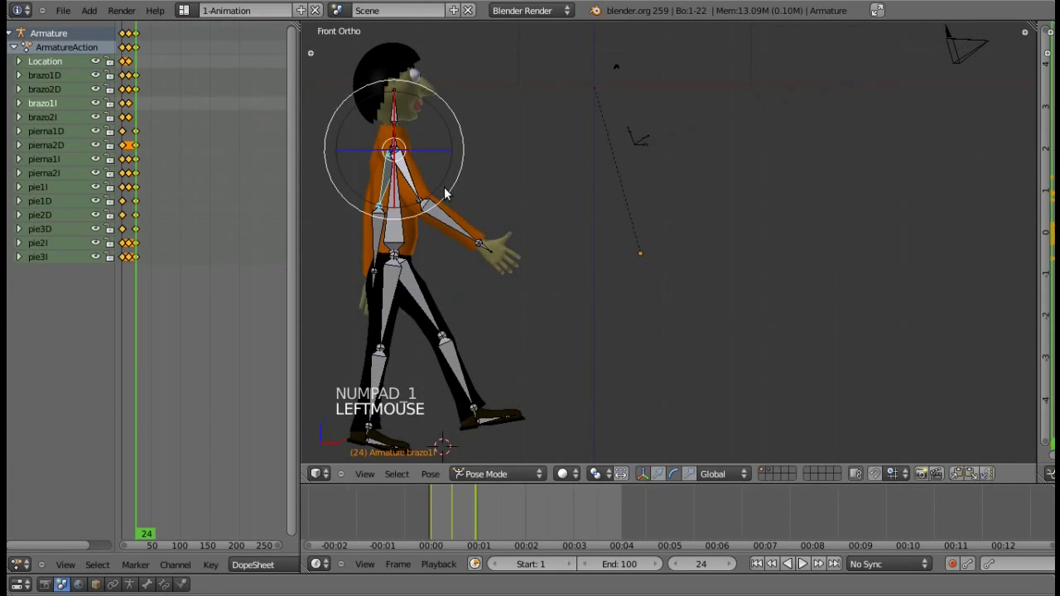
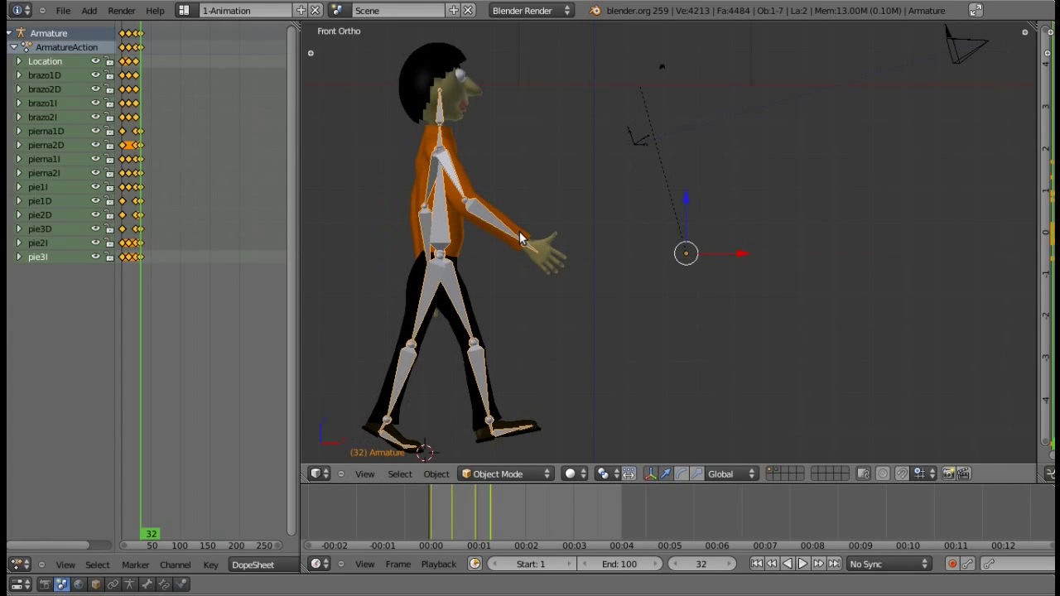
Keyframe the armature object at frame 32 and return to Pose Mode.
key("ctrl+Tab")
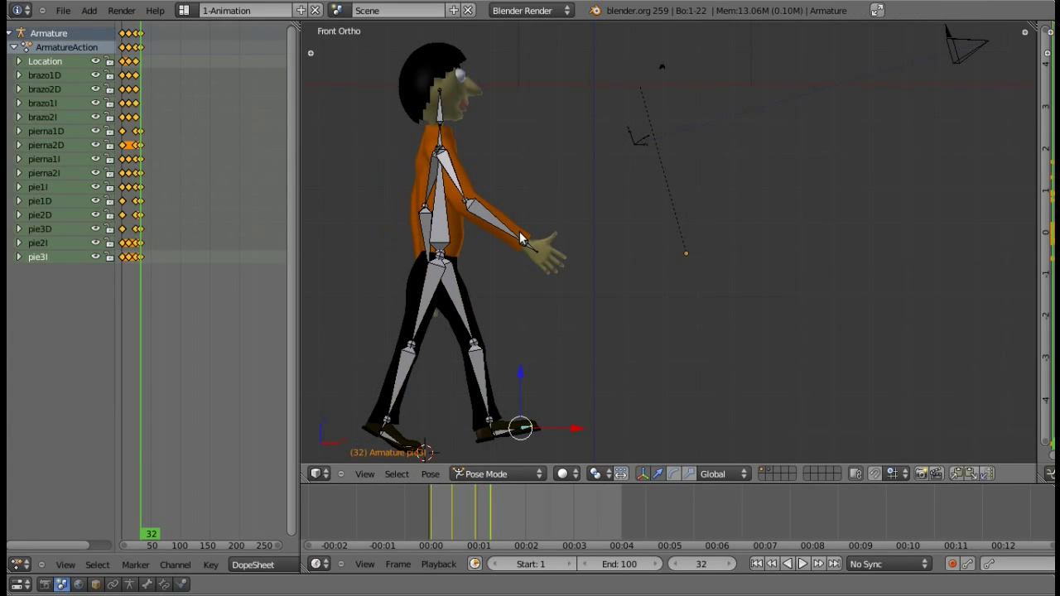
key("ctrl+Tab")
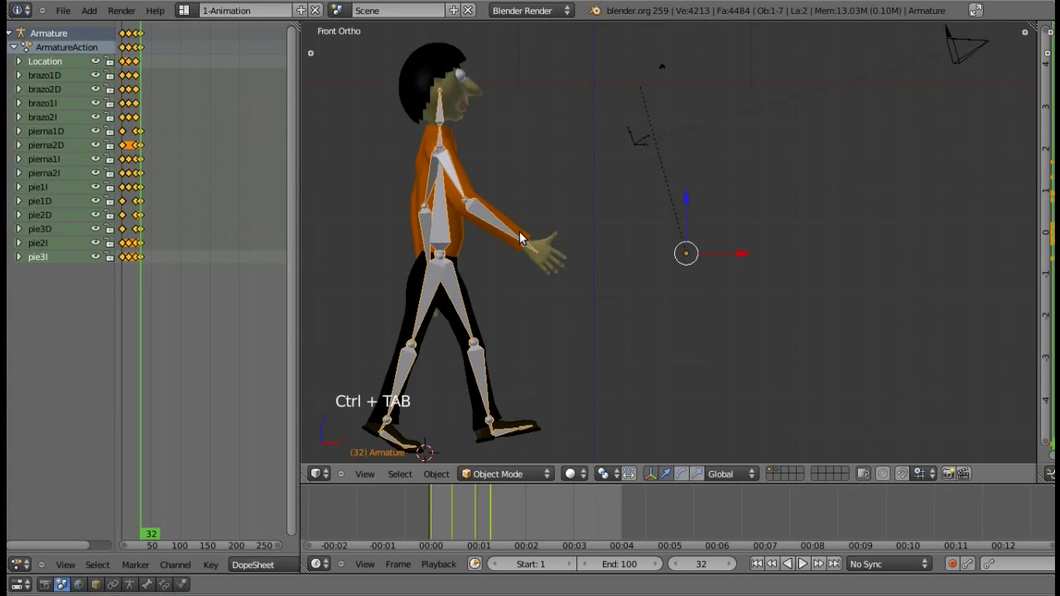
key("i")
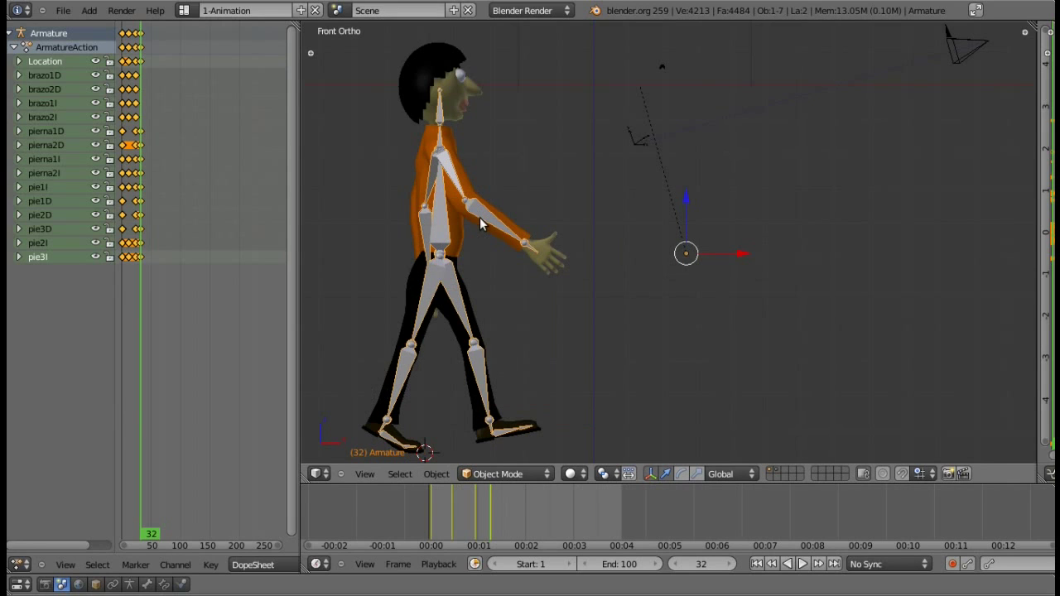
key("ctrl+Tab")
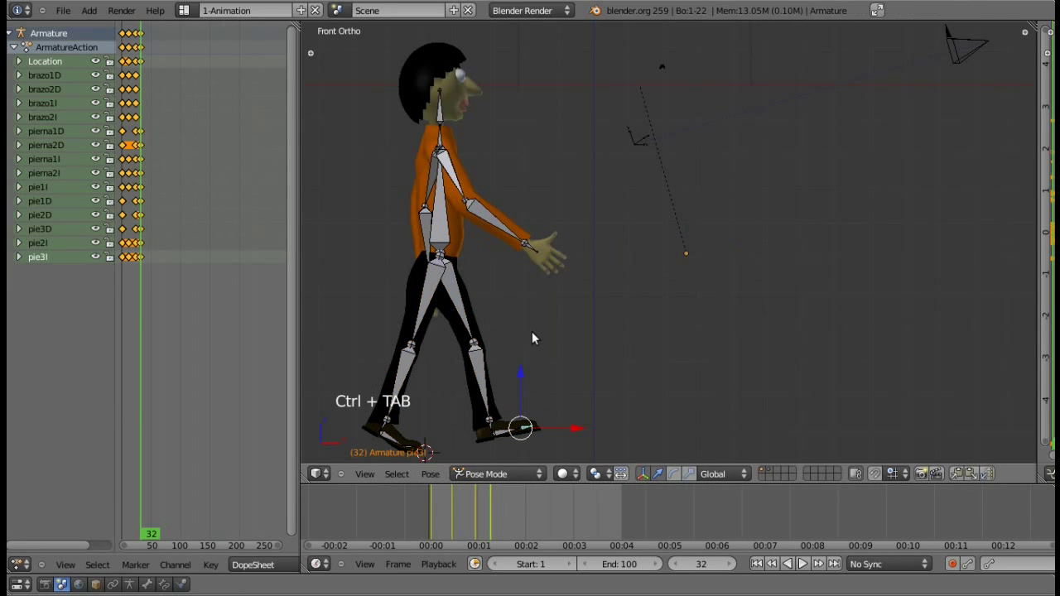
Rotate and keyframe the torso bones for the frame-32 pose.
right_click(676, 350)
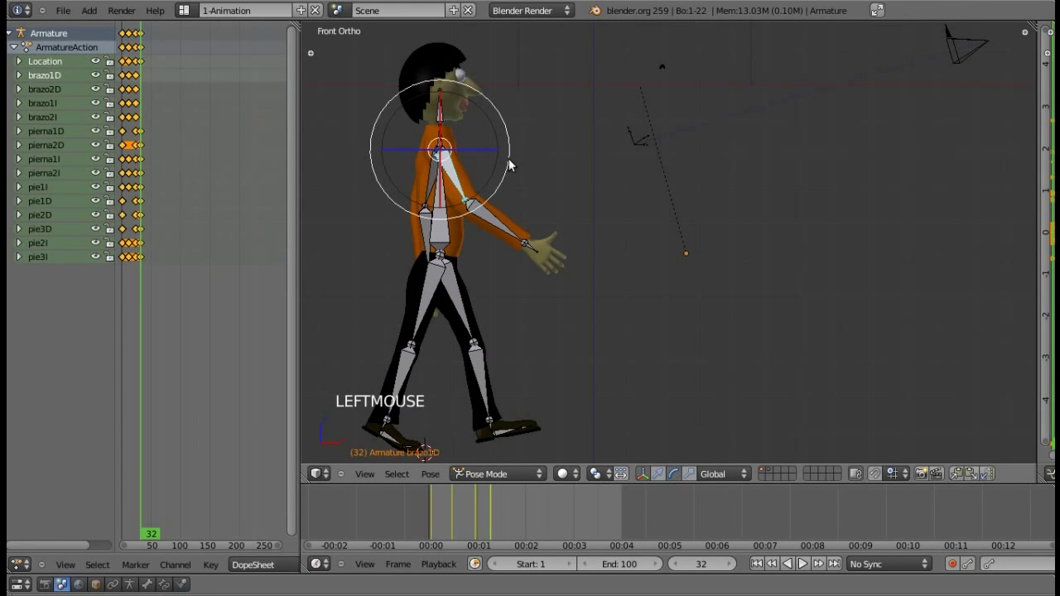
left_click(512, 174)
key("i")
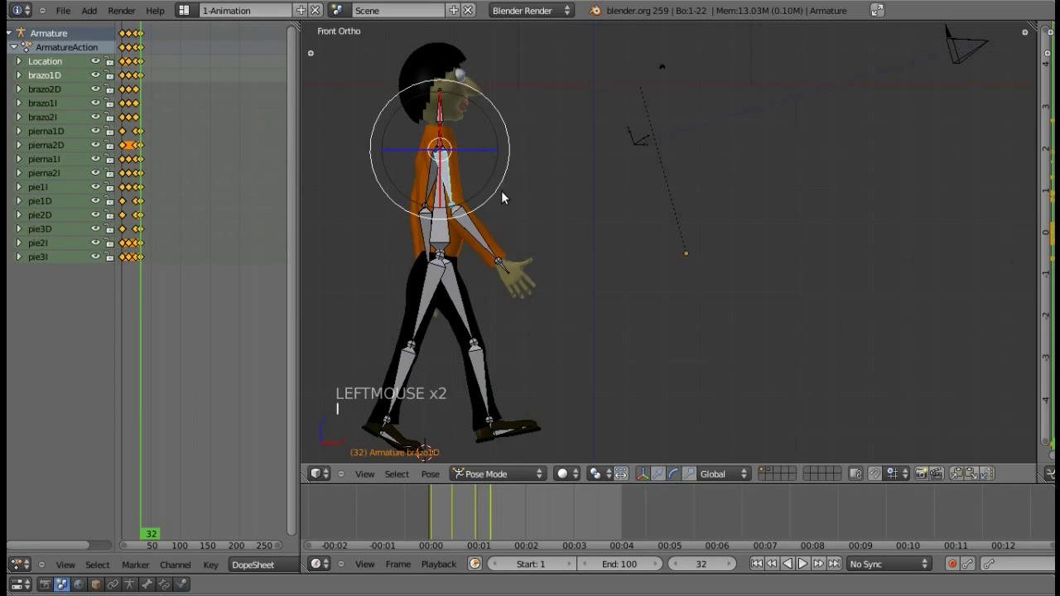
right_click(540, 239)
left_click(525, 227)
key("i")
key("KP_6")
key("KP_6")
right_click(495, 186)
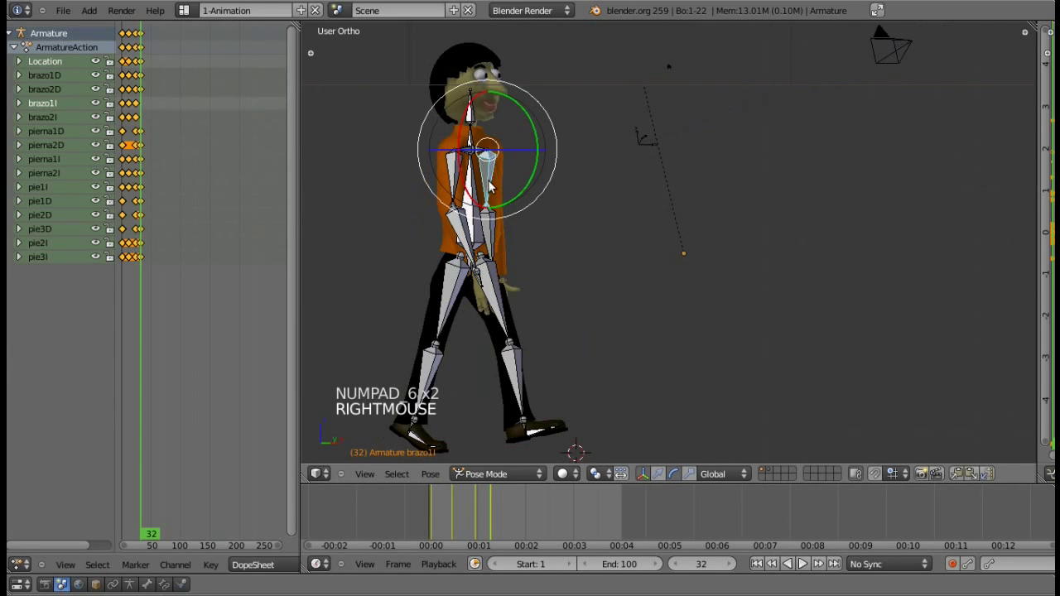
Refine and keyframe the torso from the front view, then rewind to frame 1.
key("KP_3")
key("KP_1")
left_click(489, 211)
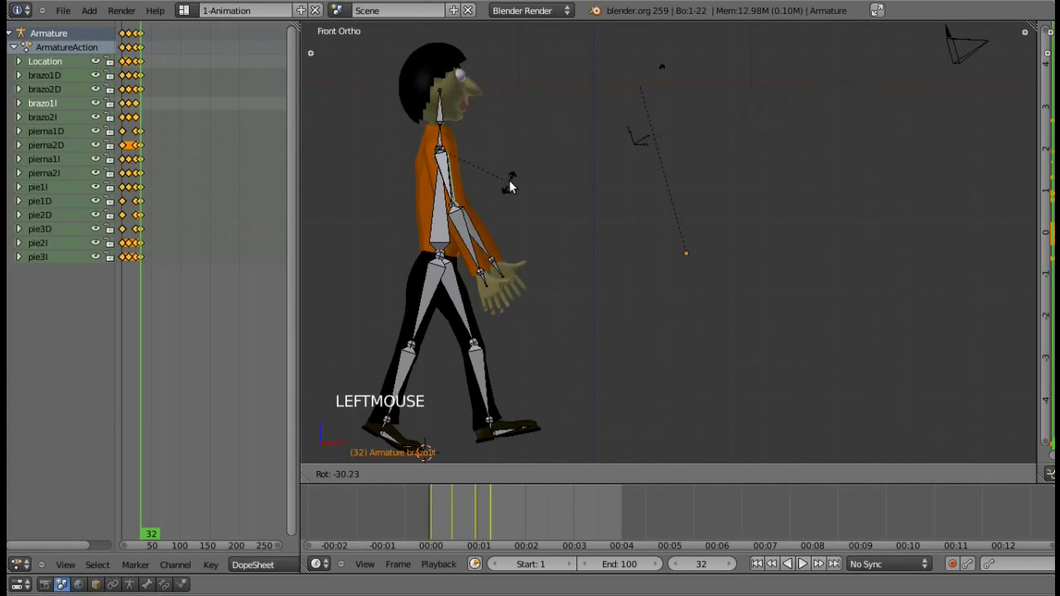
key("i")
right_click(531, 228)
left_click(521, 201)
key("i")
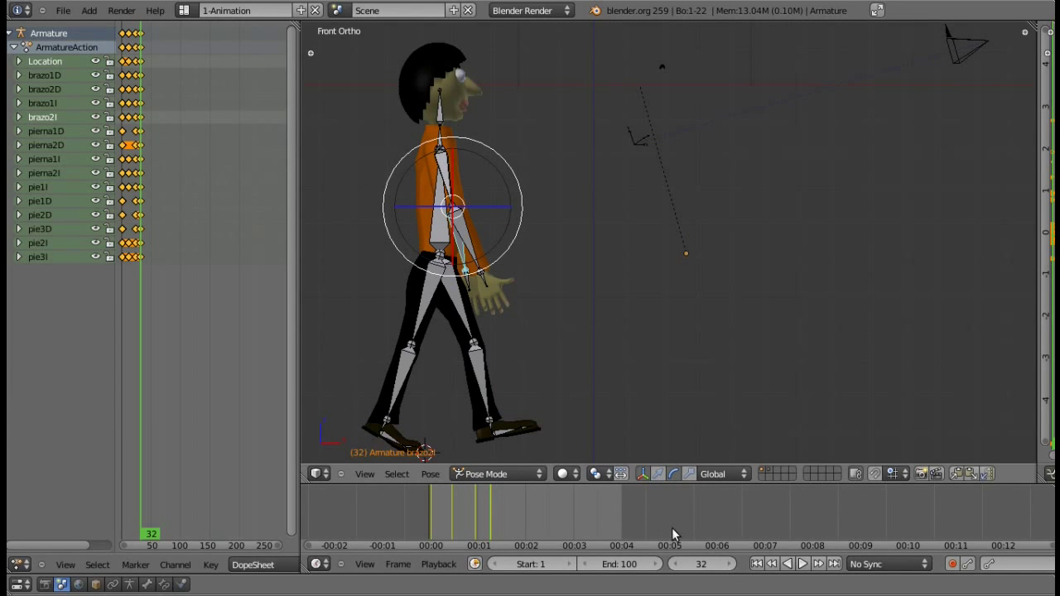
left_click(713, 573)
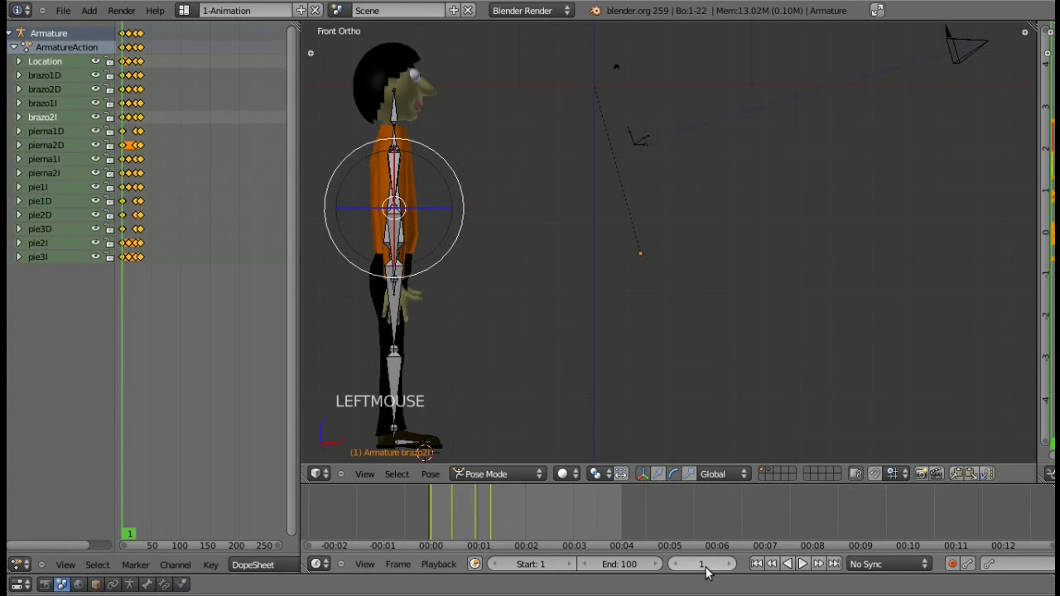
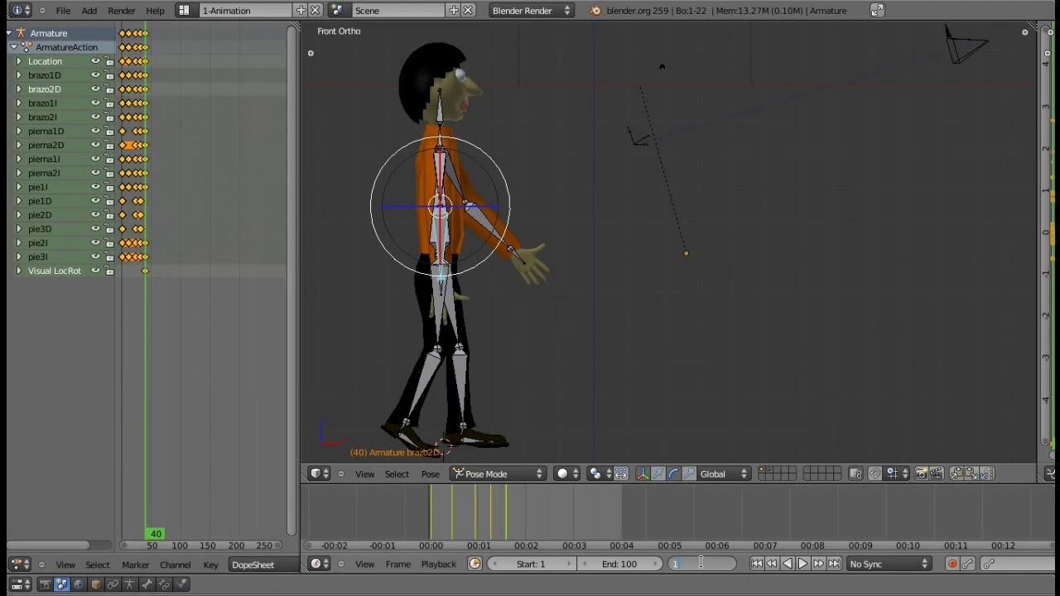
Play the walk cycle from frame 1, stop at frame 40 and switch to Object Mode.
left_click(707, 567)
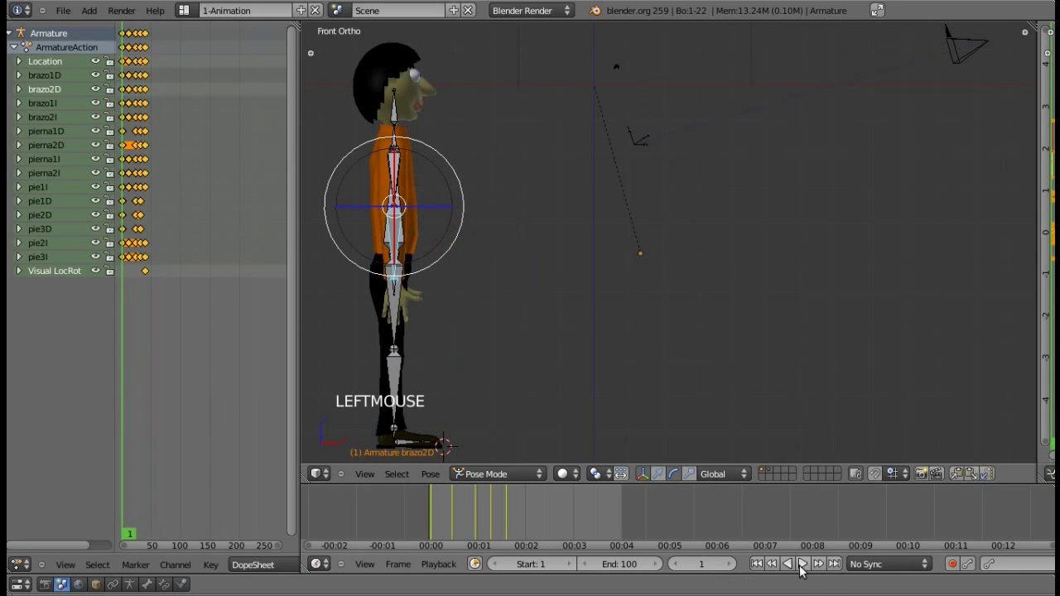
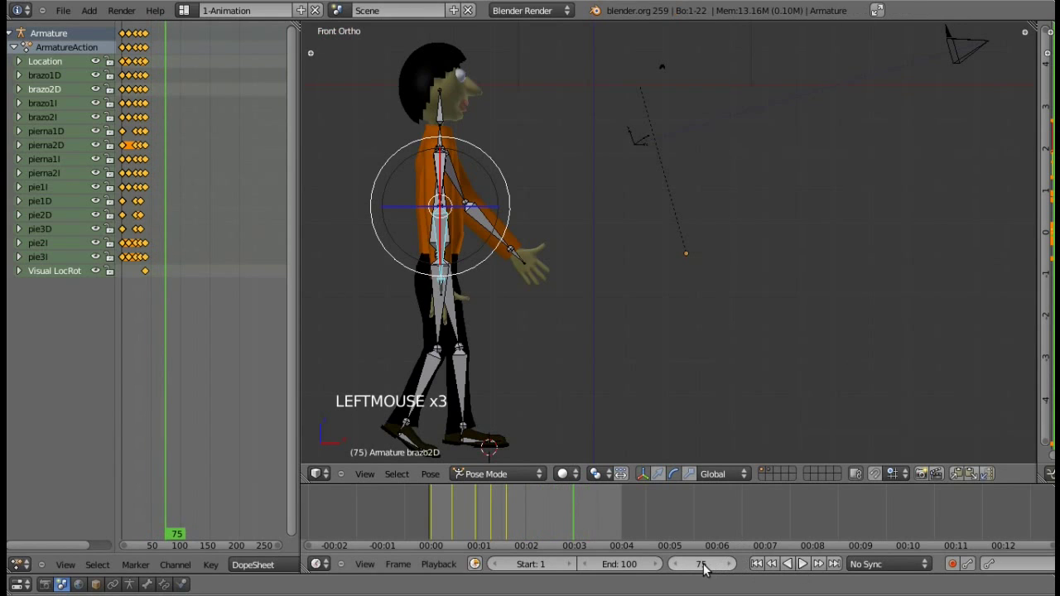
left_click(514, 524)
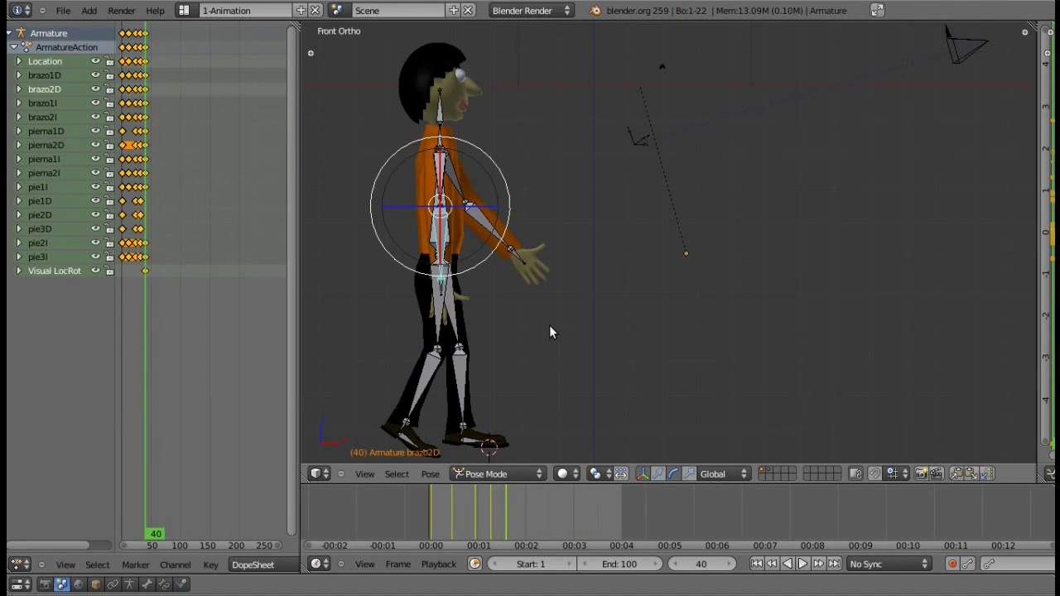
key("ctrl+Tab")
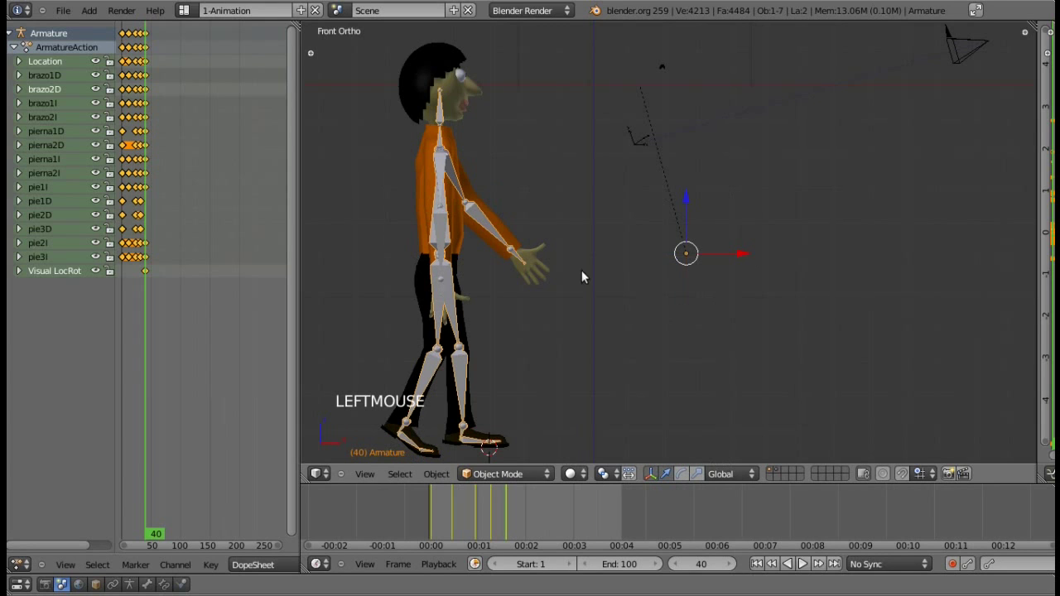
Play the walk cycle animation again through the keyed poses.
left_click(753, 259)
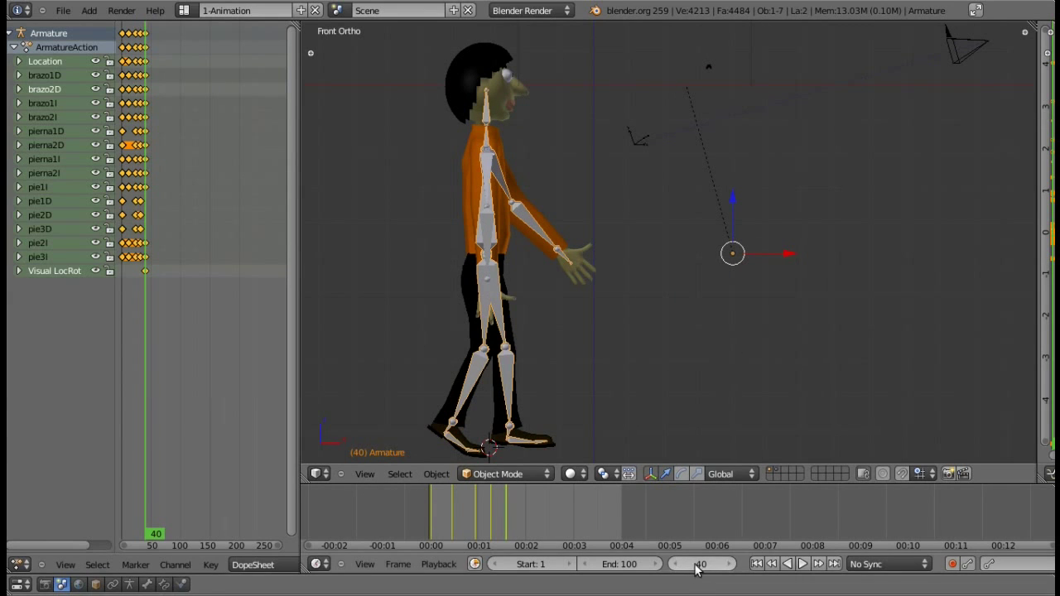
left_click(702, 568)
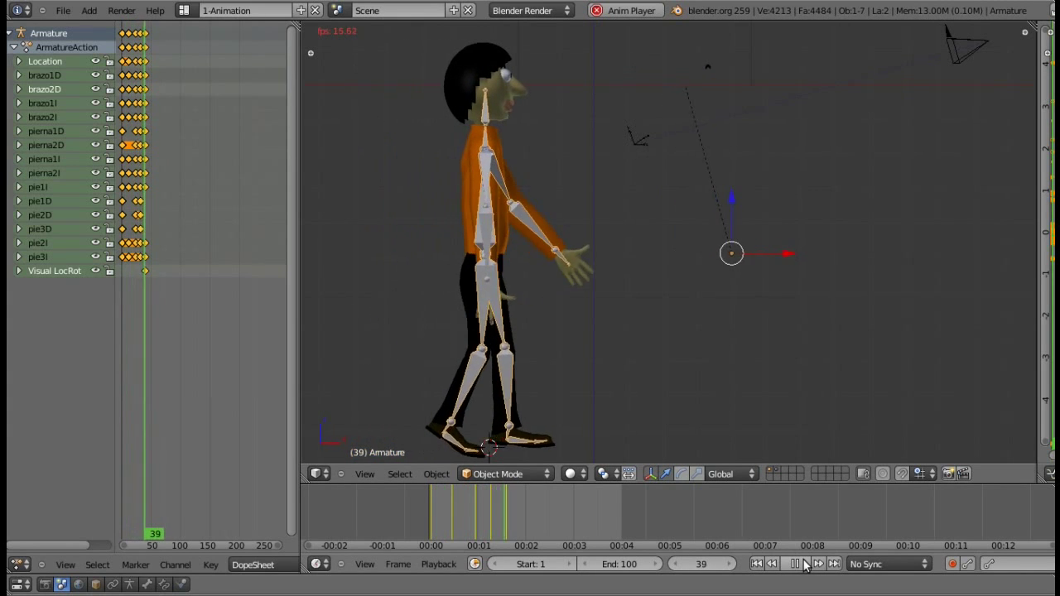
left_click(805, 567)
Orbit around the character with the numpad, checking it from above and each side.
key("KP_6")
key("KP_6")
key("KP_6")
key("KP_6")
key("KP_4")
key("KP_4")
key("KP_4")
key("KP_4")
key("KP_7")
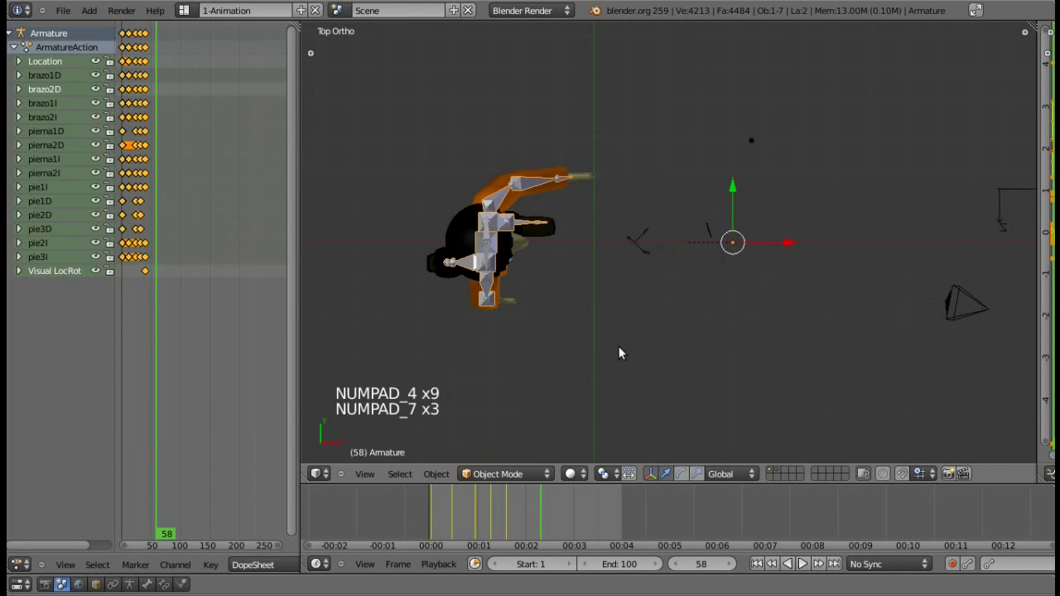
key("KP_4")
key("KP_2")
key("KP_2")
key("KP_6")
key("KP_6")
key("KP_6")
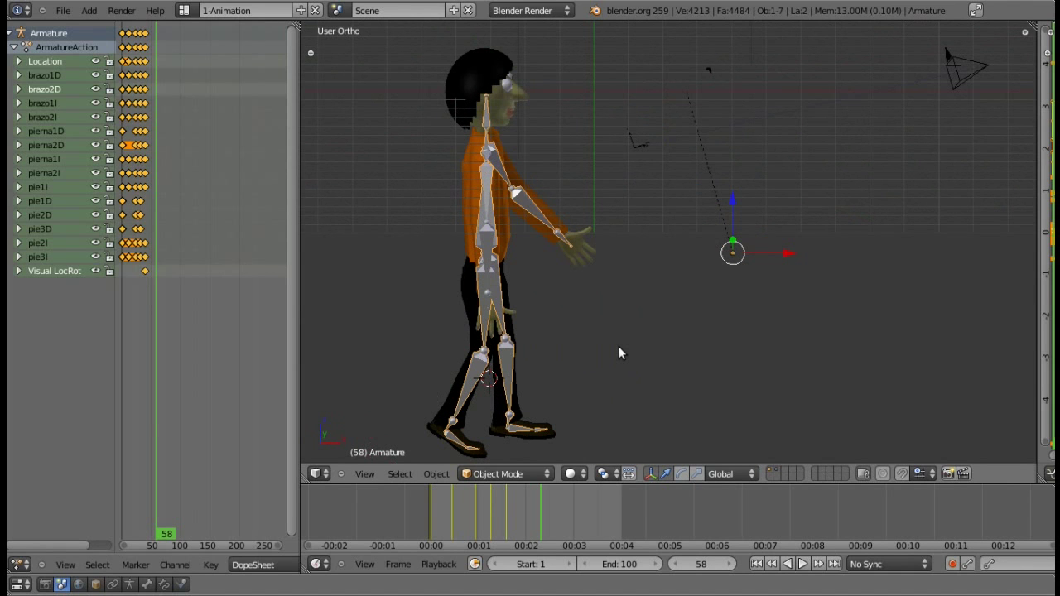
key("KP_6")
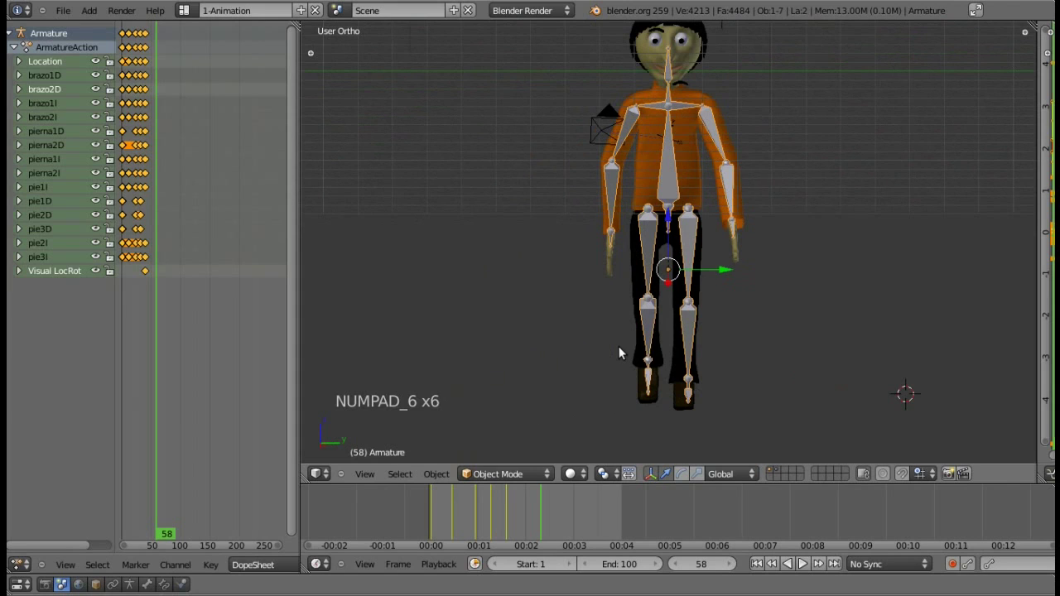
Reset the bones to a straight standing pose and deselect them all.
key("KP_2")
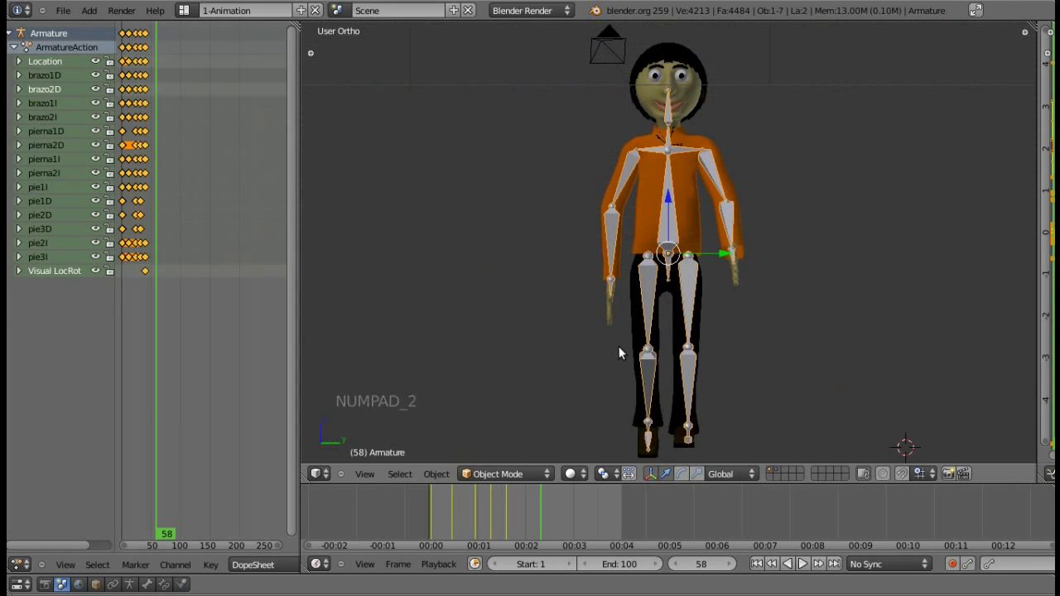
key("a")
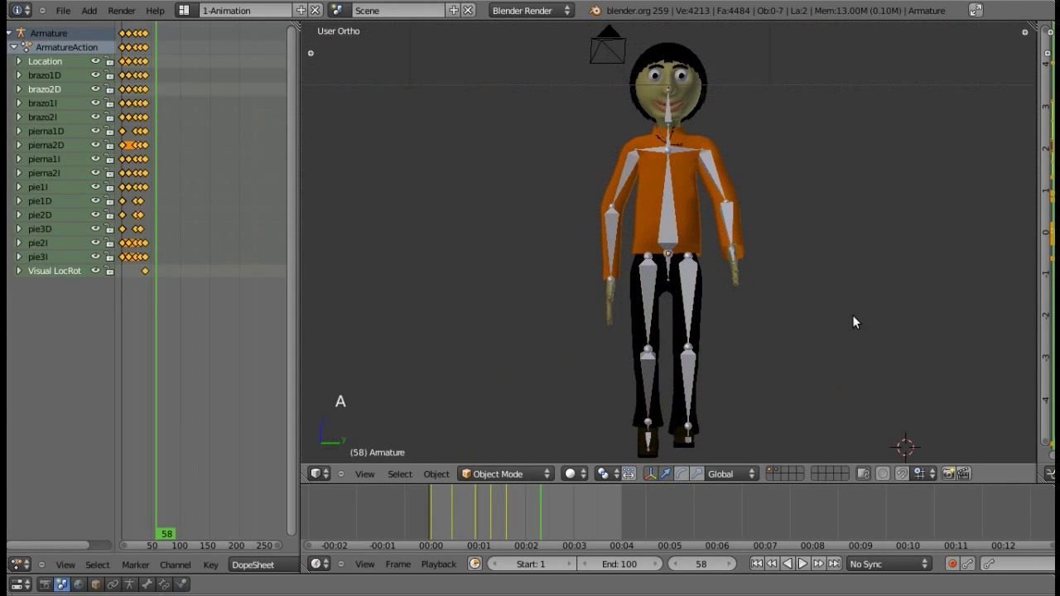